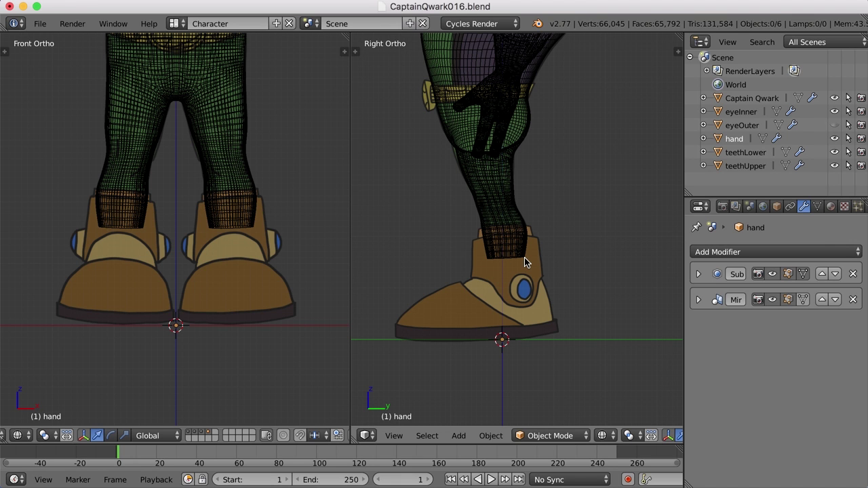
Add a Cylinder mesh and set its Vertices to 12 in the Add Cylinder panel
key(shift+a)
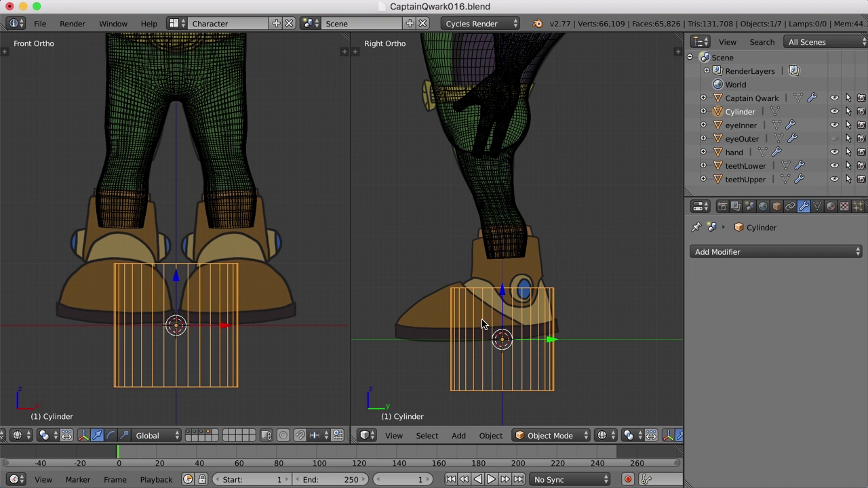
key(t)
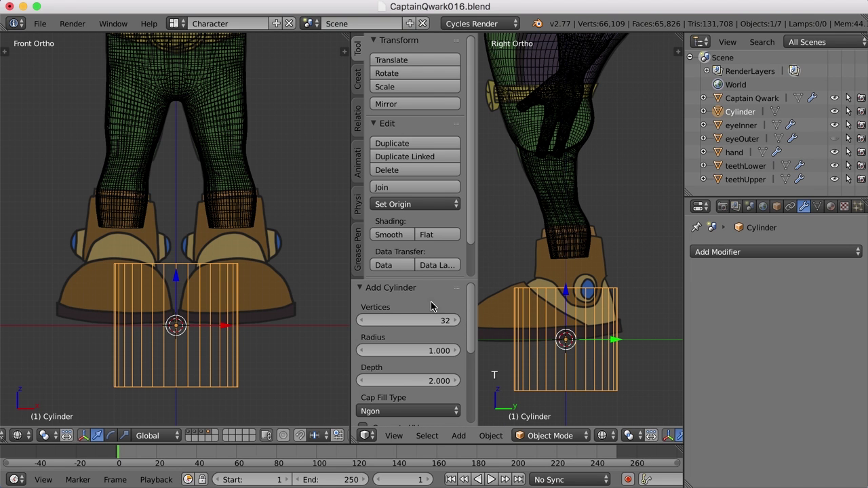
click(417, 276)
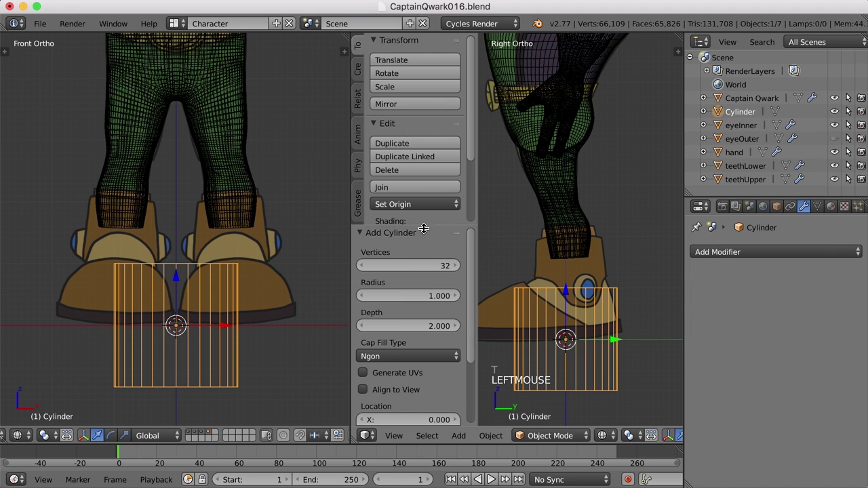
click(415, 265)
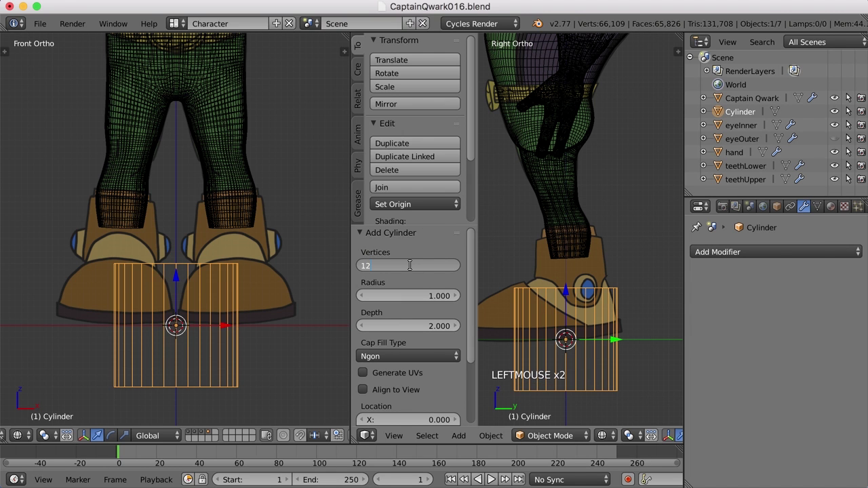
click(415, 266)
Move the cylinder up so it sits around the character's ankles
key(t)
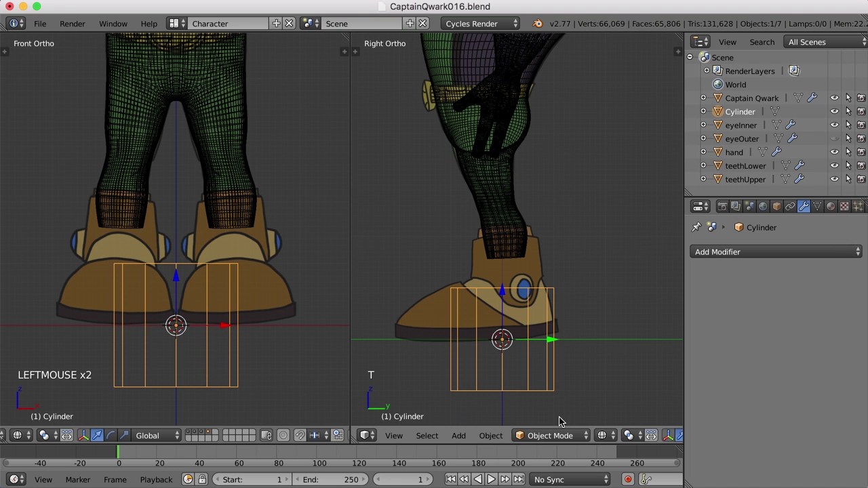
key(g)
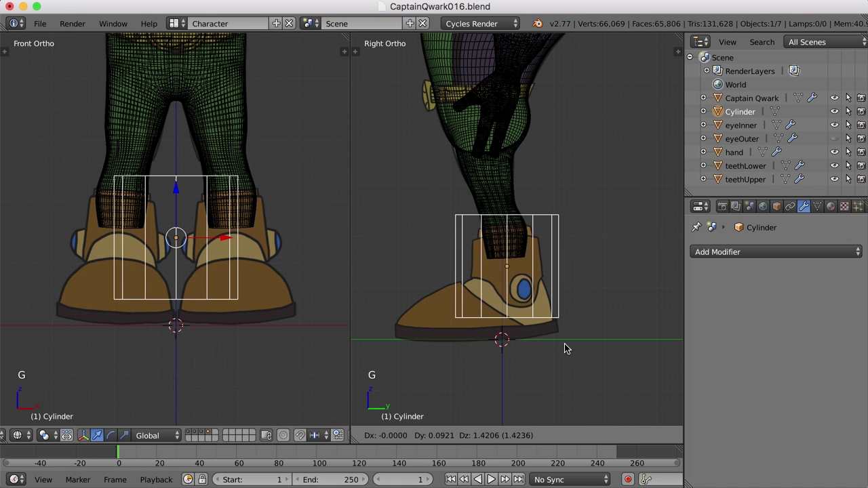
click(569, 346)
Scale the cylinder down to ankle size and shorten its height
key(s)
click(563, 338)
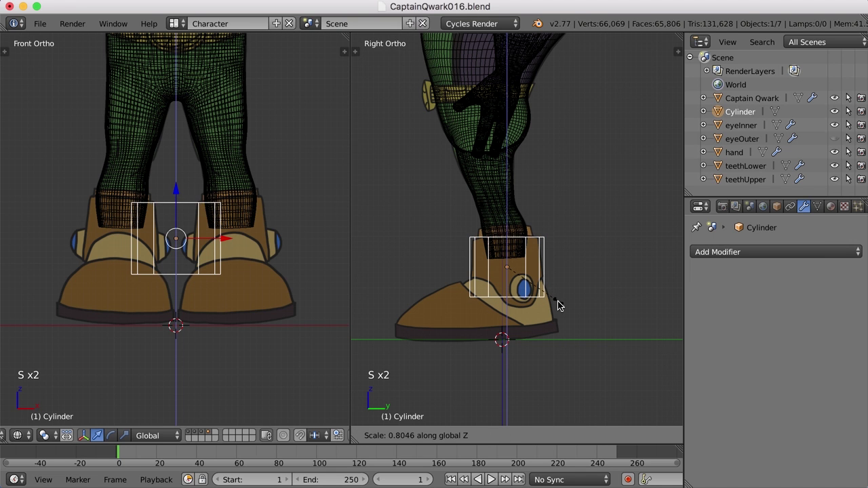
key(g)
click(550, 285)
Switch to solid shading and enter Edit Mode with face selection on the cylinder
middle_click(572, 213)
key(z)
scroll(up, 3)
middle_click(540, 244)
key(Tab)
key(ctrl+Tab)
Delete the cylinder's top and bottom cap faces, leaving an open tube, and return to Object Mode
right_click(522, 226)
middle_click(568, 336)
right_click(543, 286)
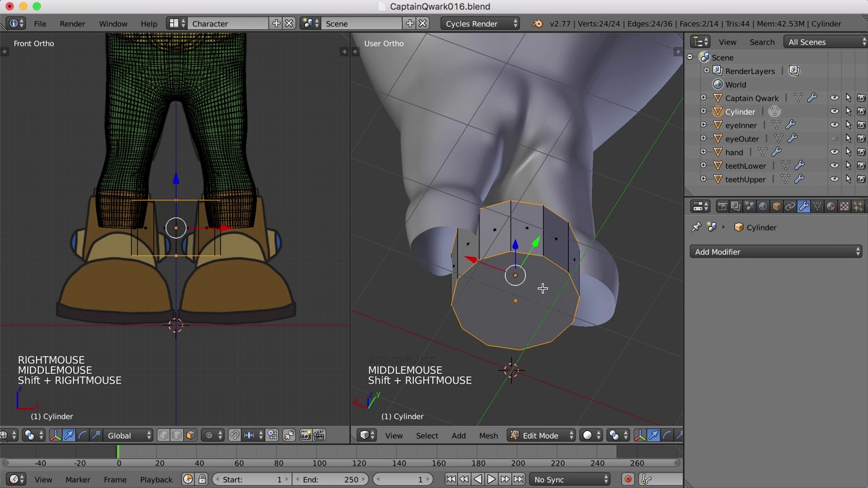
key(x)
middle_click(555, 278)
key(Tab)
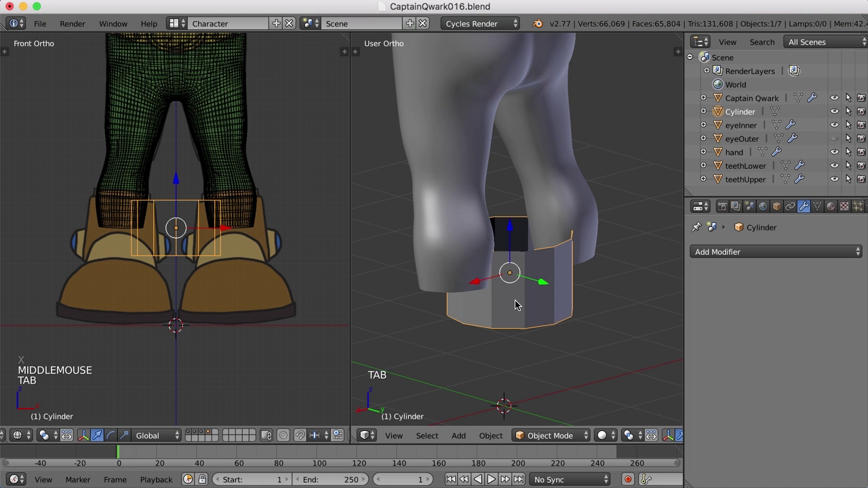
In wireframe view, move the tube sideways onto the right boot's cuff
key(KP_3)
key(z)
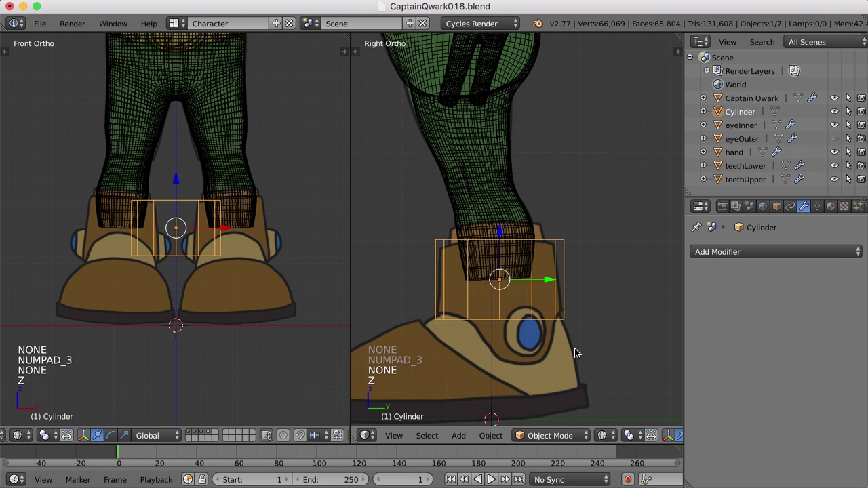
key(g)
click(312, 248)
Narrow the tube front to back and side to side to fit the ankle
key(s)
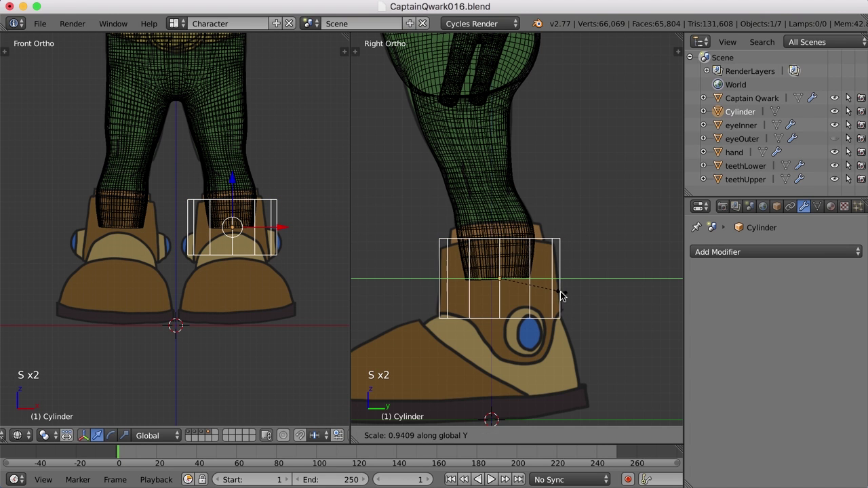
click(561, 295)
key(s)
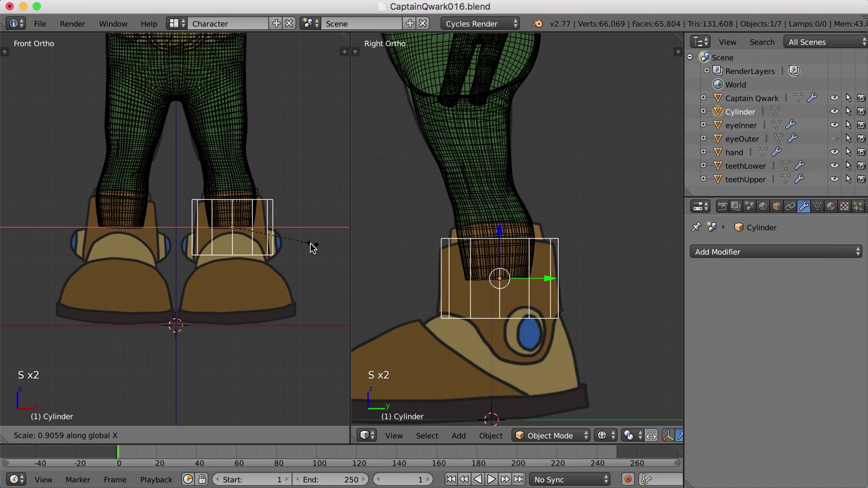
click(300, 249)
In Edit Mode, extrude the tube's bottom edge loop downward into a new ring
key(g)
key(Tab)
key(ctrl+Tab)
key(ctrl+Tab)
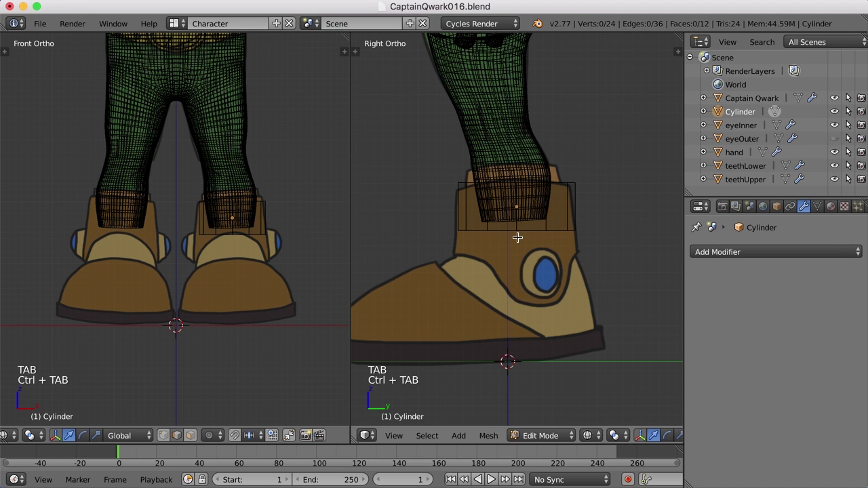
right_click(511, 229)
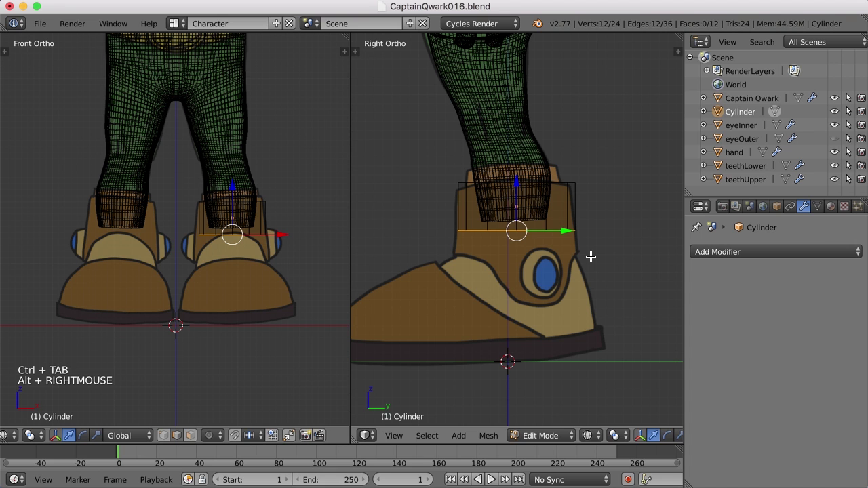
key(e)
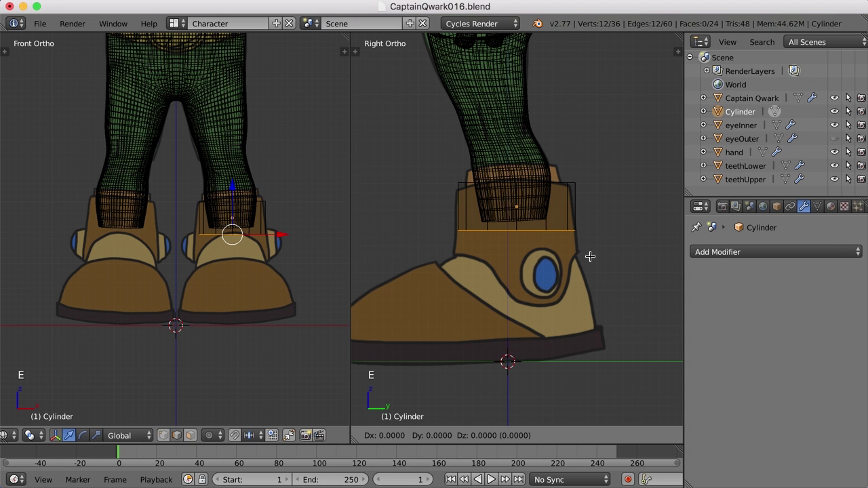
click(519, 180)
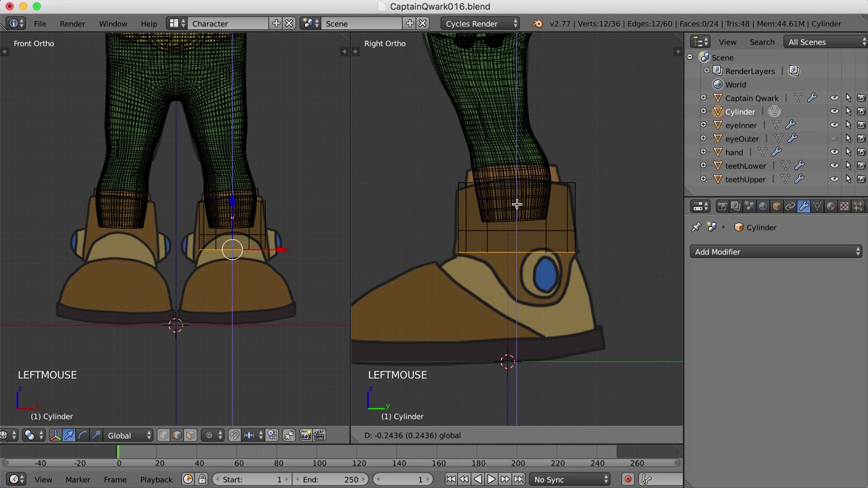
Select the six vertices along the front of the tube's lower rim
right_click(508, 249)
right_click(530, 248)
right_click(555, 251)
middle_click(508, 284)
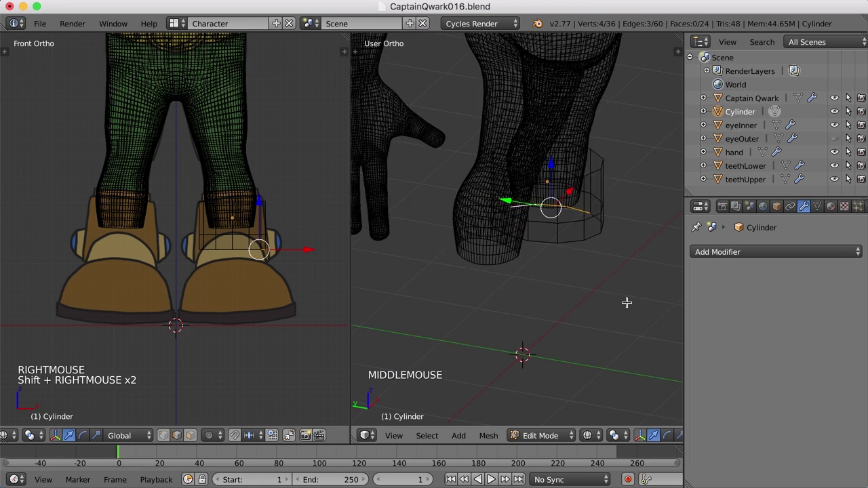
middle_click(621, 299)
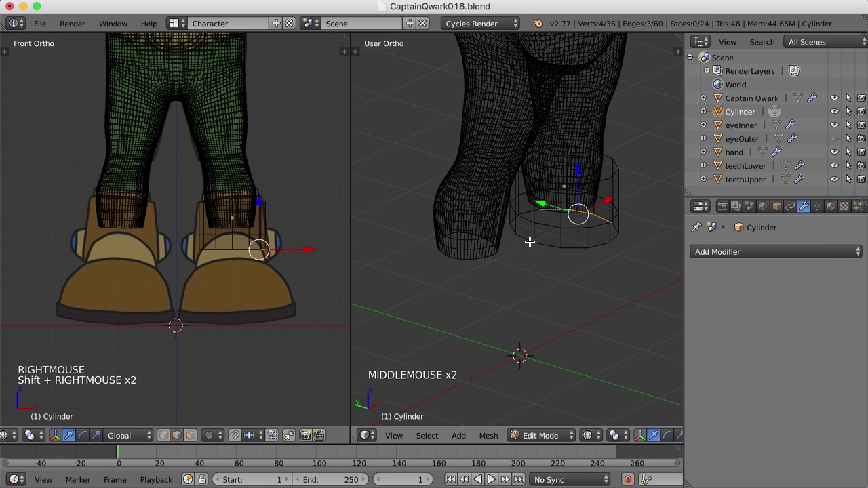
middle_click(526, 237)
right_click(526, 238)
right_click(547, 242)
middle_click(572, 269)
right_click(463, 205)
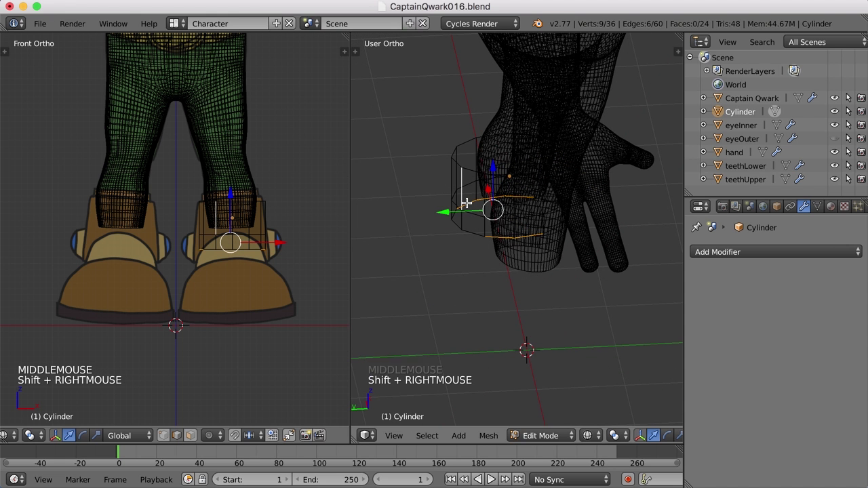
right_click(463, 193)
right_click(463, 193)
right_click(461, 197)
middle_click(451, 229)
right_click(411, 268)
middle_click(580, 295)
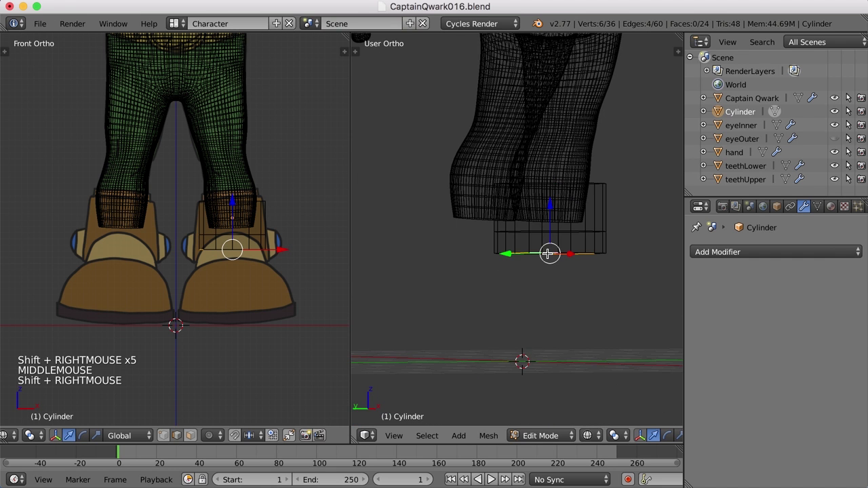
In side view, extrude the selected front vertices downward into a strap edge and scale it
key(KP_3)
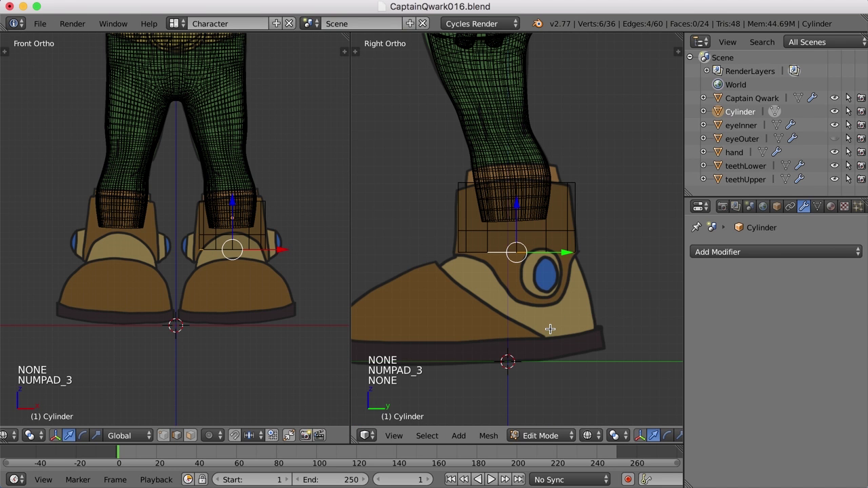
key(e)
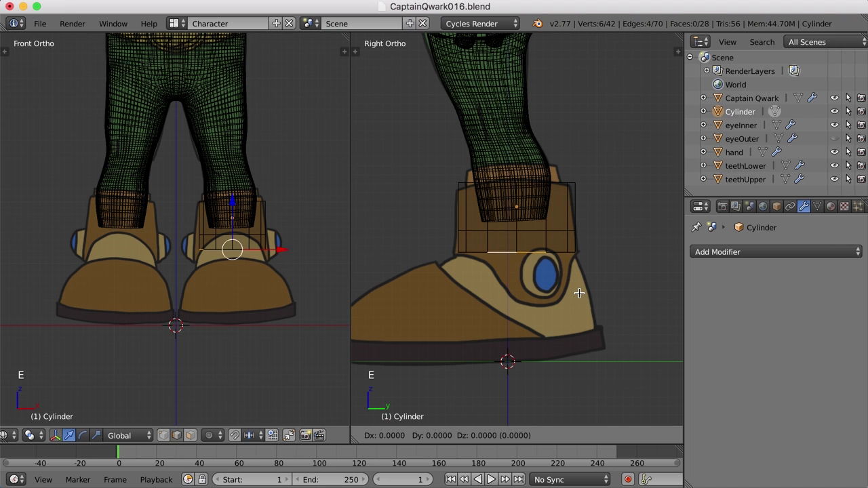
click(581, 329)
scroll(up, 3)
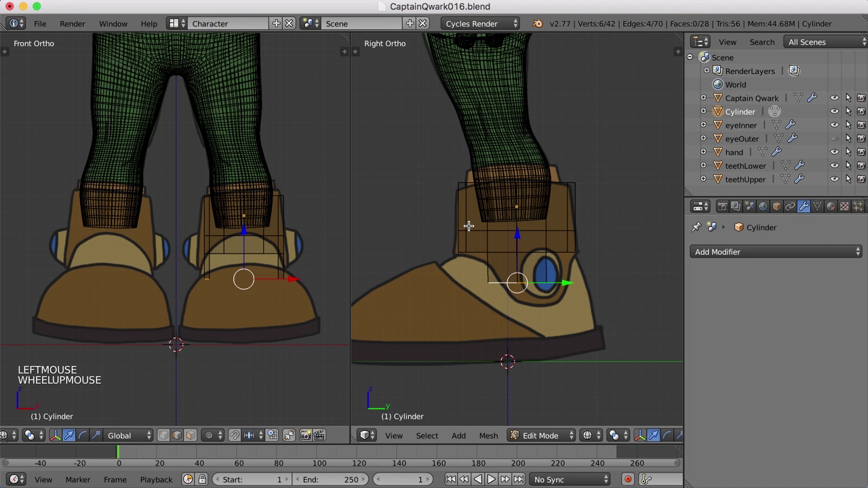
right_click(470, 227)
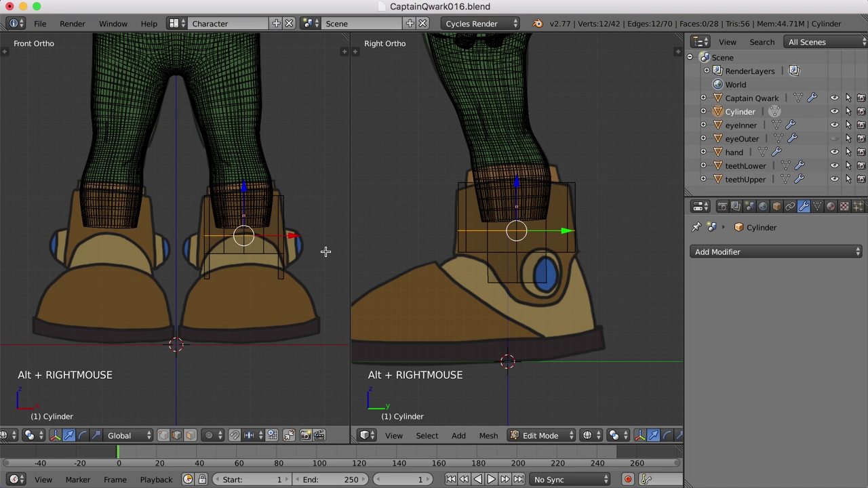
key(s)
key(a)
click(301, 266)
Widen the strap's middle ring side to side
key(ctrl+Tab)
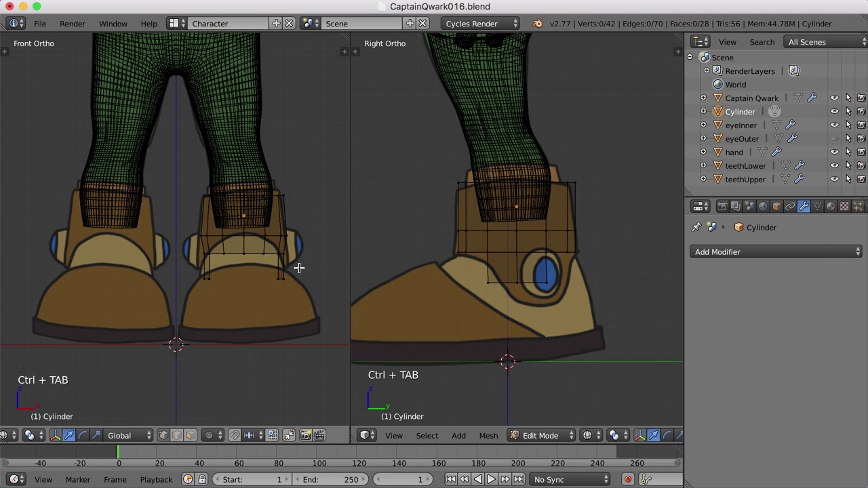
key(a)
click(258, 242)
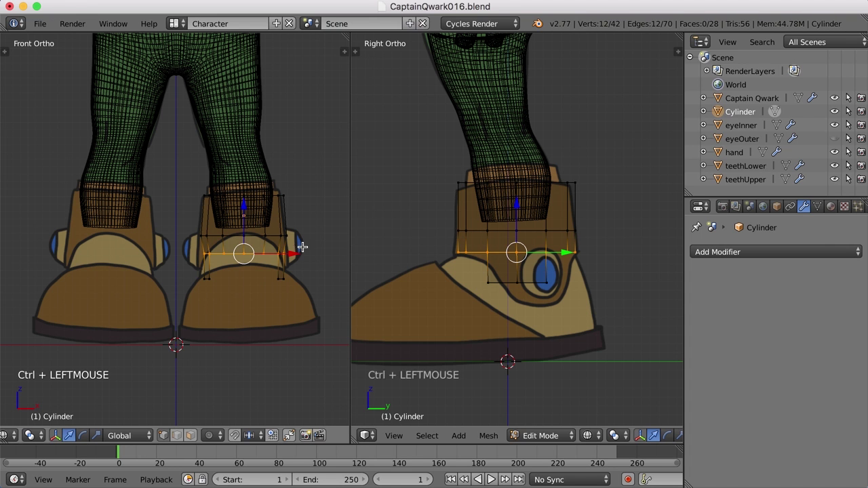
key(s)
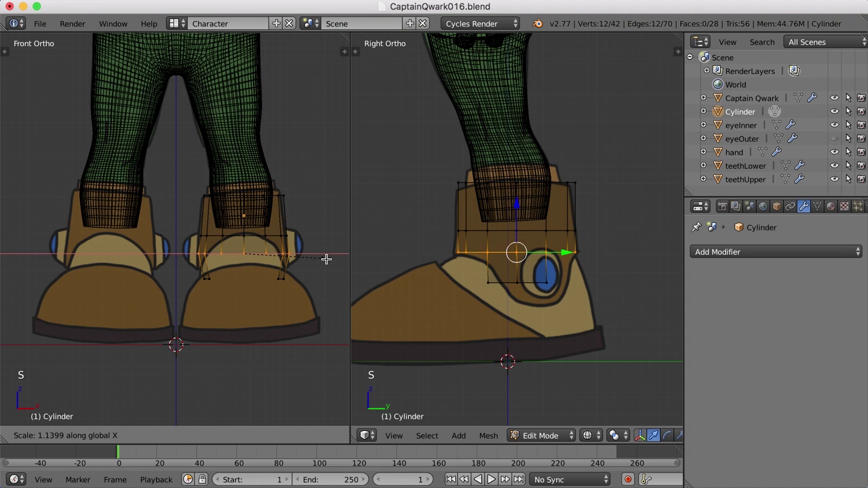
click(327, 257)
Widen the bottom vertices of the boot cage side to side, flaring over the shoe
key(a)
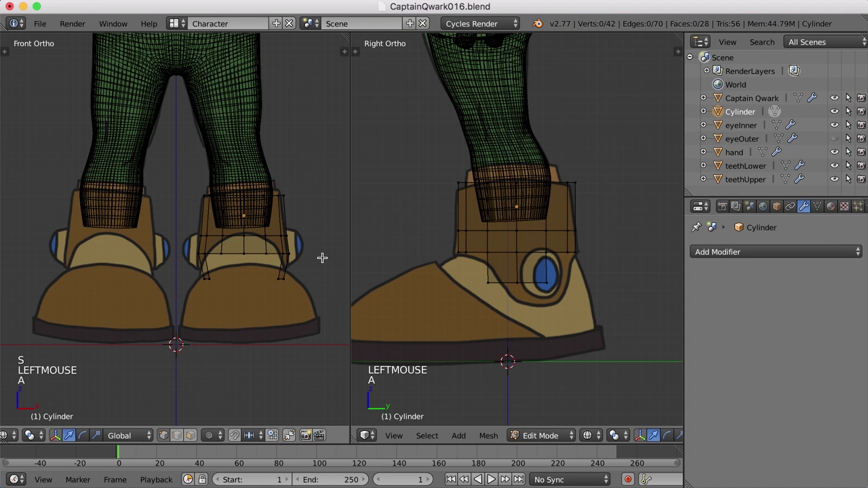
click(220, 265)
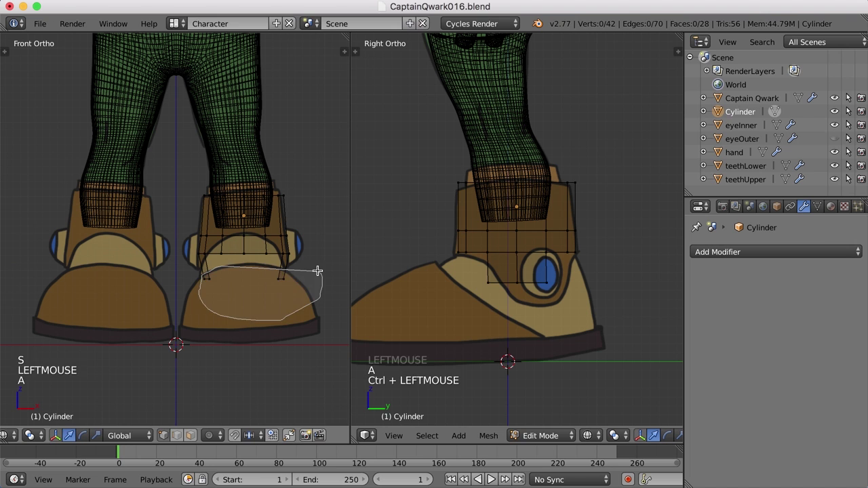
key(s)
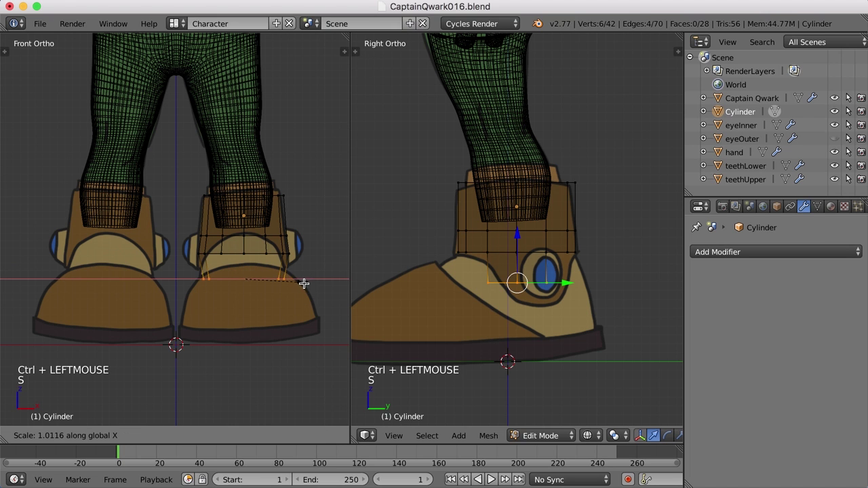
click(381, 293)
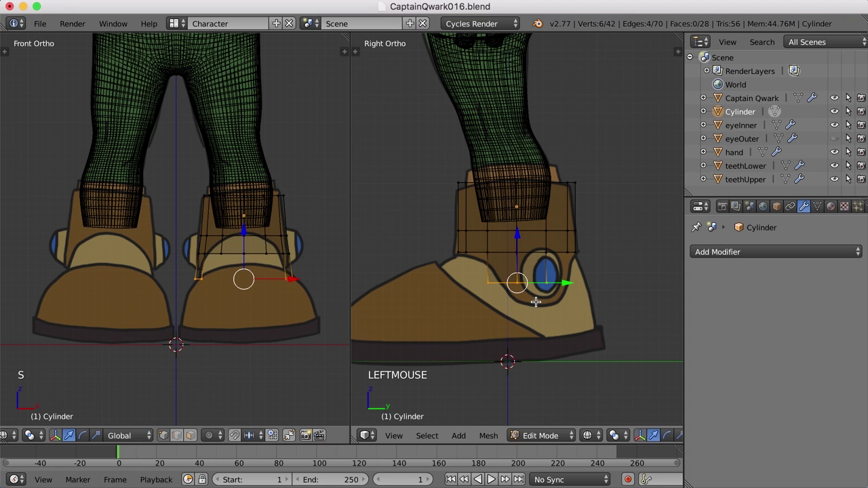
Extrude the bottom edge down toward the sole and enlarge the new ring slightly
key(e)
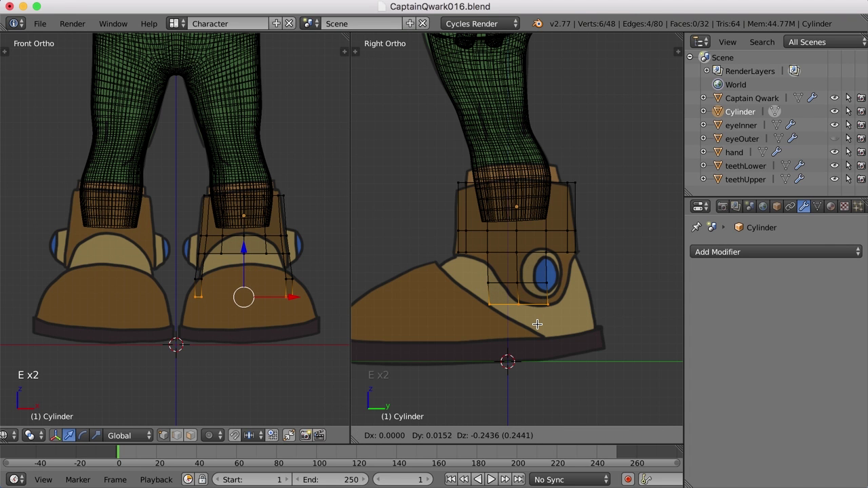
click(536, 321)
key(s)
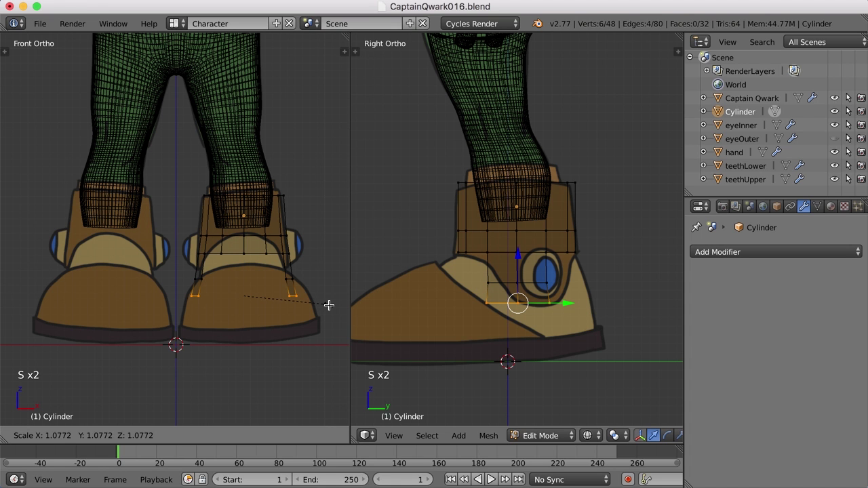
click(405, 313)
Squash the new bottom ring front to back, then deselect all vertices
key(s)
right_click(600, 341)
key(s)
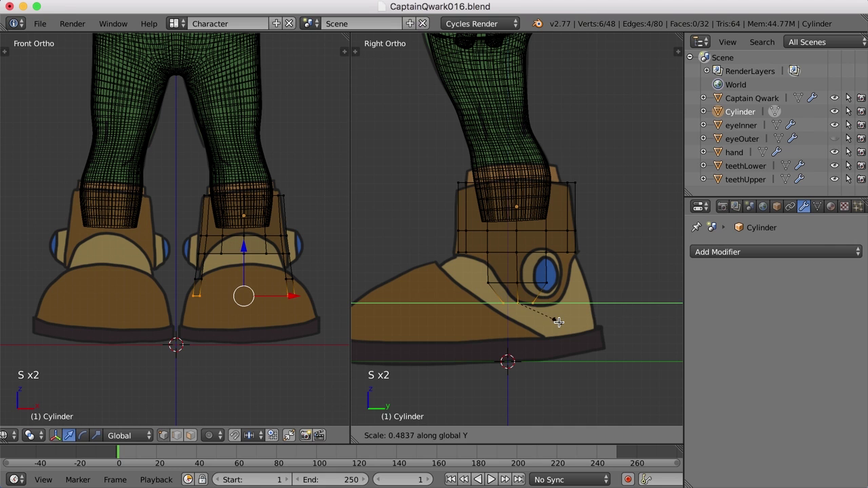
click(559, 321)
key(a)
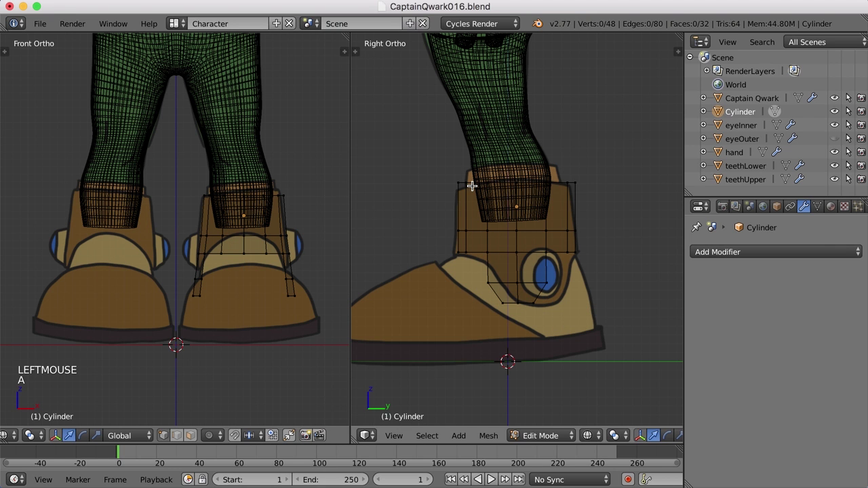
Extrude the cuff's top ring upward and shrink it narrower around the leg
right_click(473, 181)
click(519, 133)
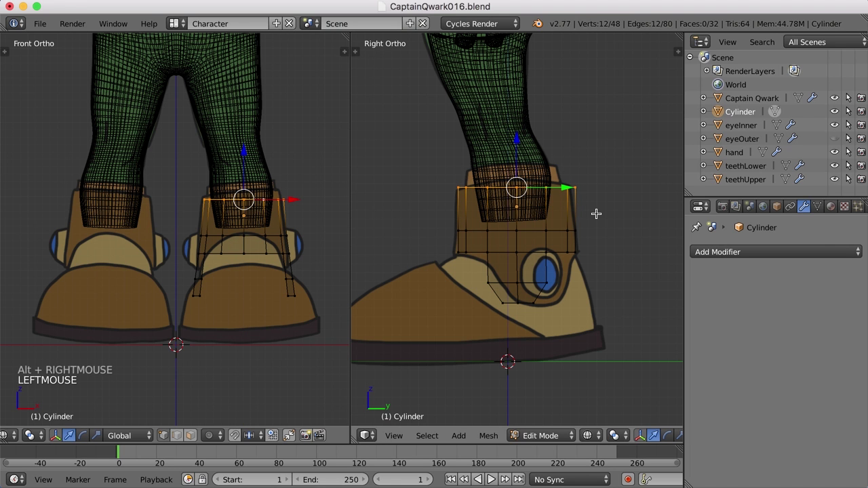
key(e)
click(597, 212)
key(s)
key(s)
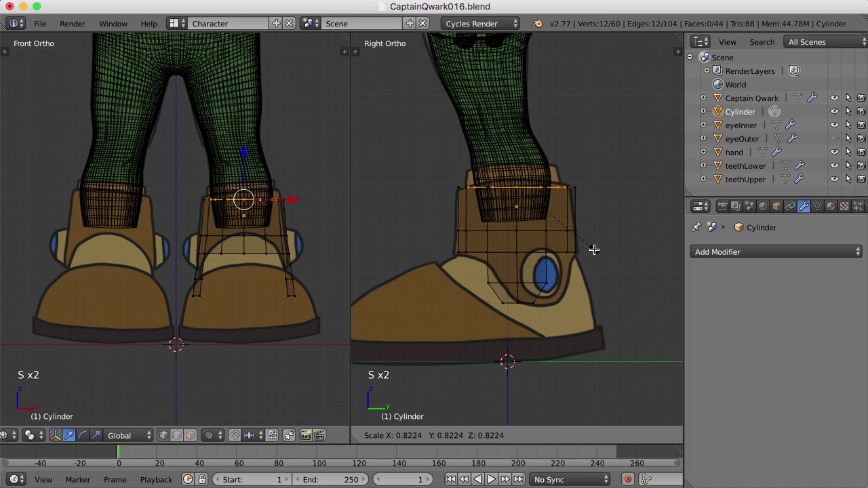
click(599, 246)
Extrude further rings up the shin from the cuff's top, tapering them
key(e)
click(599, 245)
click(515, 134)
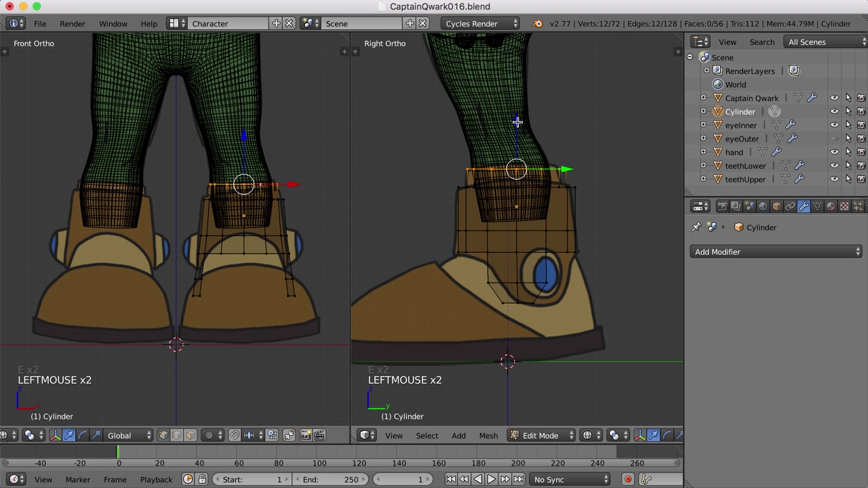
key(e)
click(615, 227)
key(s)
click(587, 222)
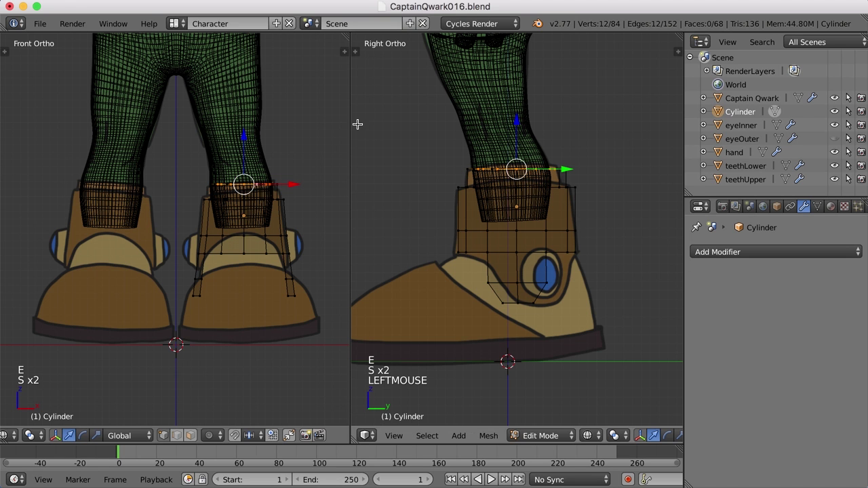
Switch to the Default layout, leave Edit Mode and select the cuff object in front view
click(178, 26)
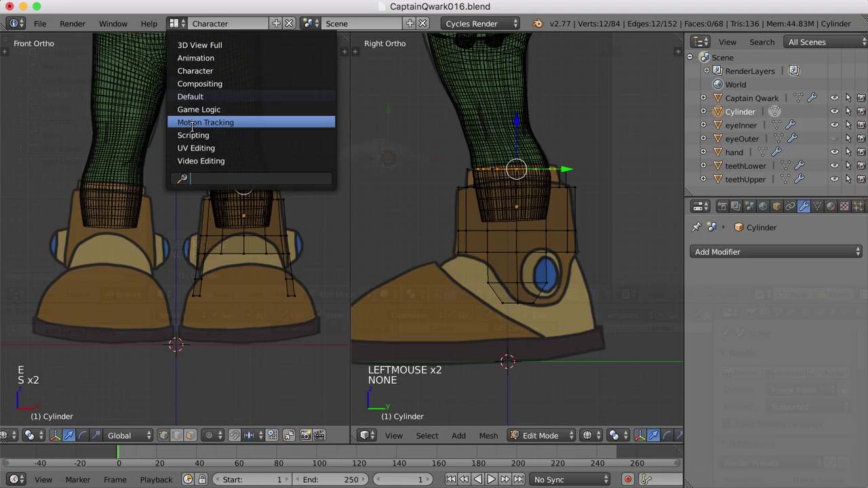
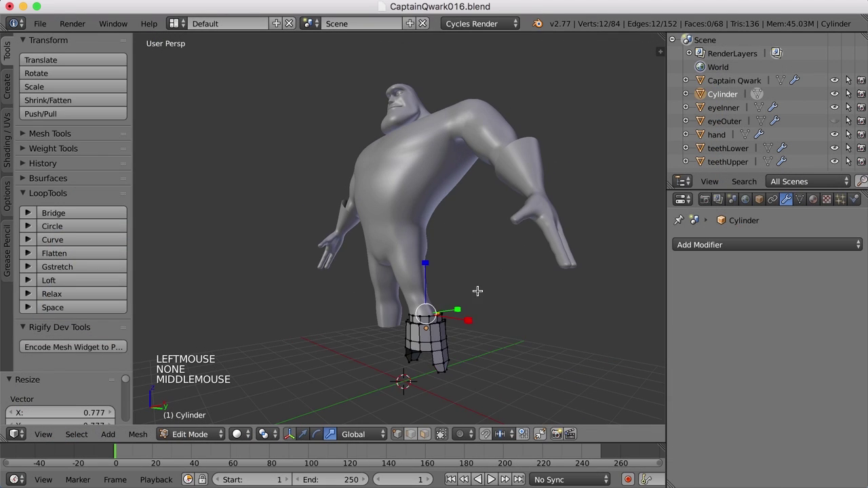
middle_click(521, 346)
scroll(up, 3)
middle_click(490, 276)
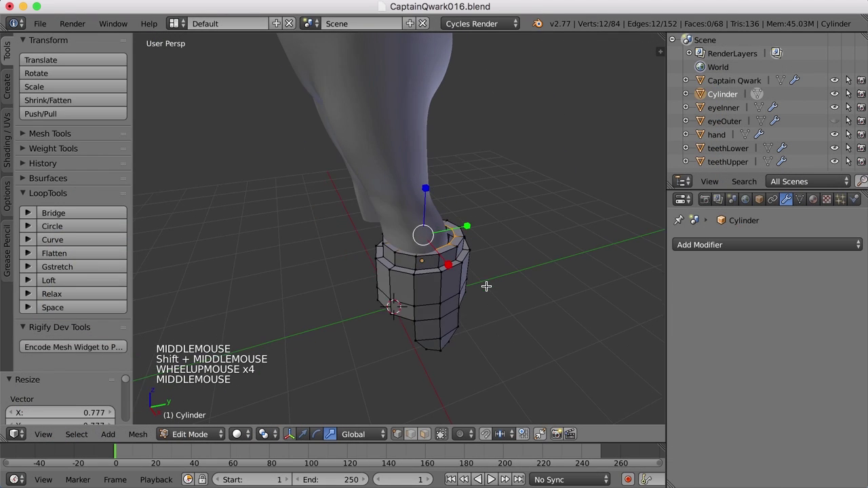
scroll(up, 3)
key(Tab)
key(ctrl+alt+Left)
click(470, 270)
Orbit around the lower legs to inspect the cuff wrapped around the shin
middle_click(467, 291)
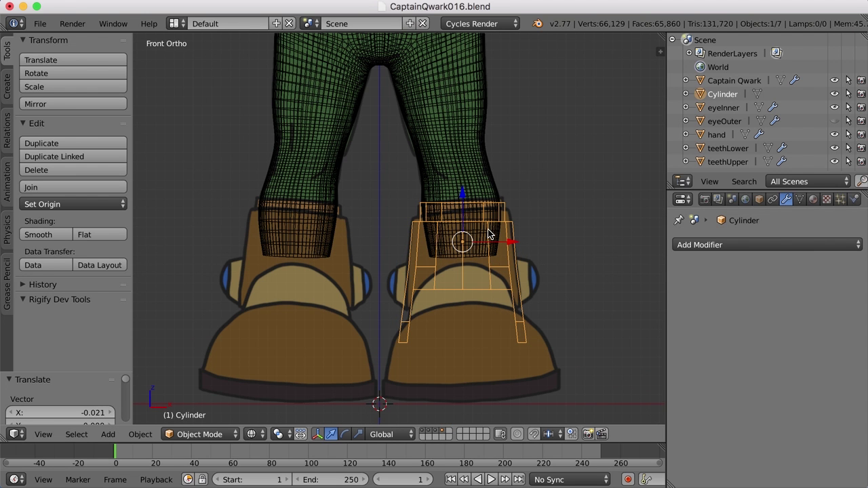
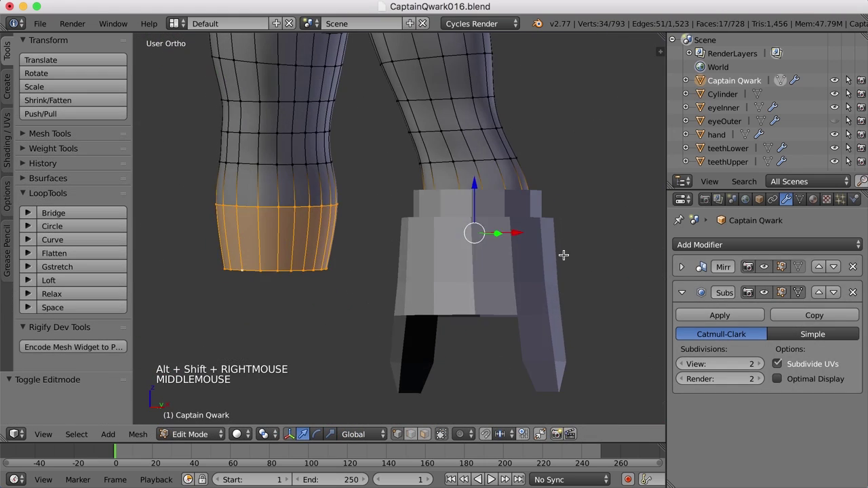
middle_click(566, 276)
key(s)
key(a)
key(Tab)
scroll(down, 3)
middle_click(547, 272)
middle_click(477, 289)
key(a)
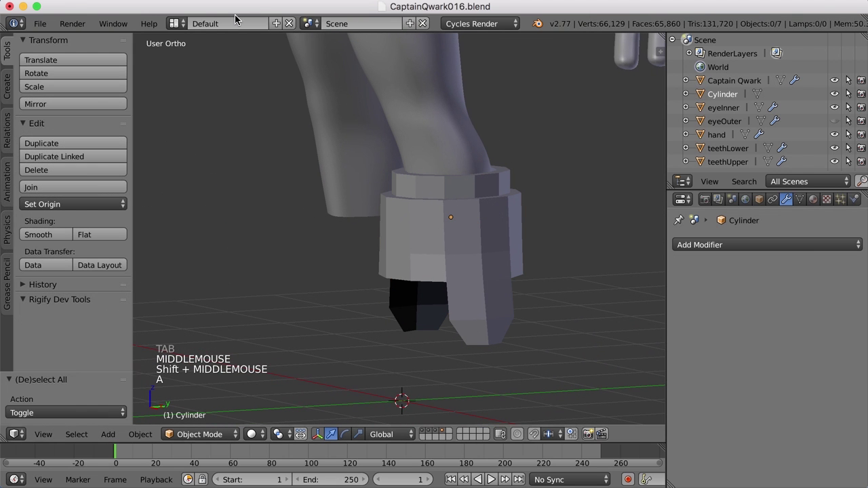
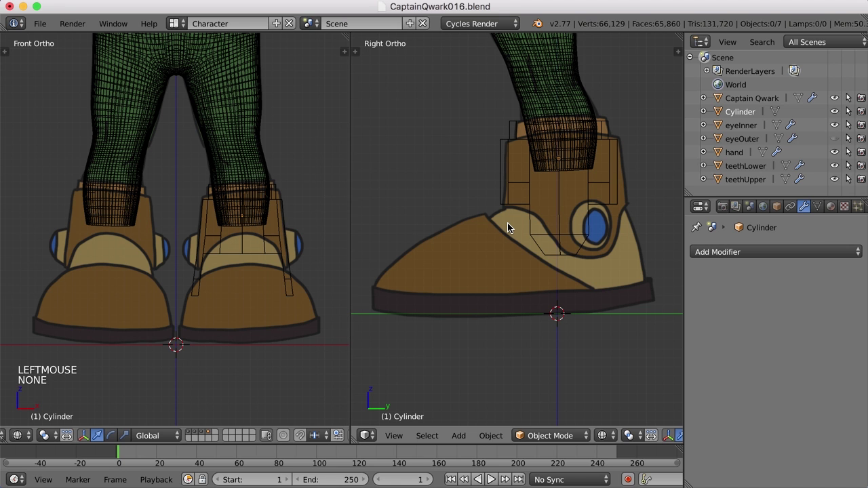
Add a Circle mesh and lower its vertex count to 12 in the operator panel
key(shift+a)
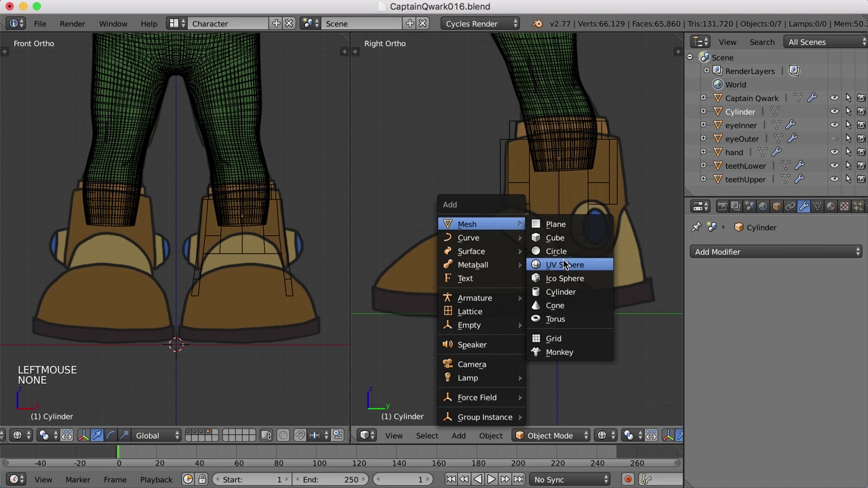
key(t)
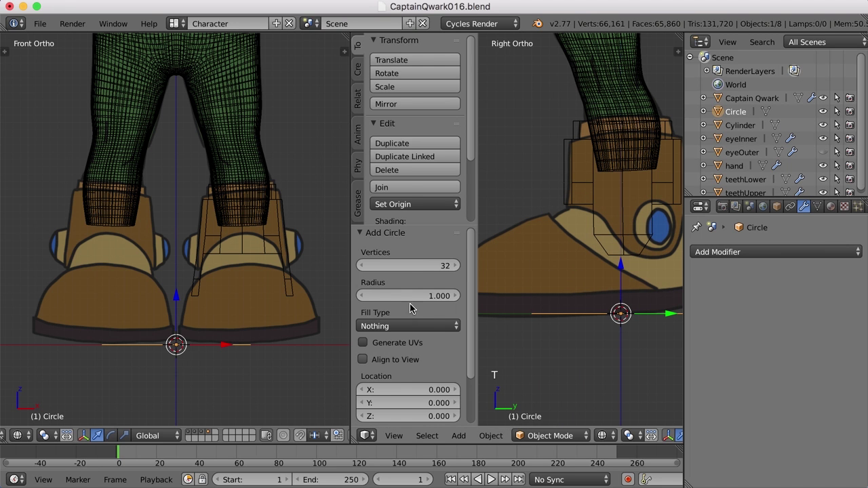
click(419, 267)
click(419, 267)
Orbit the side view to see the circle at ground level beneath the boot
middle_click(546, 275)
scroll(down, 3)
middle_click(529, 325)
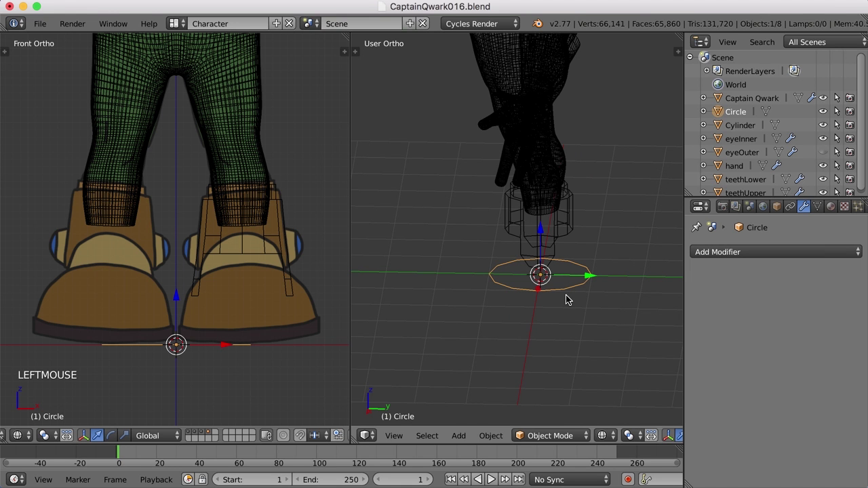
Scale the 12-vertex circle flat to the sole's size and move it under the right boot
right_click(601, 334)
key(Tab)
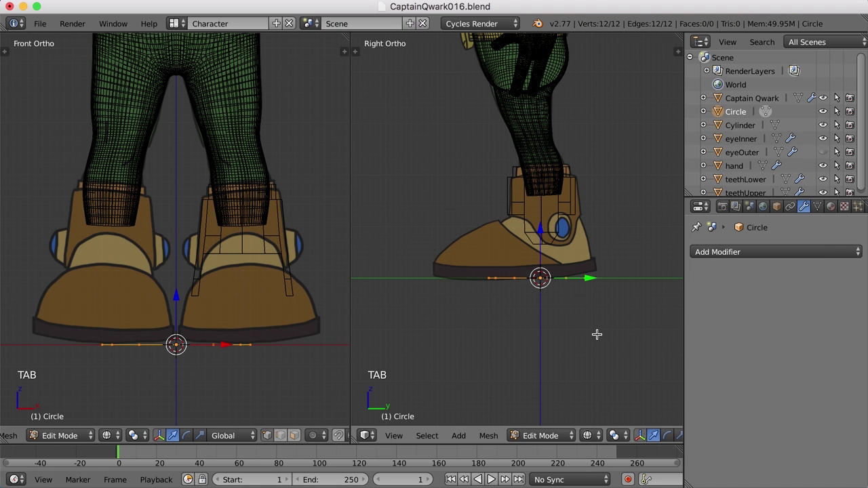
key(ctrl+alt+Right)
scroll(up, 3)
middle_click(613, 336)
scroll(up, 3)
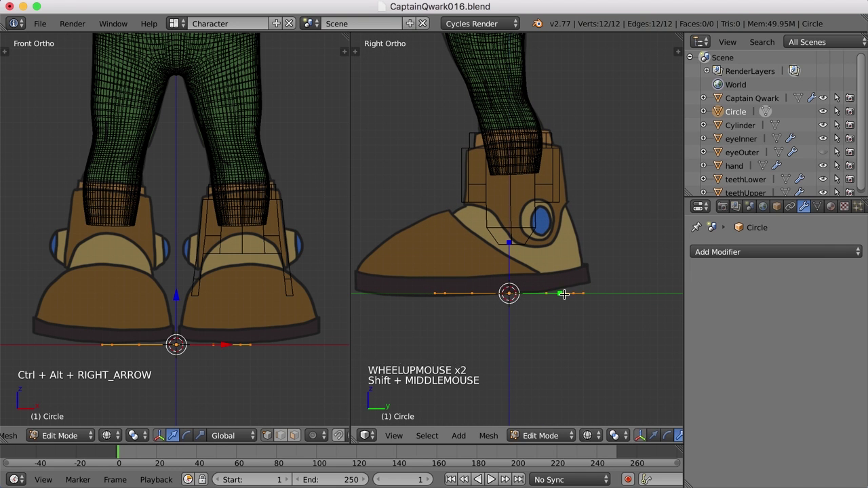
click(559, 292)
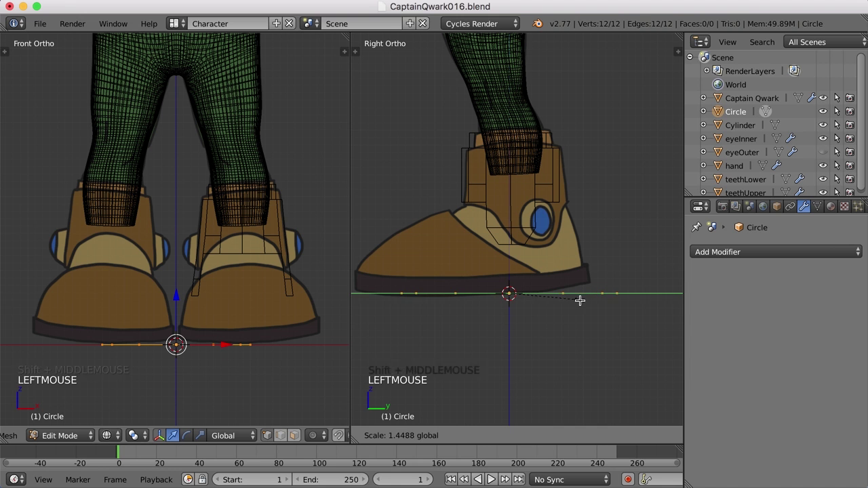
key(Tab)
key(ctrl+alt+Left)
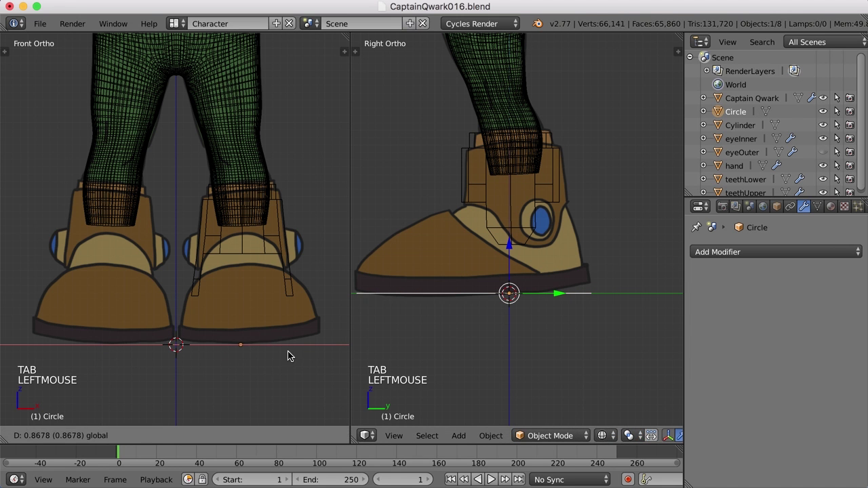
key(Tab)
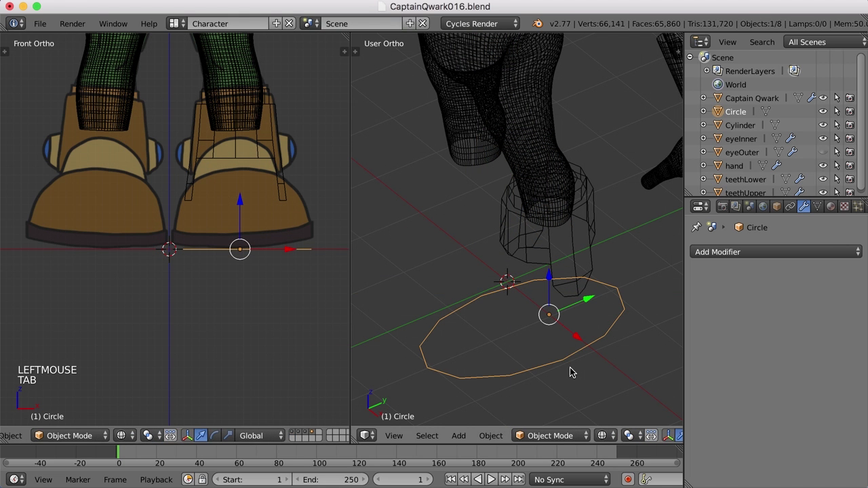
middle_click(573, 375)
middle_click(541, 339)
Move individual ring vertices so the circle traces the sole outline in the side reference
key(Tab)
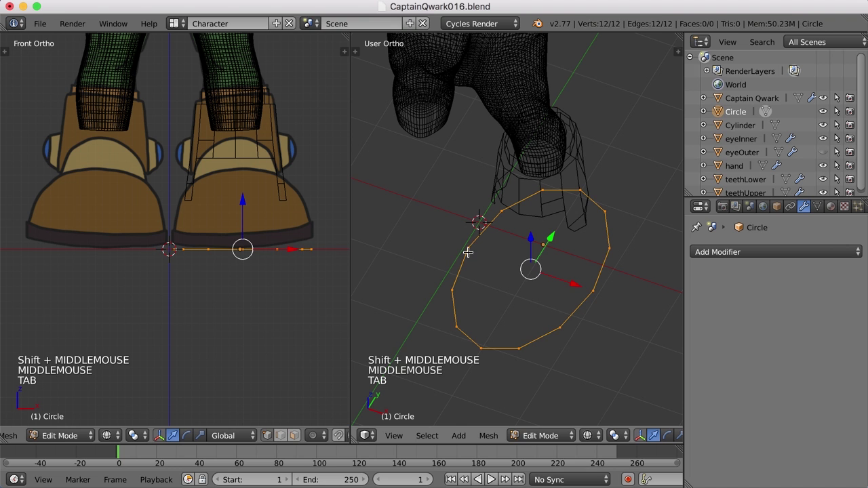
right_click(470, 246)
double_click(514, 262)
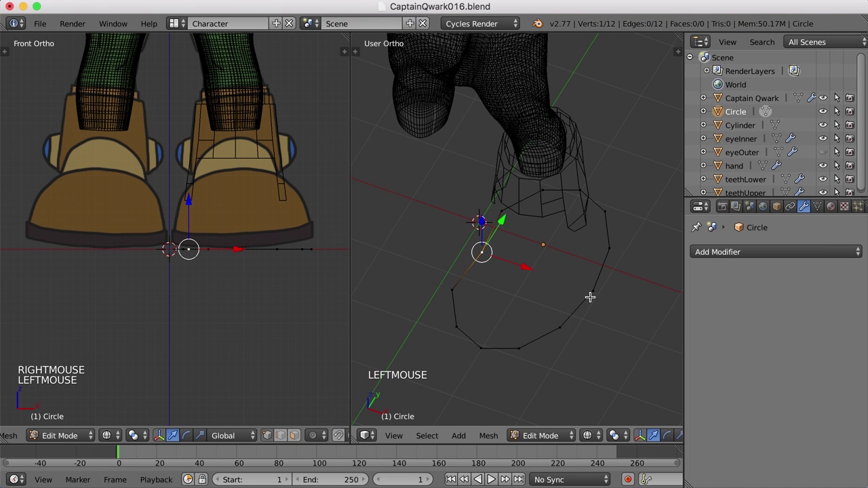
middle_click(560, 304)
right_click(498, 202)
click(547, 216)
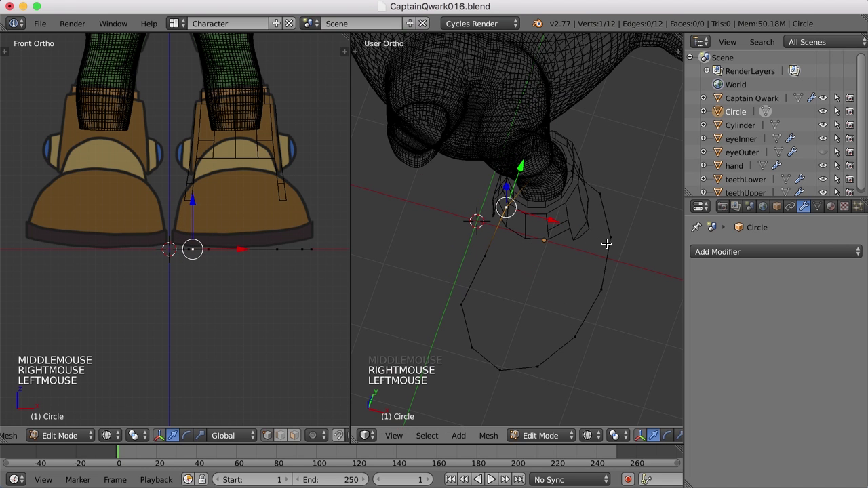
right_click(611, 236)
double_click(652, 247)
middle_click(605, 285)
right_click(606, 286)
key(KP_3)
middle_click(556, 330)
key(Tab)
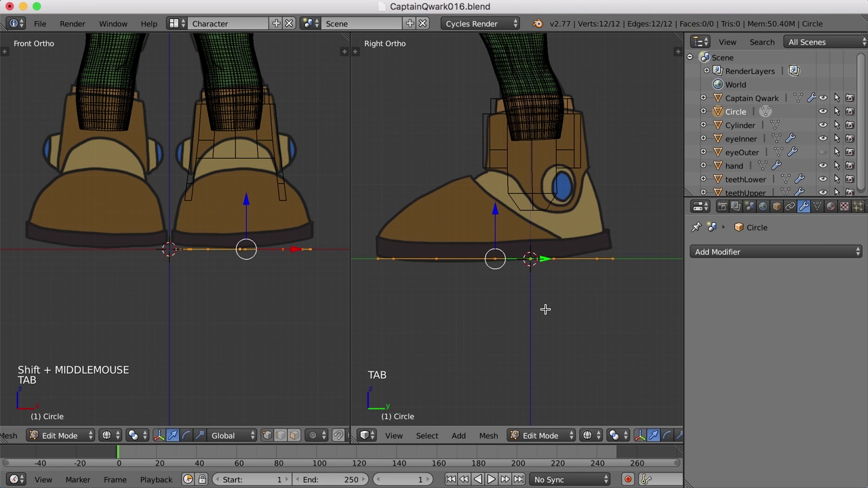
Extrude the sole ring upward into a short twelve-faced band at sole height
key(a)
key(a)
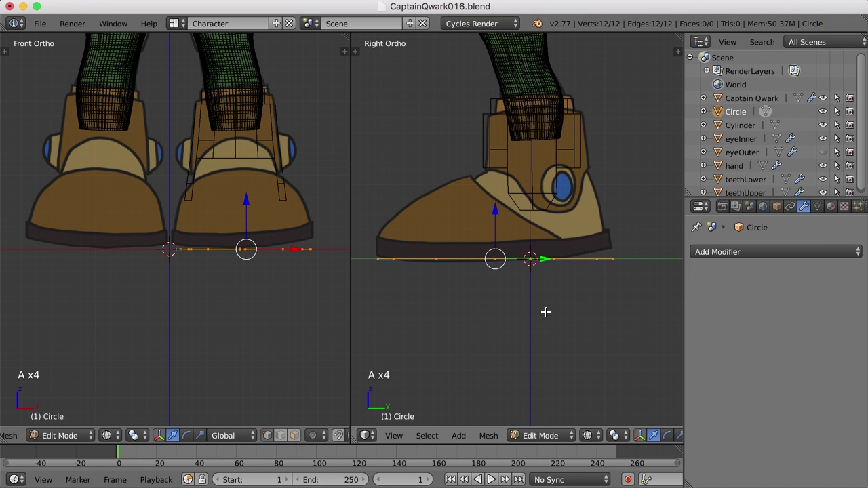
key(e)
click(547, 310)
click(496, 211)
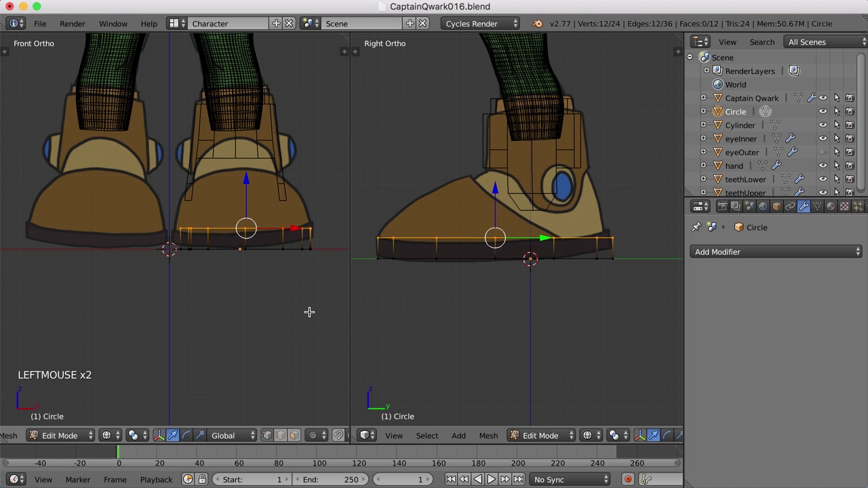
click(177, 24)
scroll(down, 3)
Select the whole band and recalculate its normals to face outward
middle_click(469, 265)
key(a)
middle_click(505, 271)
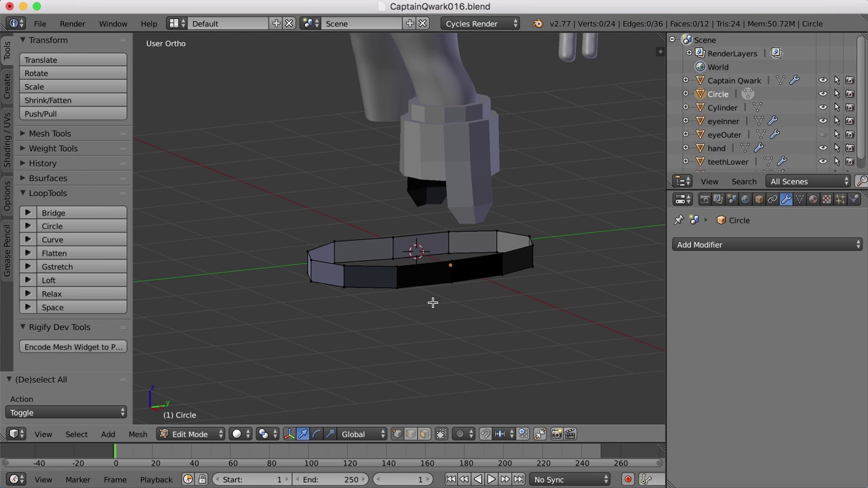
key(a)
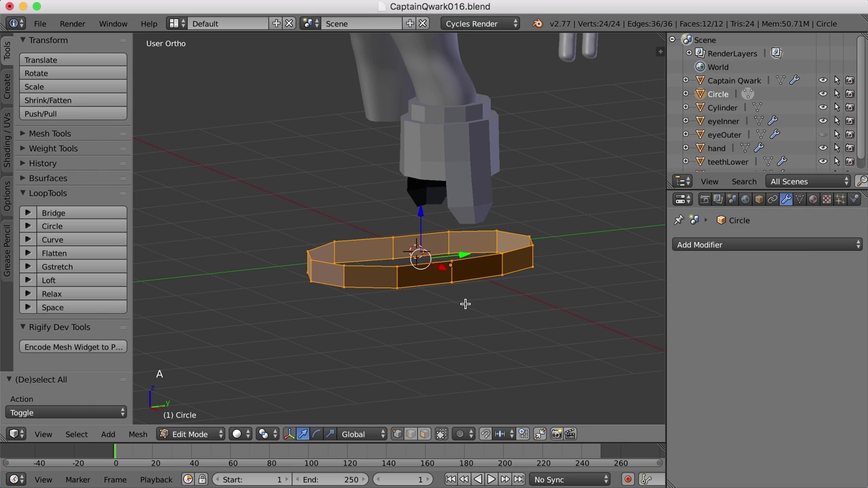
key(ctrl+n)
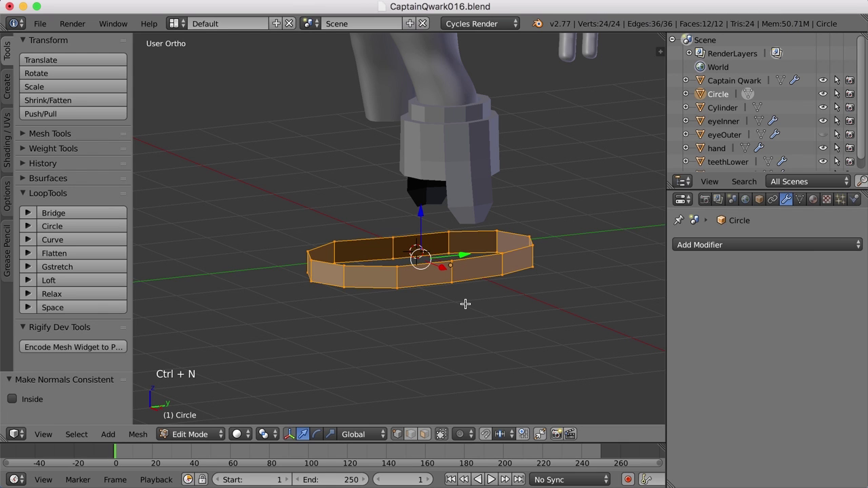
key(a)
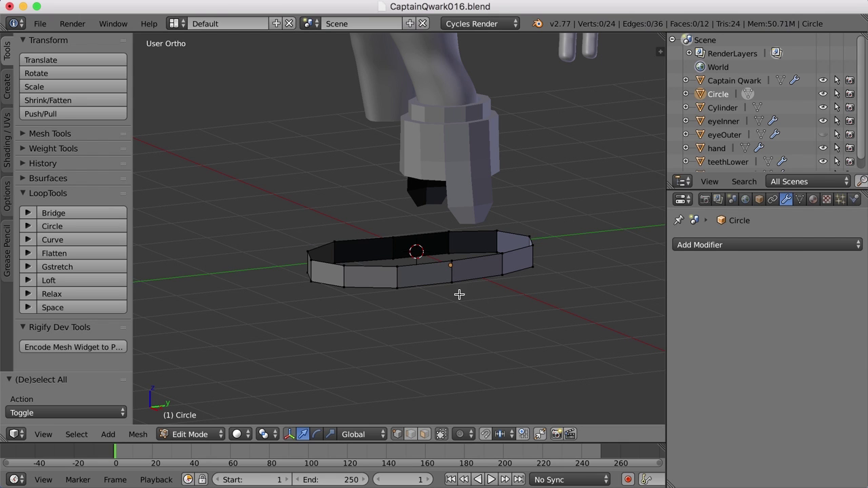
Inset the band's top edge loop into a flat inner rim at about 0.8 scale
right_click(470, 255)
right_click(470, 255)
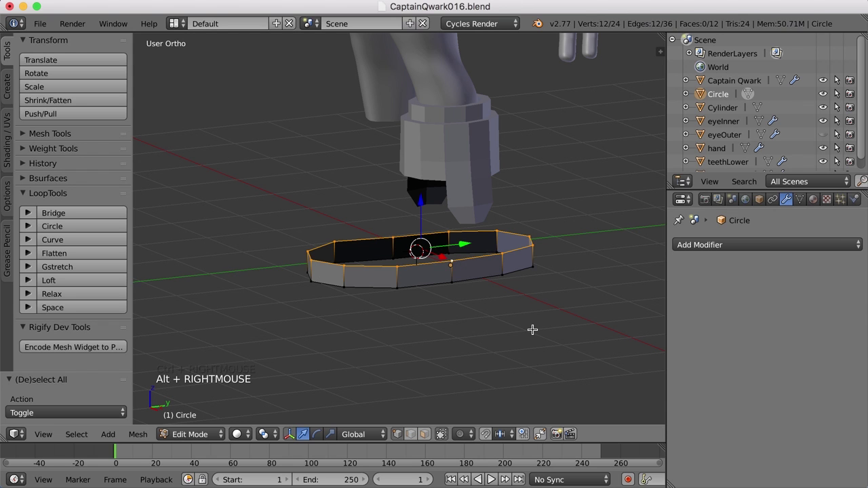
key(e)
click(533, 328)
key(s)
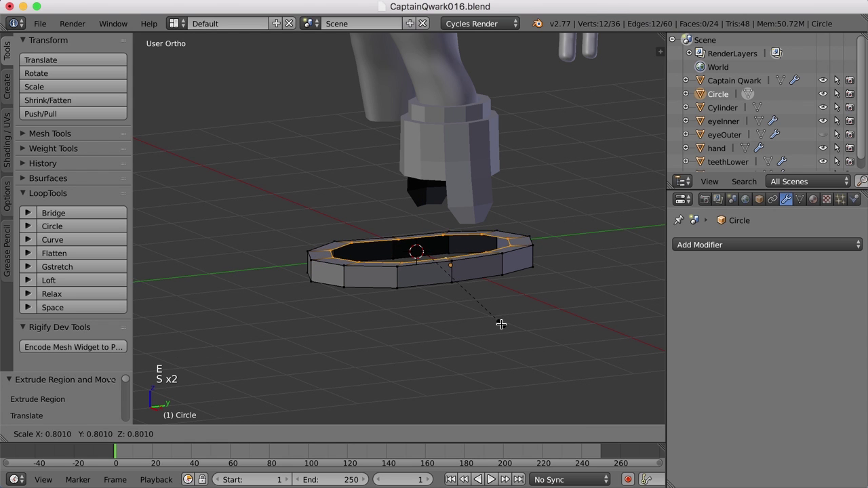
click(505, 323)
key(Tab)
middle_click(503, 343)
key(Tab)
scroll(down, 3)
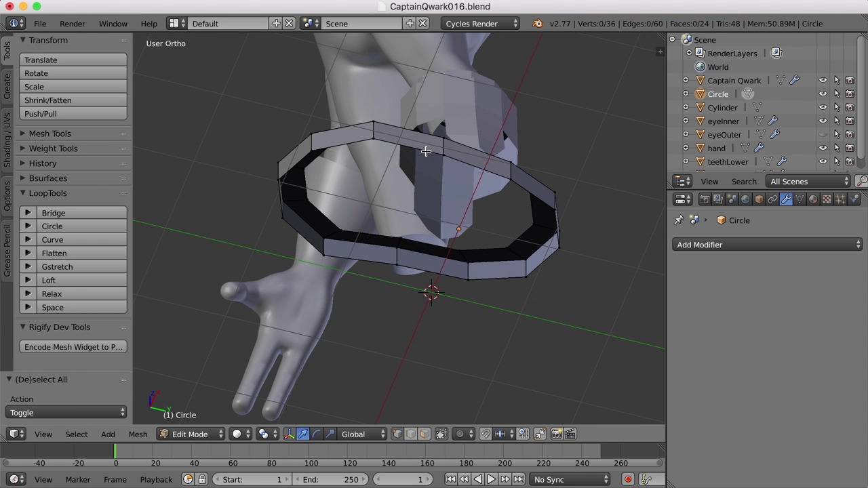
Inset the band's bottom edge loop into a matching inner rim on the underside
middle_click(367, 271)
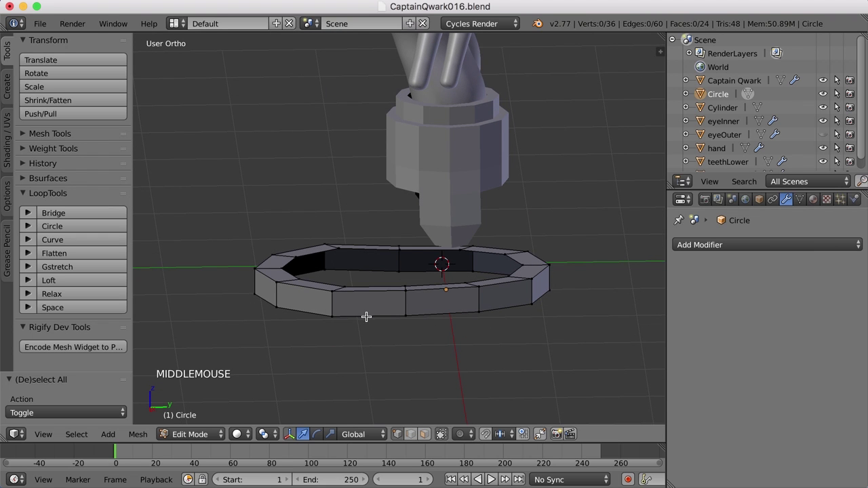
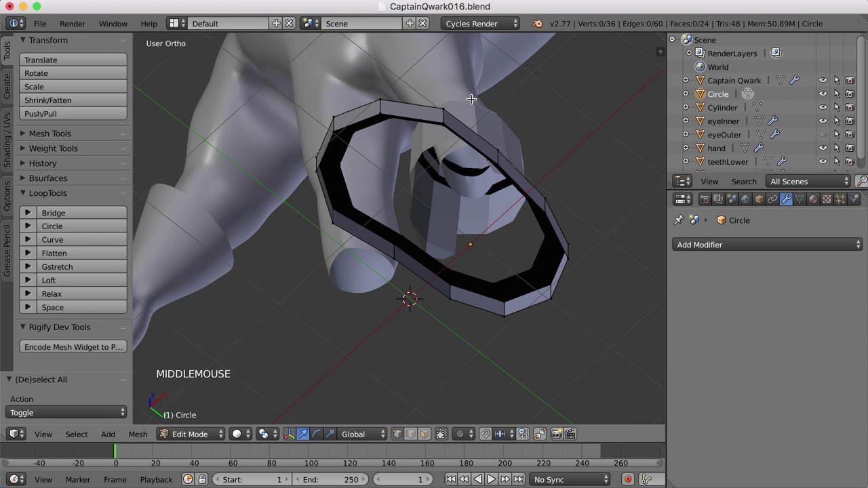
right_click(461, 132)
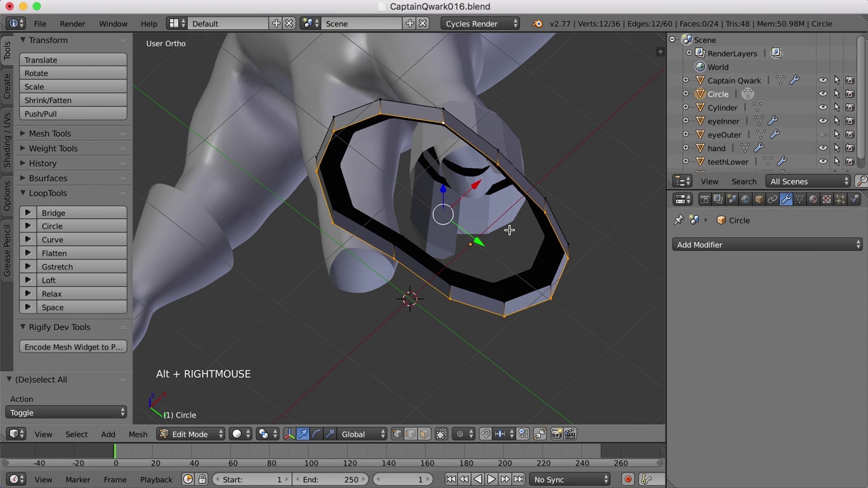
key(e)
click(560, 281)
key(s)
click(546, 299)
middle_click(515, 286)
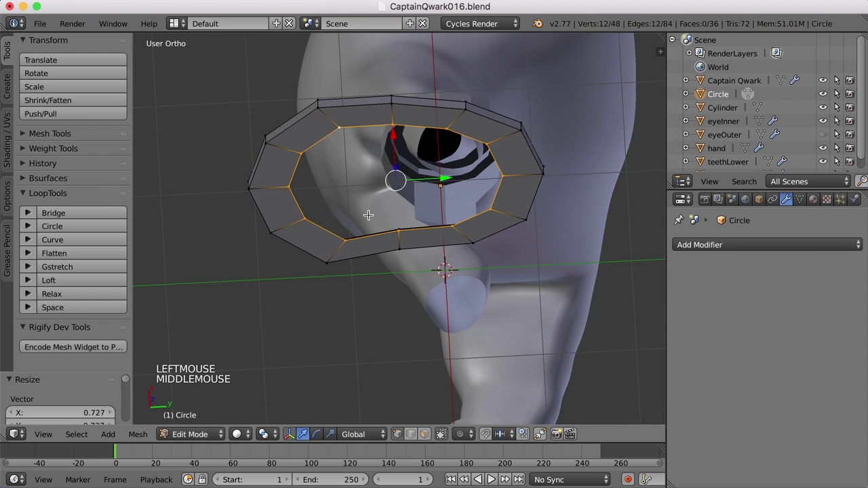
Select several vertices along the inner rim ready to bridge the opening
right_click(338, 126)
right_click(486, 141)
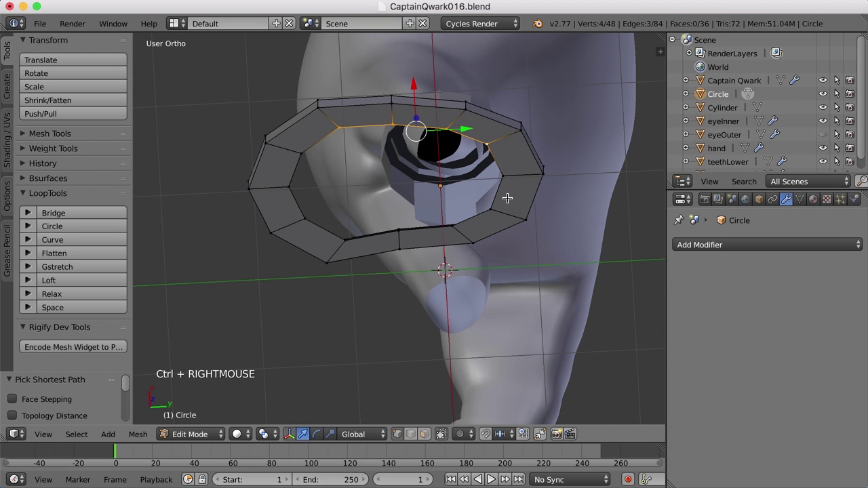
right_click(492, 205)
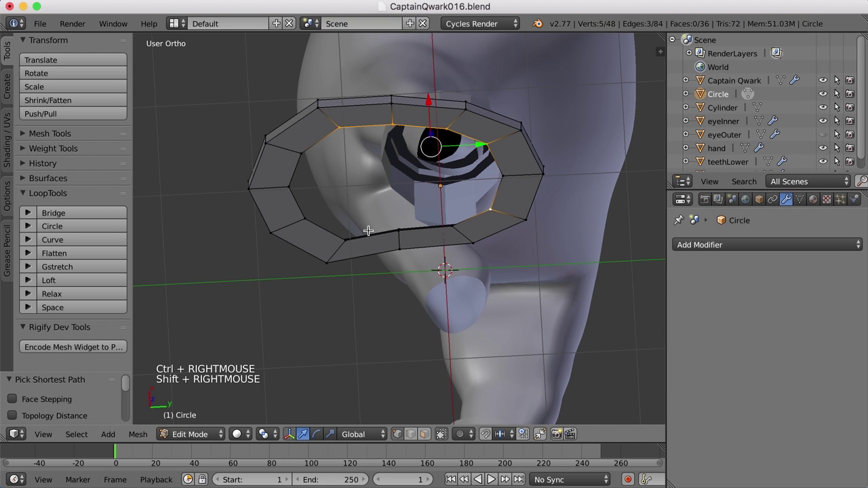
scroll(up, 3)
middle_click(381, 223)
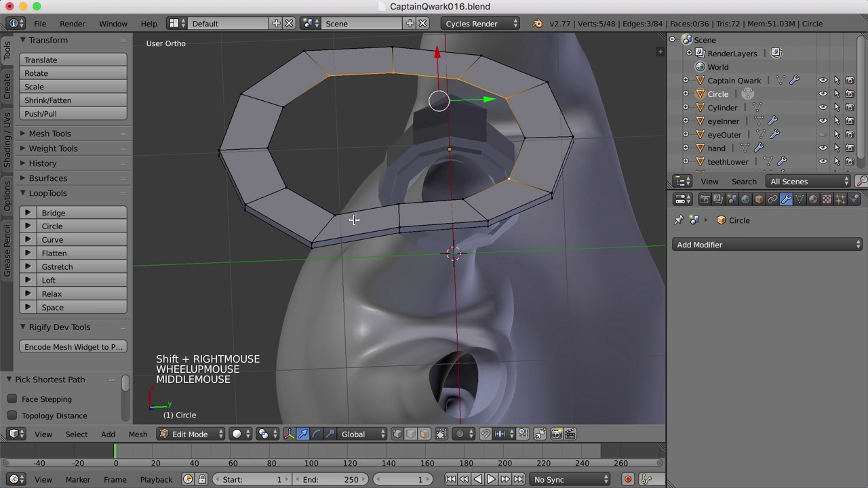
right_click(427, 188)
middle_click(442, 174)
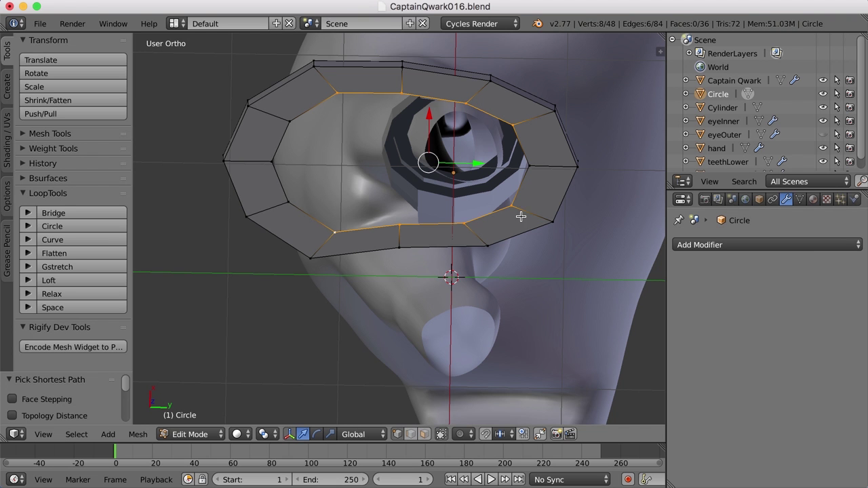
middle_click(508, 221)
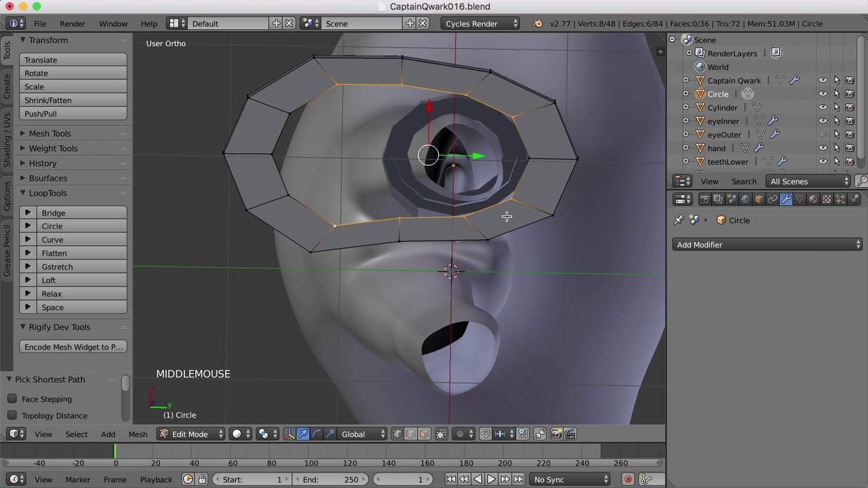
Extrude the inner rim vertices and scale them together side-to-side across the opening
key(e)
click(568, 200)
key(super+z)
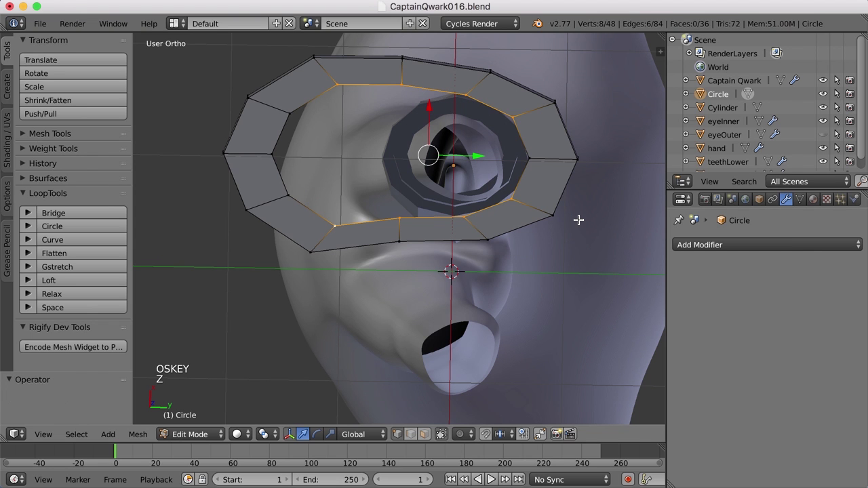
key(e)
key(s)
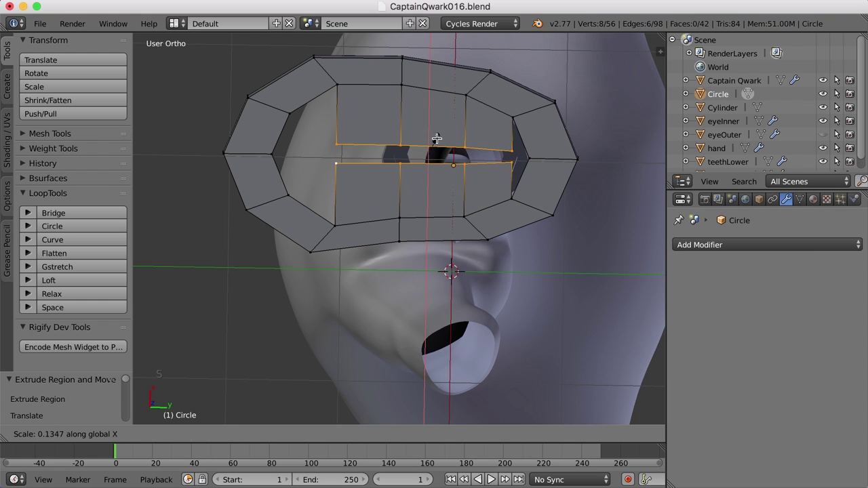
click(439, 138)
scroll(up, 3)
scroll(down, 3)
Merge opposite vertex pairs of the middle strip at their centres
right_click(338, 141)
scroll(down, 3)
right_click(342, 163)
key(alt+m)
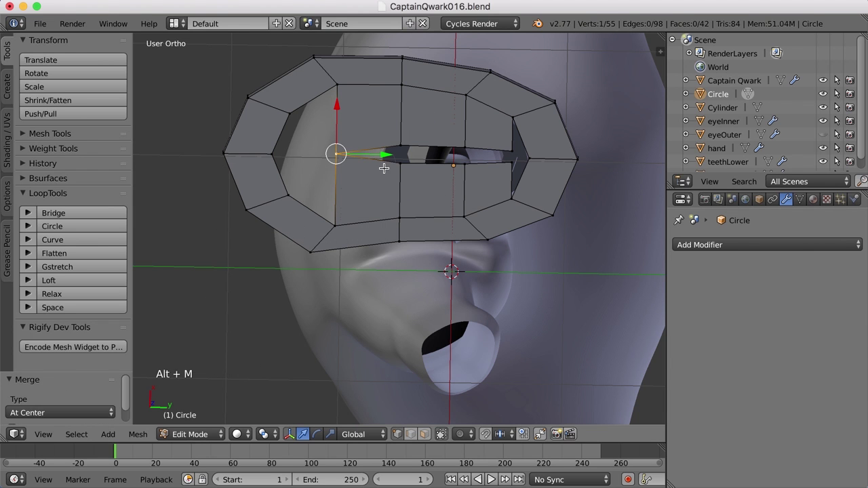
right_click(402, 139)
key(a)
middle_click(514, 174)
middle_click(475, 180)
key(ctrl+Tab)
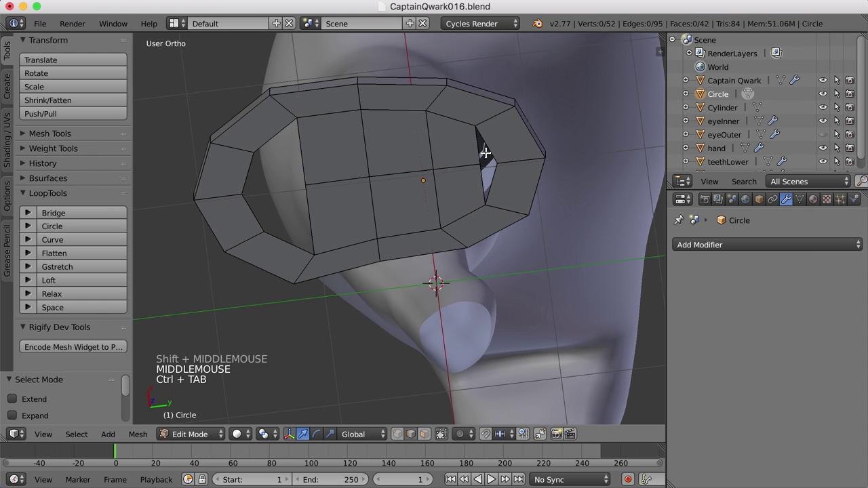
Fill faces between selected edges across the sole's remaining openings
right_click(489, 147)
key(f)
middle_click(506, 216)
scroll(up, 3)
right_click(547, 131)
right_click(531, 78)
right_click(552, 74)
right_click(561, 136)
middle_click(497, 252)
key(a)
middle_click(452, 234)
middle_click(434, 212)
Fill the gap at the sole's narrow end with a face and knife-cut across it
right_click(375, 147)
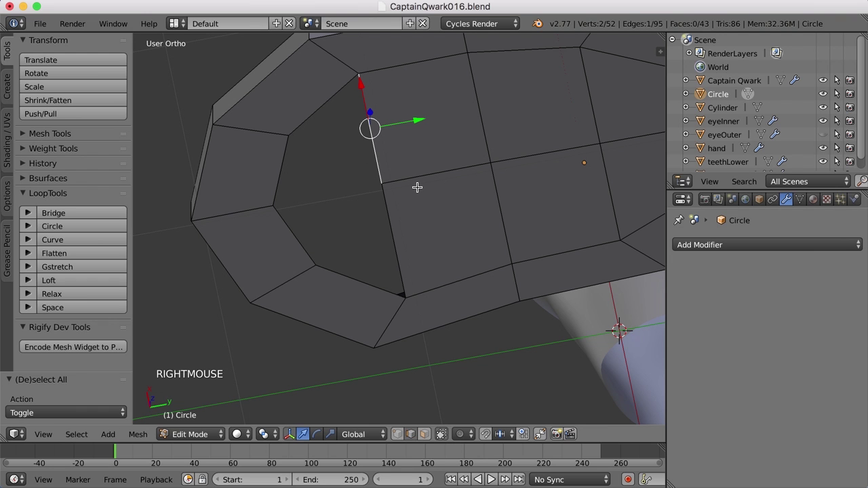
key(f)
middle_click(424, 220)
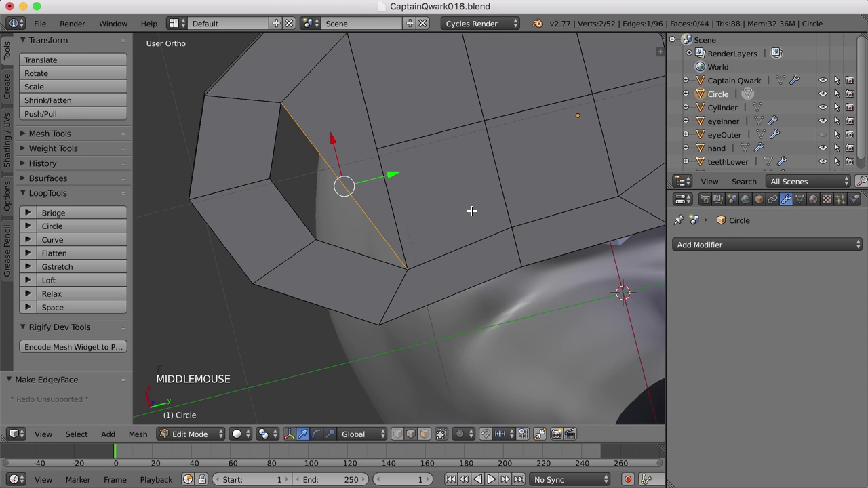
key(super+z)
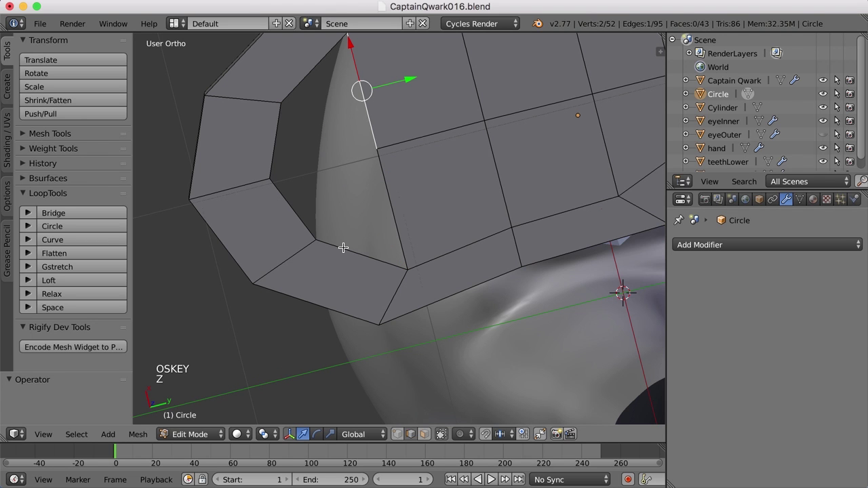
right_click(346, 246)
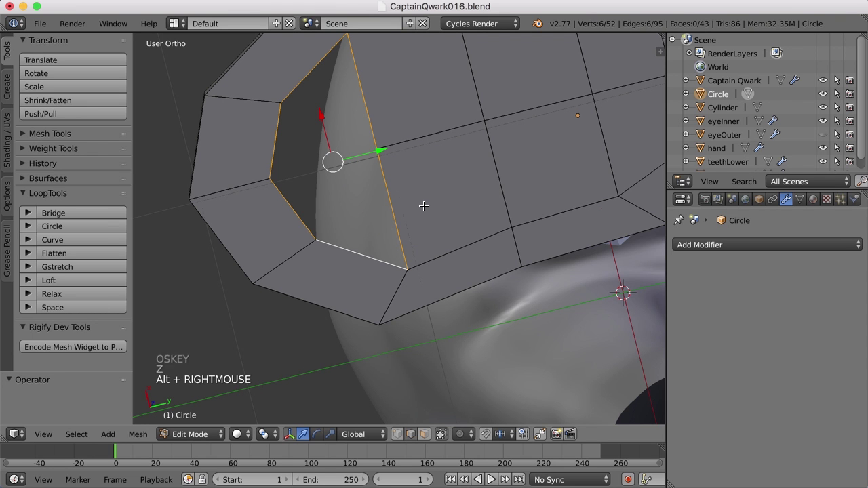
key(f)
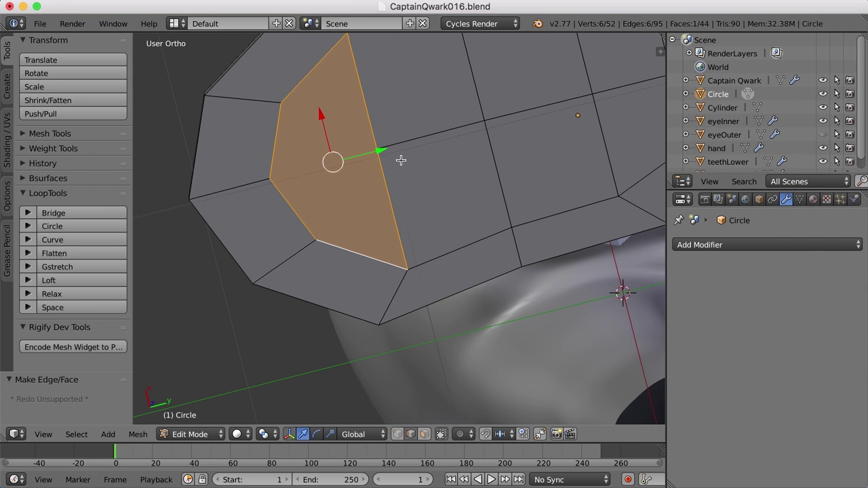
key(k)
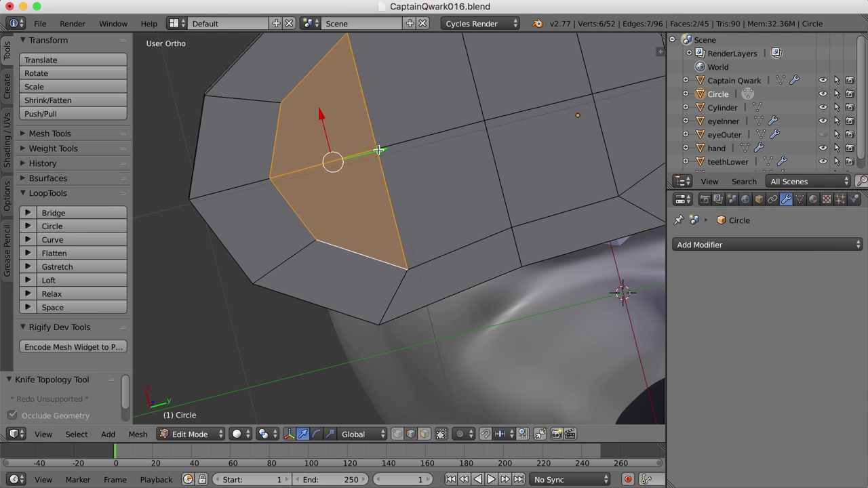
key(a)
scroll(down, 3)
middle_click(361, 219)
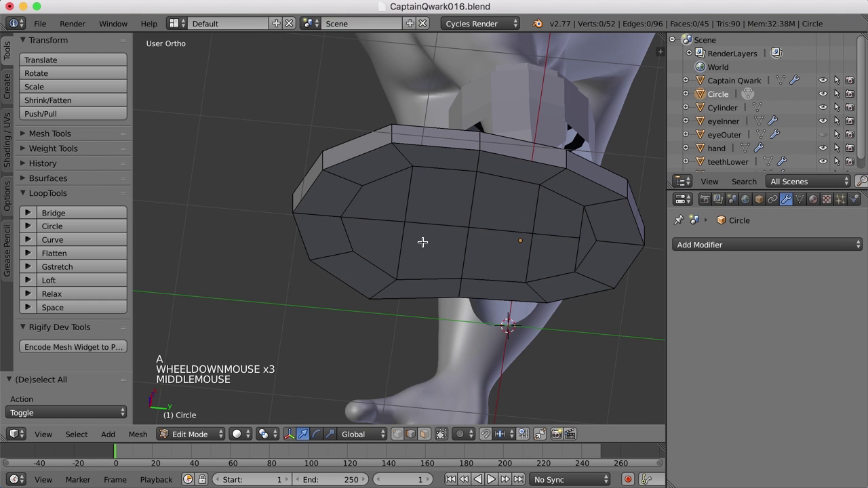
Add an edge loop across the sole's faces and return the Circle sole to object mode
key(ctrl+Tab)
right_click(394, 204)
right_click(384, 238)
key(a)
middle_click(437, 218)
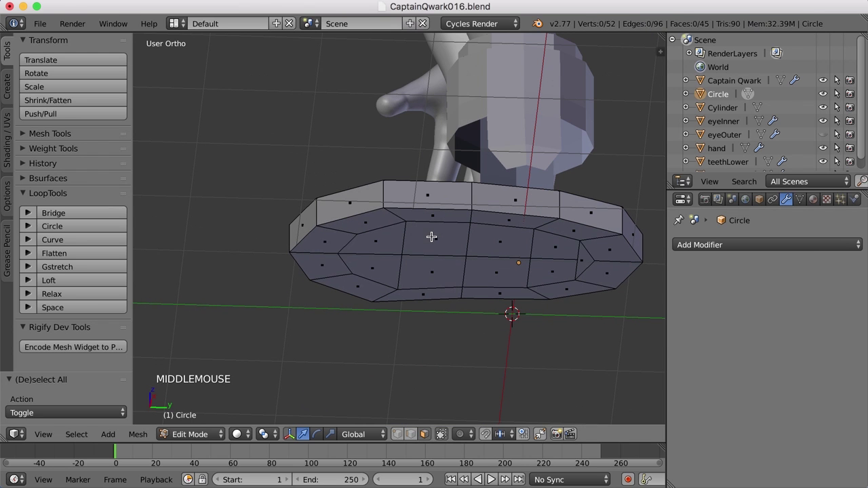
middle_click(438, 285)
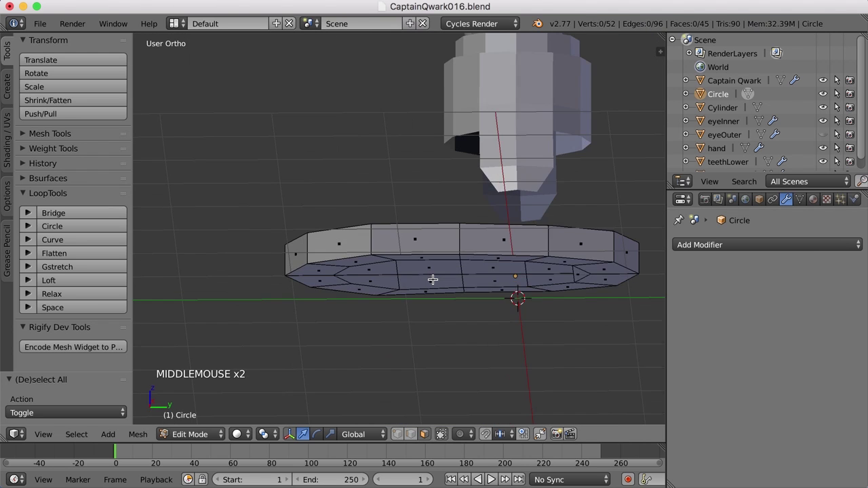
middle_click(433, 219)
key(ctrl+r)
click(425, 215)
key(a)
middle_click(518, 248)
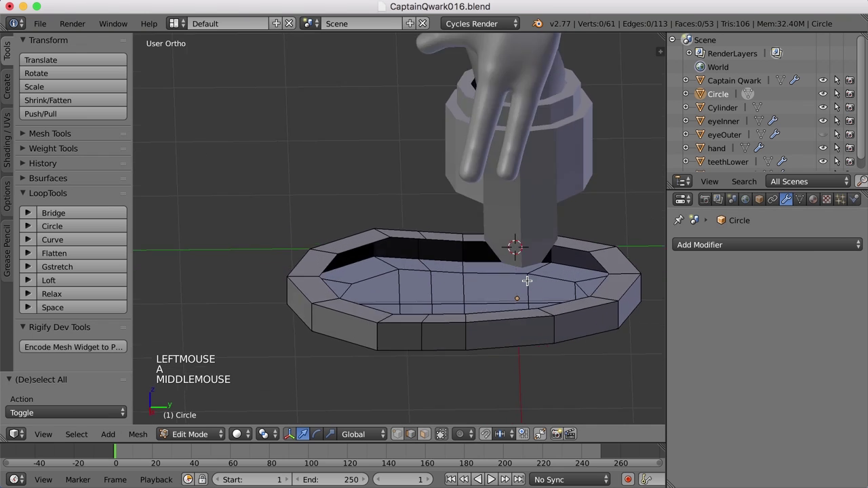
middle_click(445, 329)
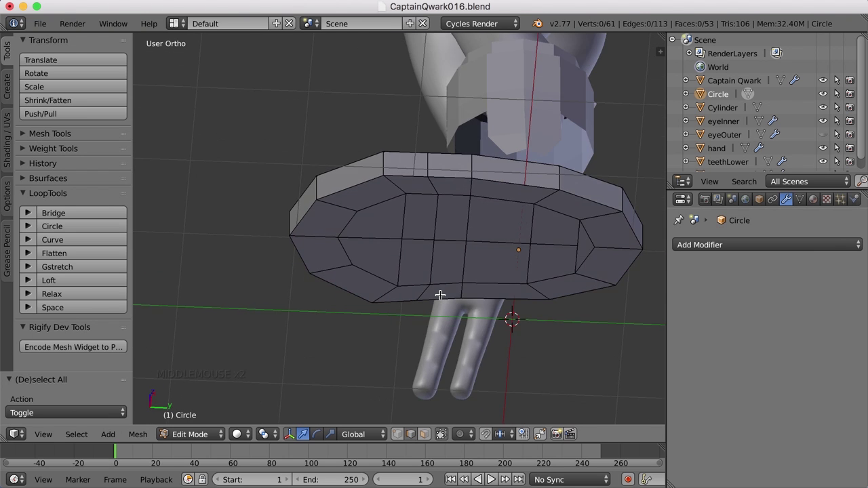
key(Tab)
scroll(down, 3)
middle_click(478, 324)
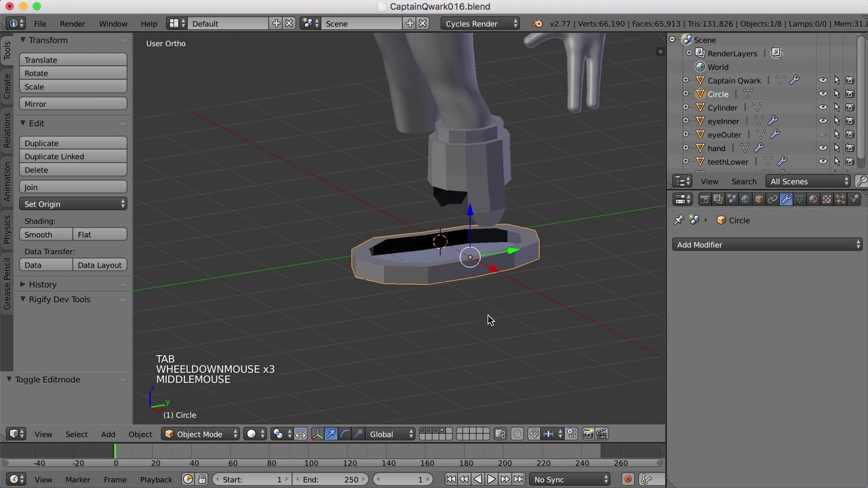
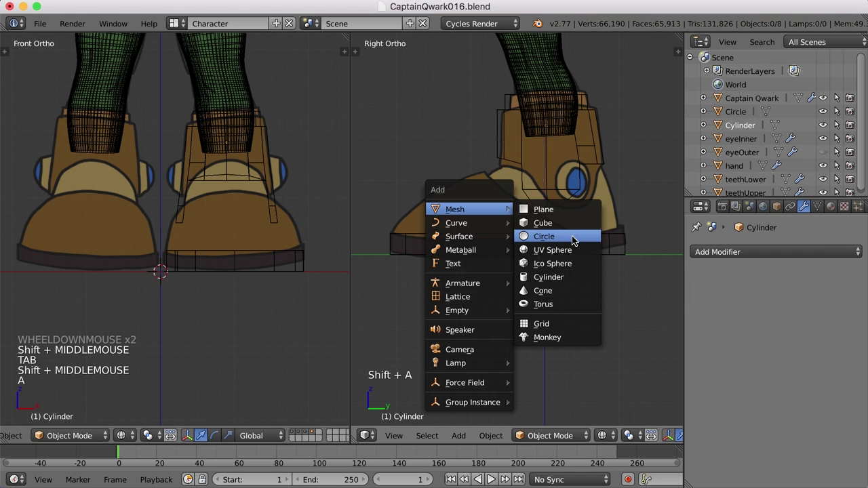
Add a new circle, Circle.001, and tilt it to the toe slope
key(t)
key(t)
key(g)
click(563, 226)
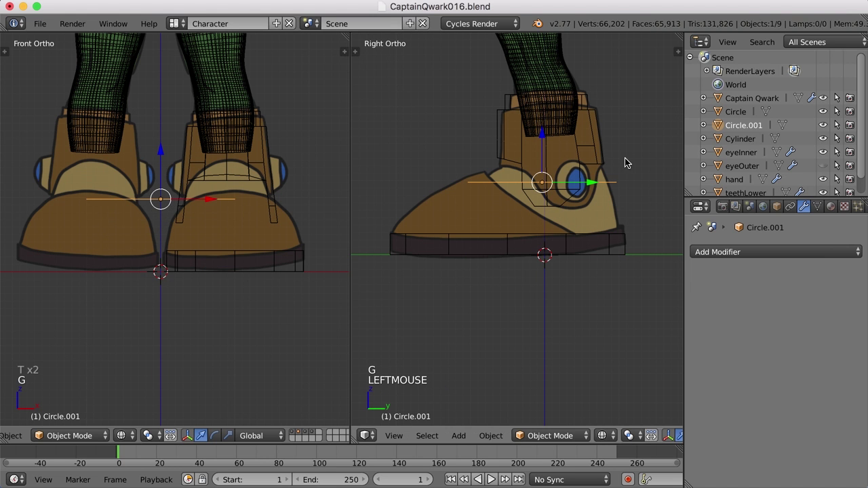
key(r)
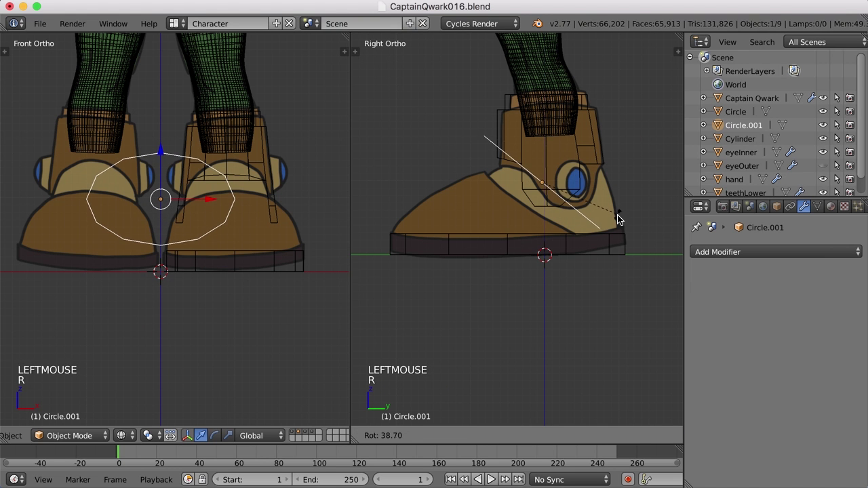
click(618, 218)
Move Circle.001 over the right boot's toe and narrow it to the toe's width
key(g)
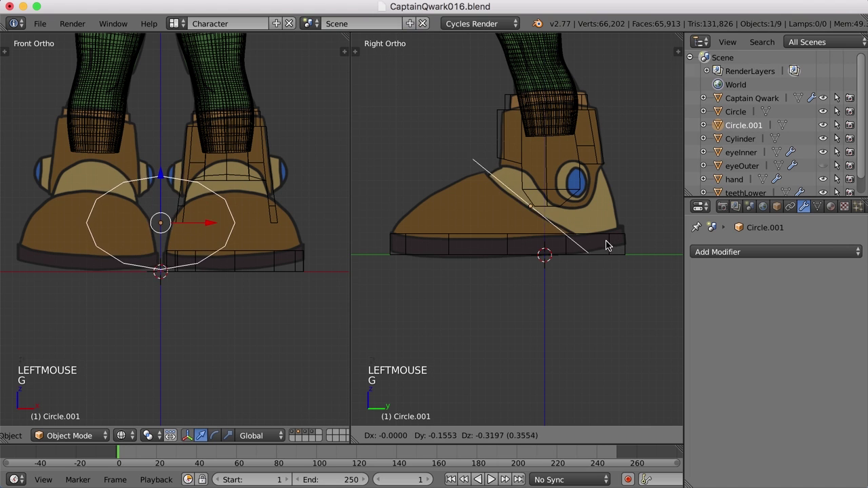
click(619, 253)
click(219, 239)
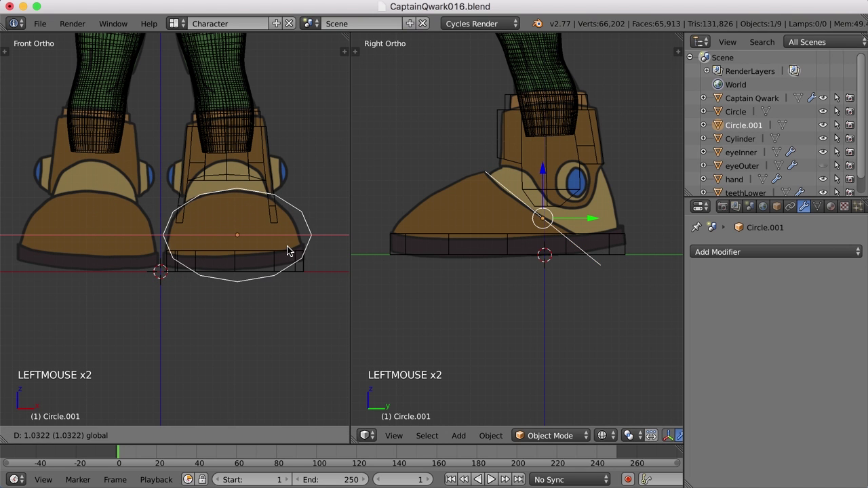
key(s)
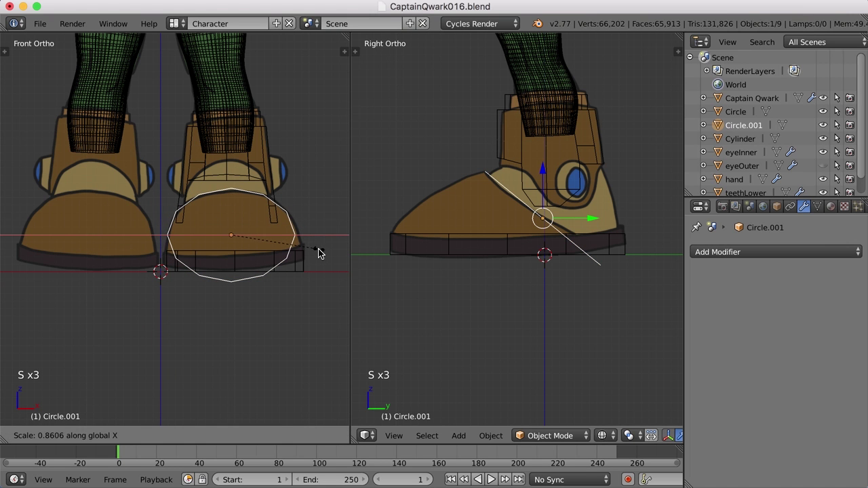
click(319, 252)
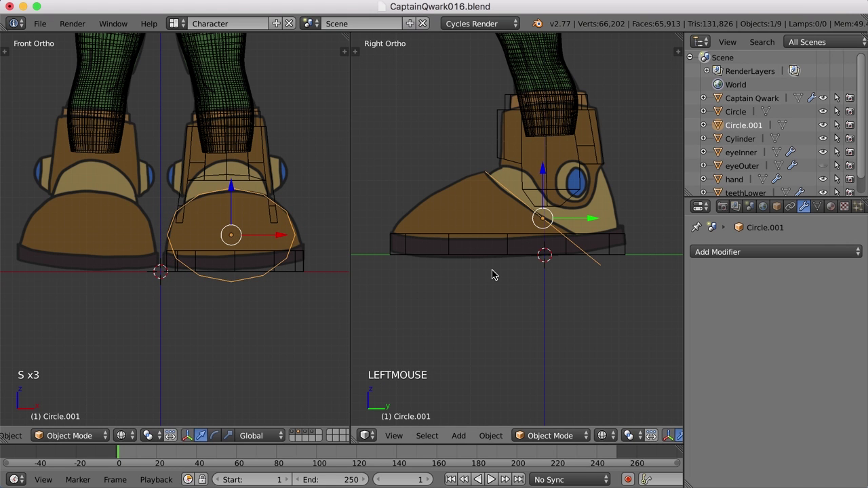
Delete Circle.001's three bottom vertices, leaving a nine-vertex arc ending at the boot's edge
key(Tab)
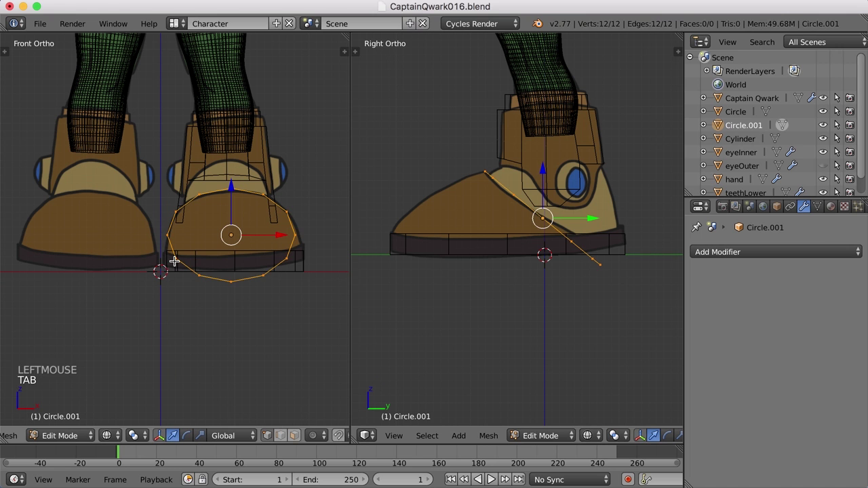
key(a)
click(222, 267)
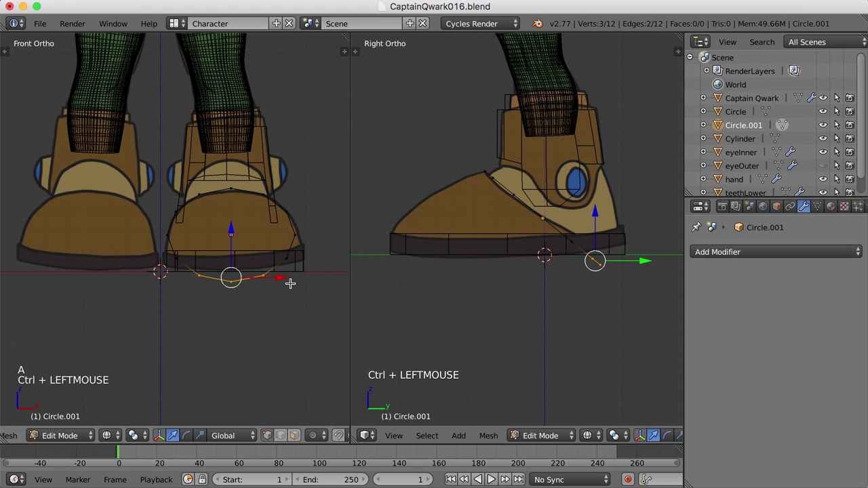
key(x)
key(x)
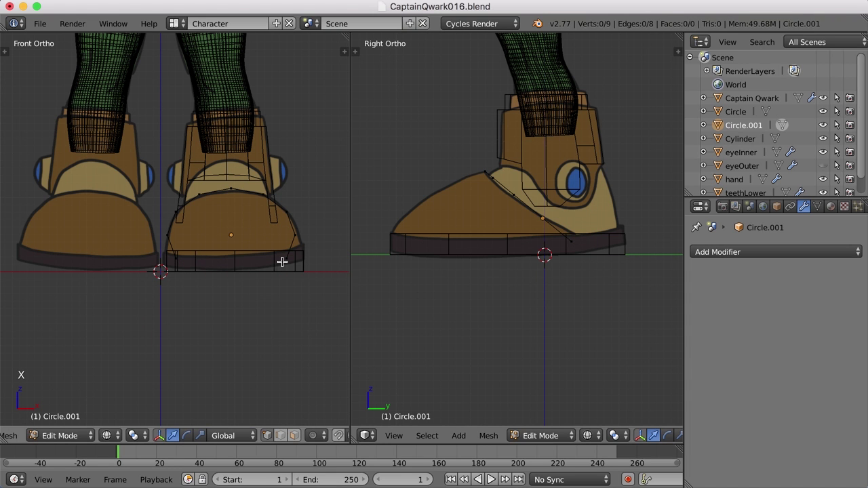
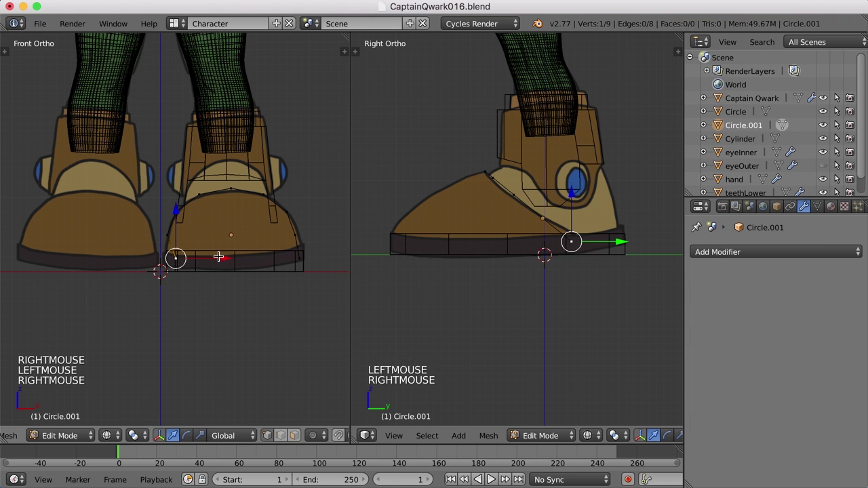
click(222, 256)
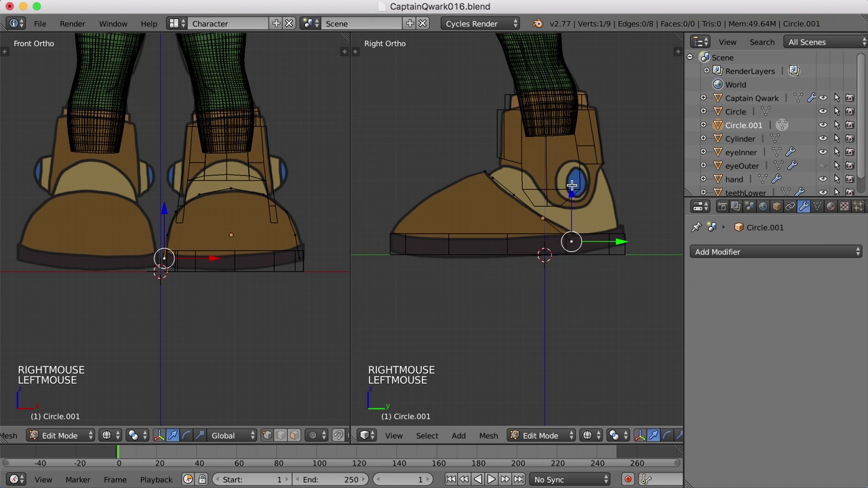
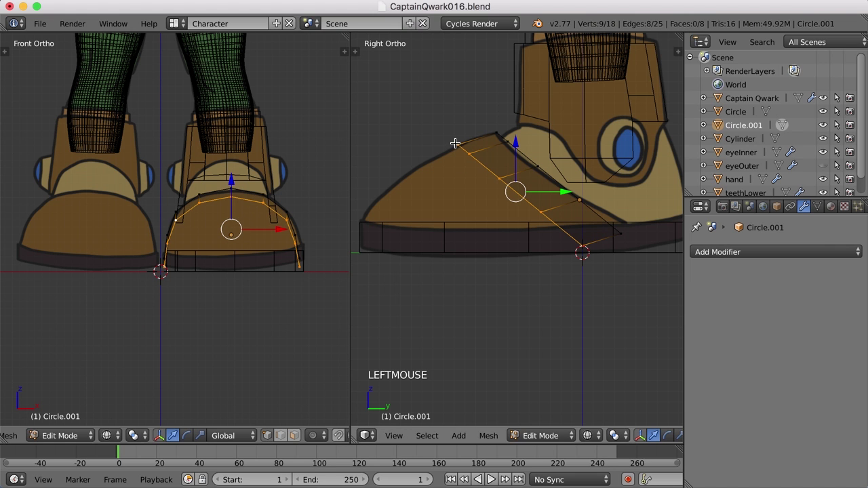
Flatten the whole toe-cap strip vertically, pivoting around its front tip vertex via the 3D cursor
right_click(459, 141)
key(shift+s)
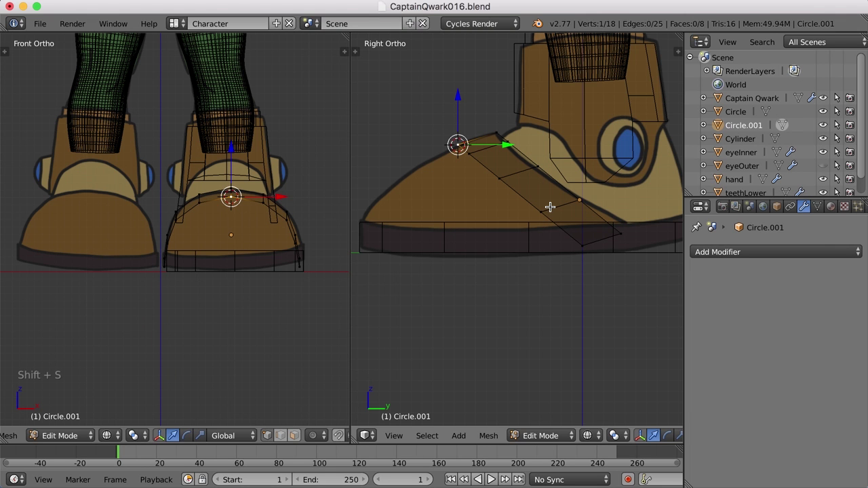
key(.)
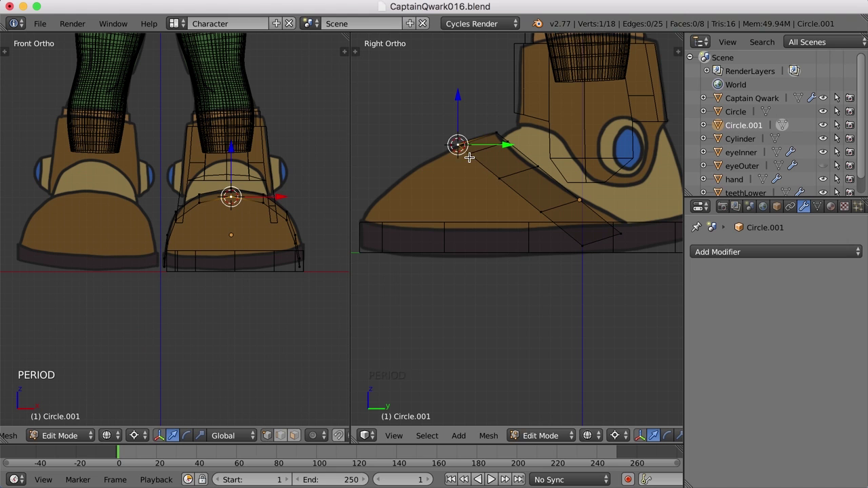
key(a)
key(a)
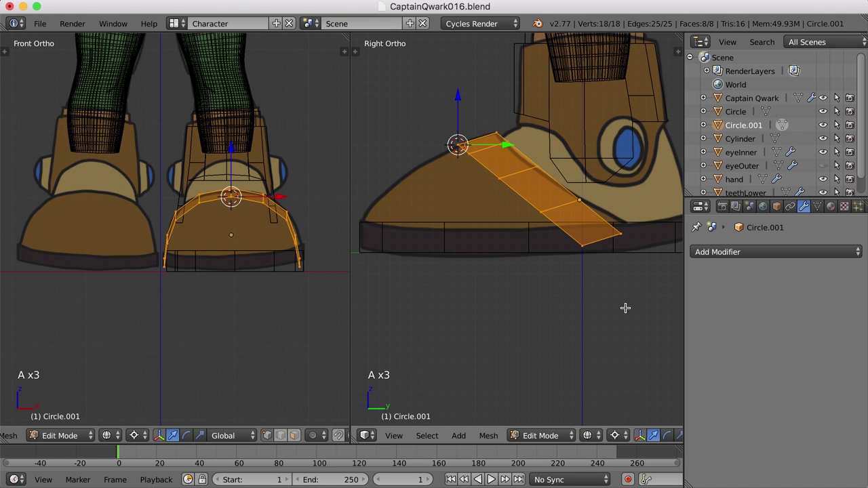
key(s)
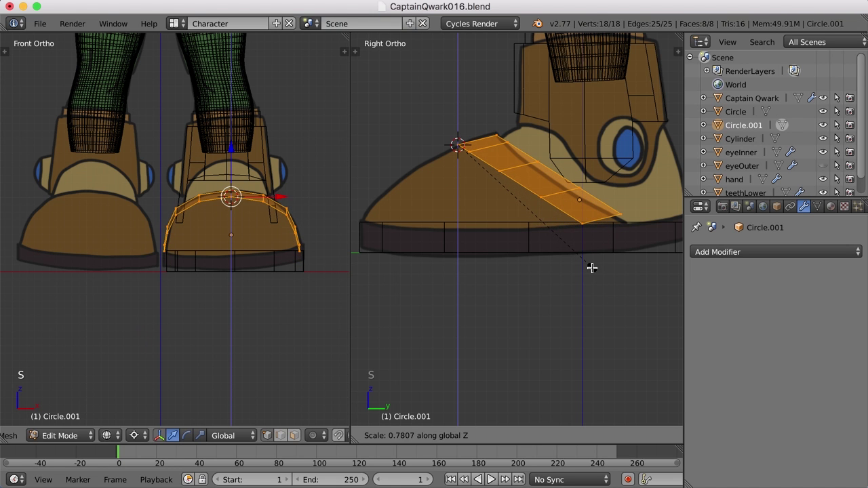
click(594, 287)
Pull the strip's two back corner vertices down onto the sole
key(a)
key(.)
right_click(583, 228)
key(a)
click(583, 209)
click(599, 194)
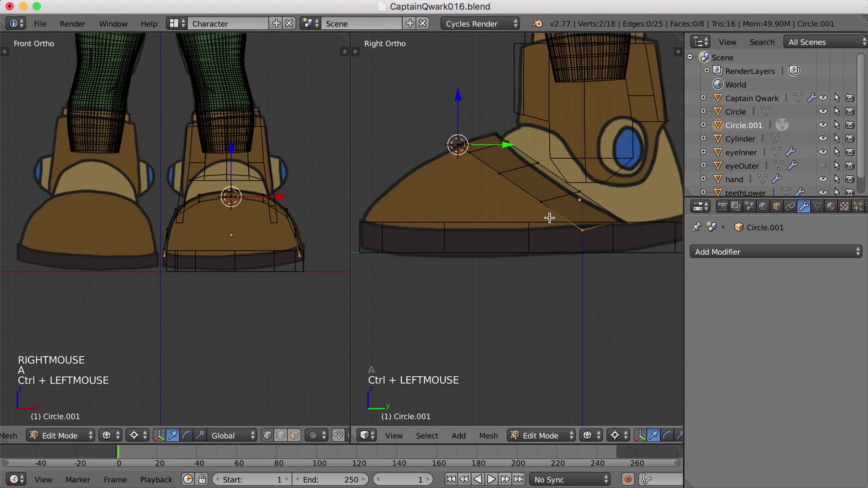
key(ctrl+,)
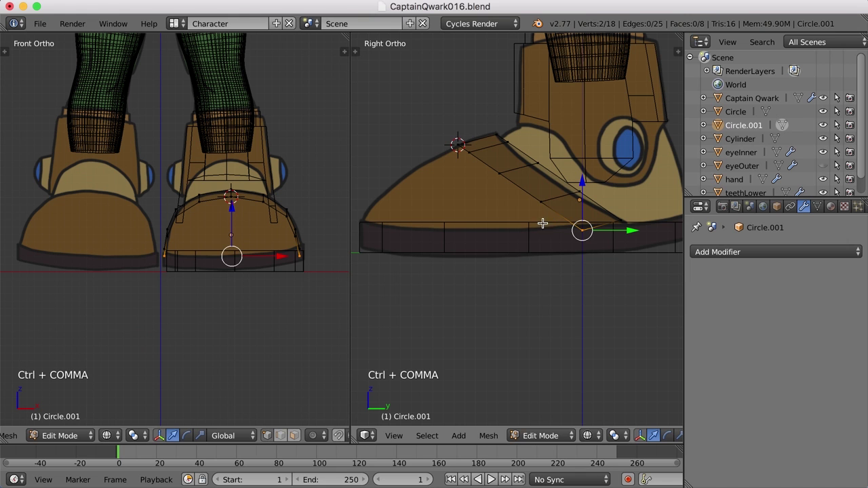
click(582, 180)
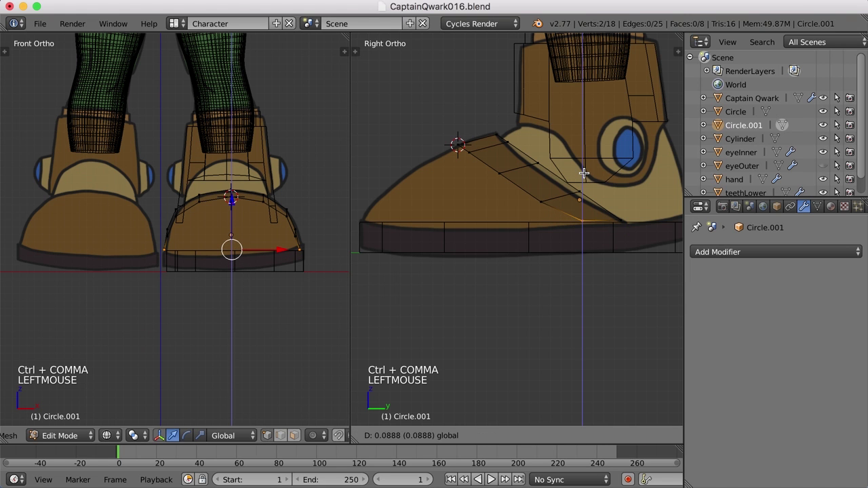
click(632, 217)
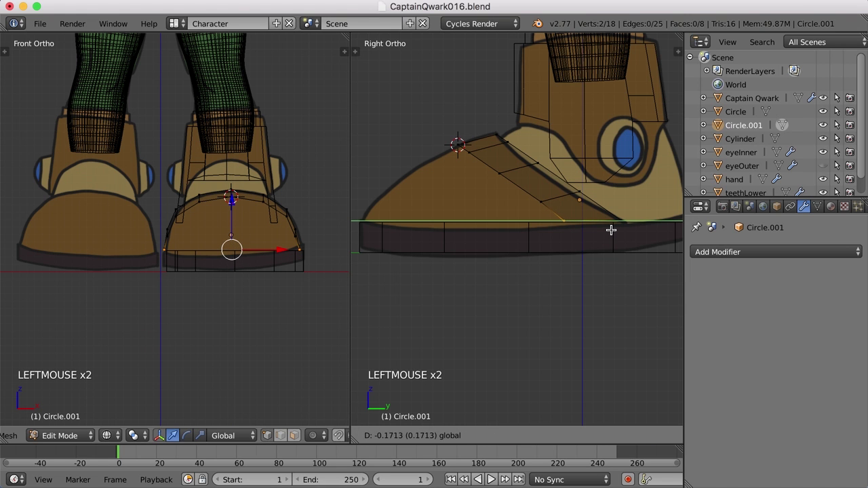
Extrude the strip's front edge toward the toe tip and shorten the new section
key(a)
click(487, 136)
click(600, 239)
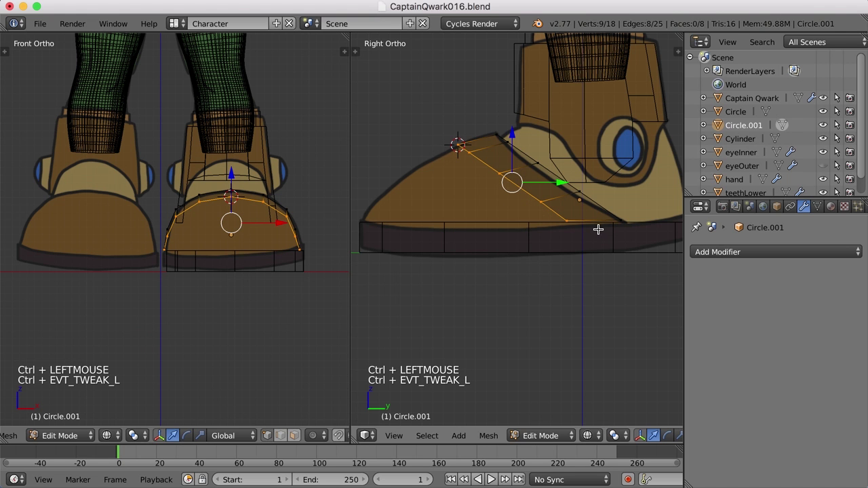
key(e)
click(592, 231)
click(561, 179)
key(s)
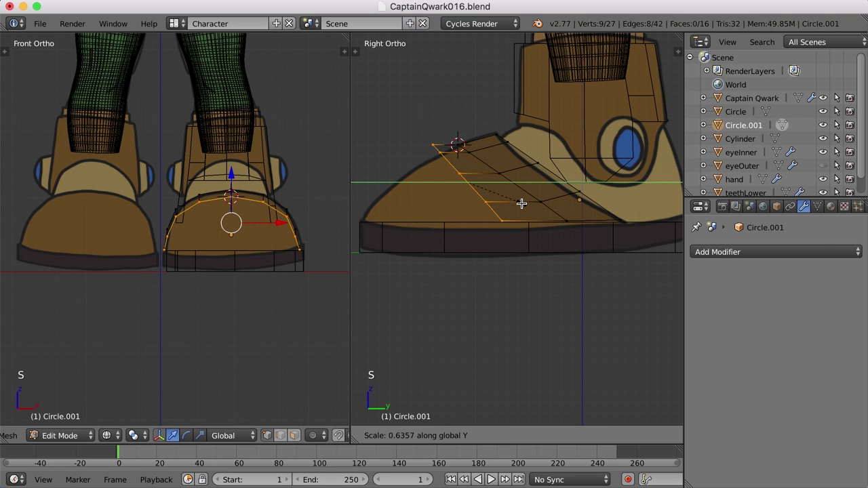
Squash the lower edge row around a corner-vertex pivot and extrude a new row downward
click(524, 204)
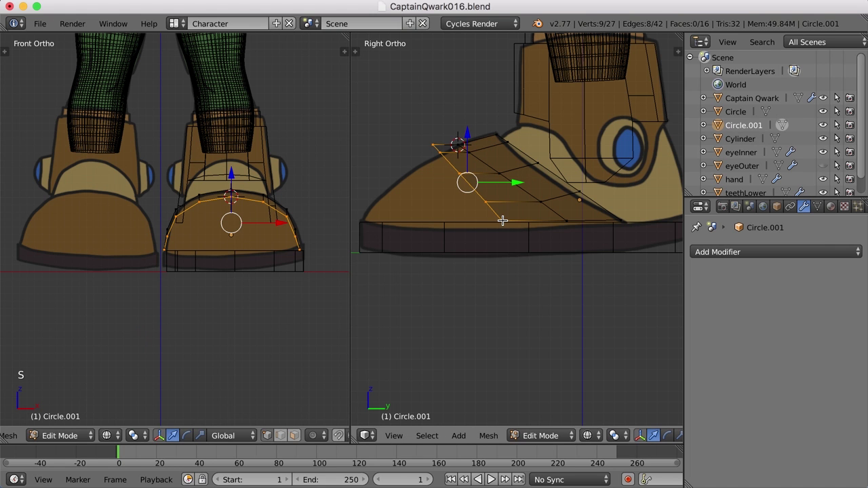
right_click(503, 219)
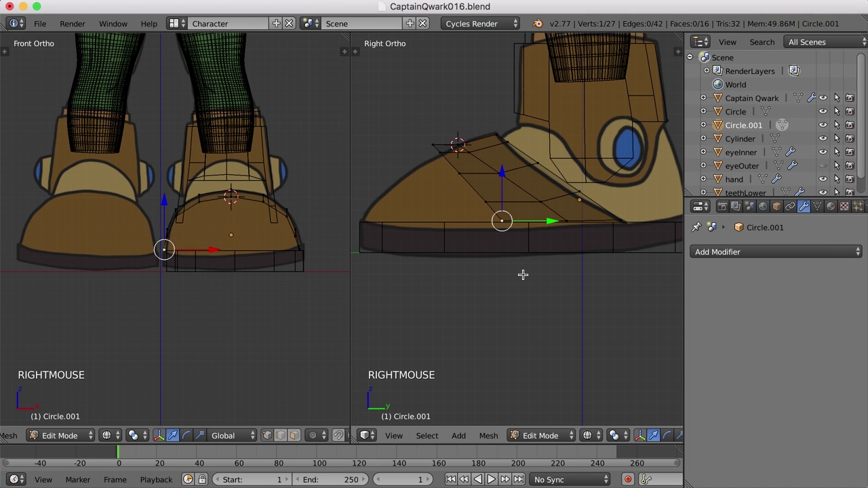
key(shift+s)
key(shift+s)
key(.)
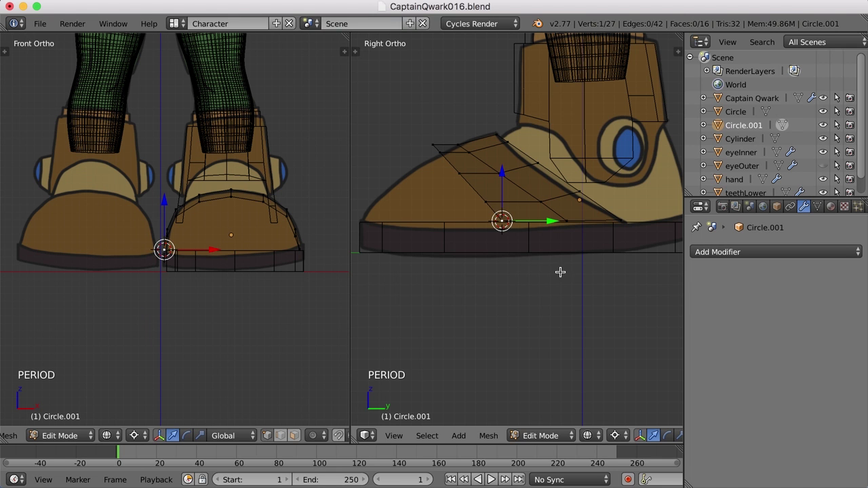
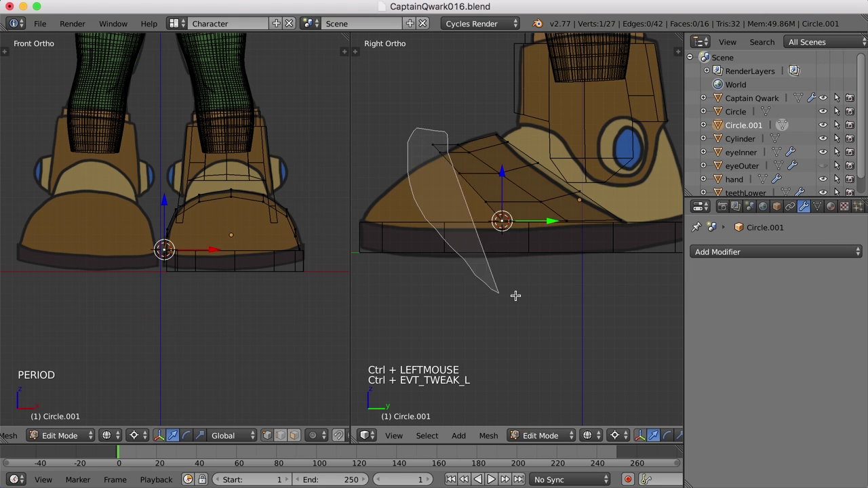
key(s)
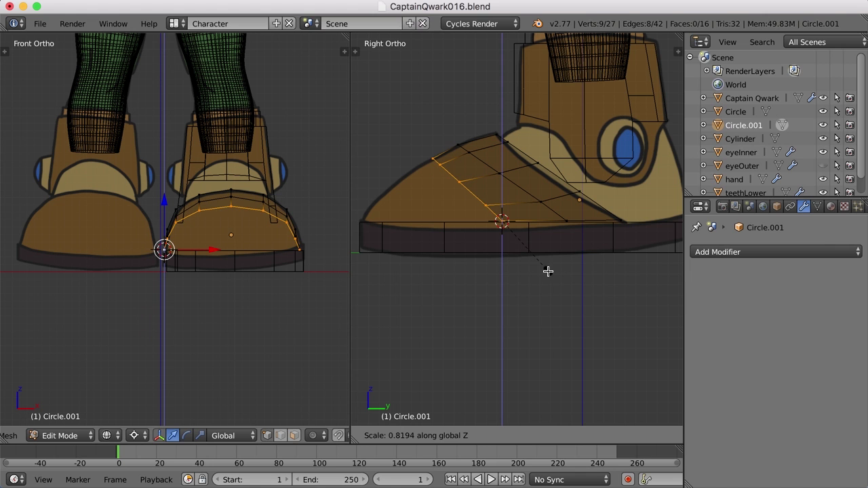
click(553, 269)
key(e)
click(553, 270)
click(550, 219)
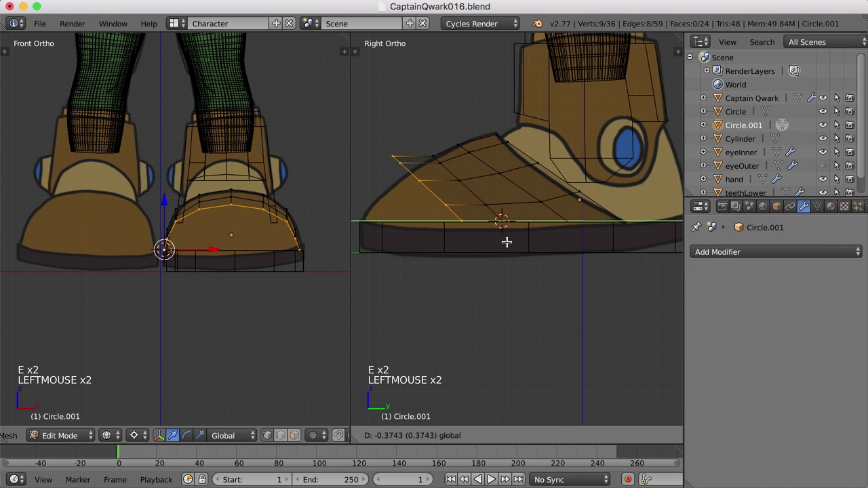
Scale the new row around its corner vertex and extrude another row down toward the sole
right_click(456, 218)
key(shift+s)
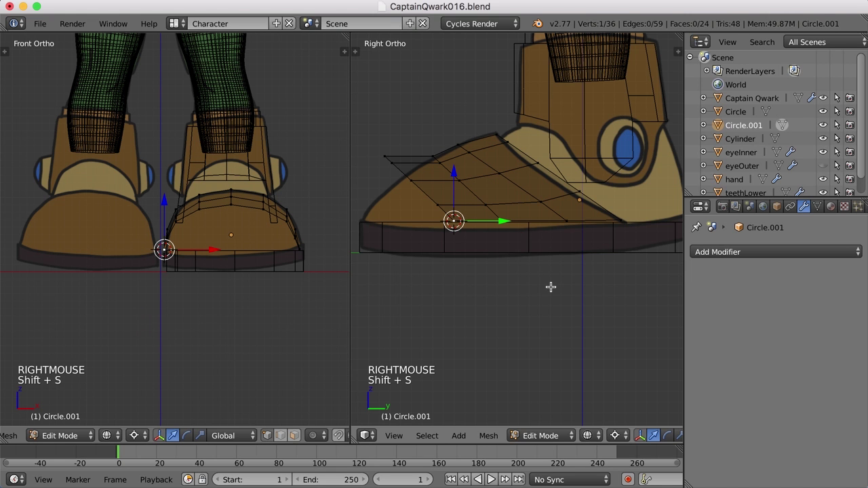
click(416, 157)
click(505, 254)
key(s)
click(495, 256)
right_click(495, 256)
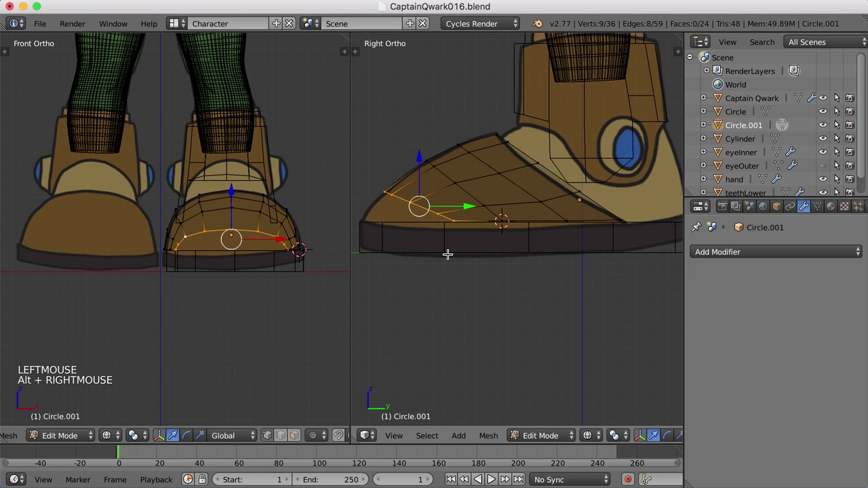
key(e)
click(444, 250)
click(465, 202)
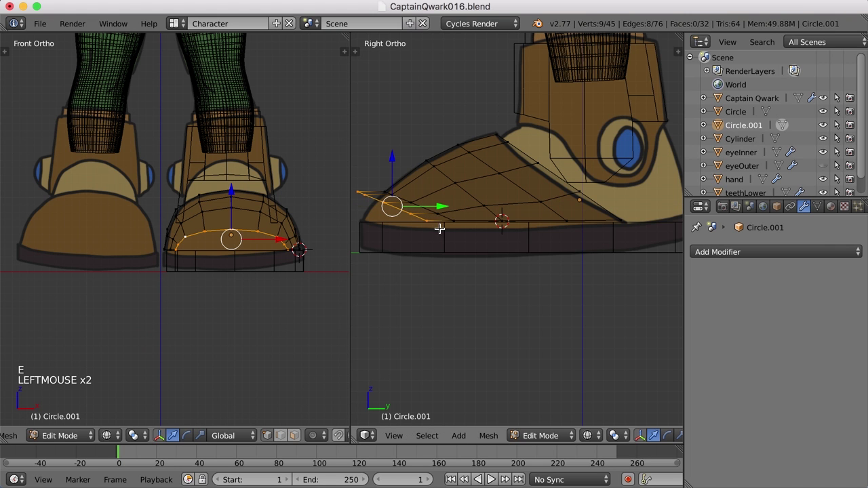
Rotate and scale the bottom row around its lowest corner so it lies flat on the sole
right_click(423, 219)
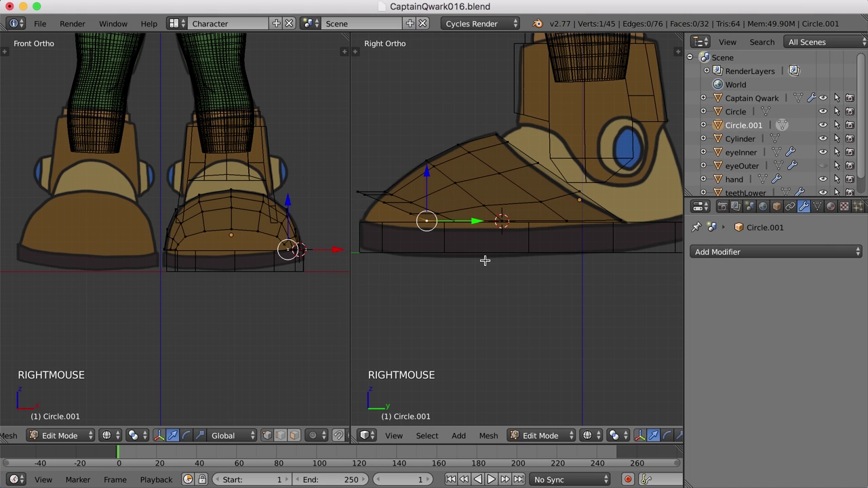
key(shift+s)
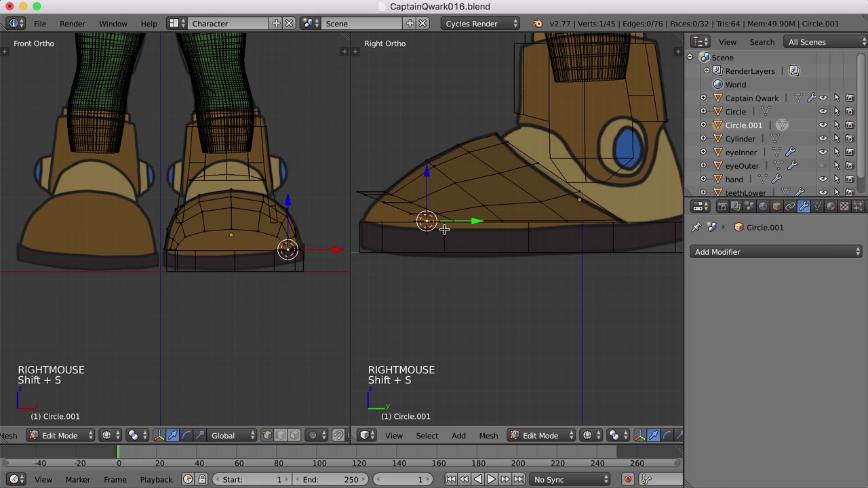
click(379, 191)
click(461, 227)
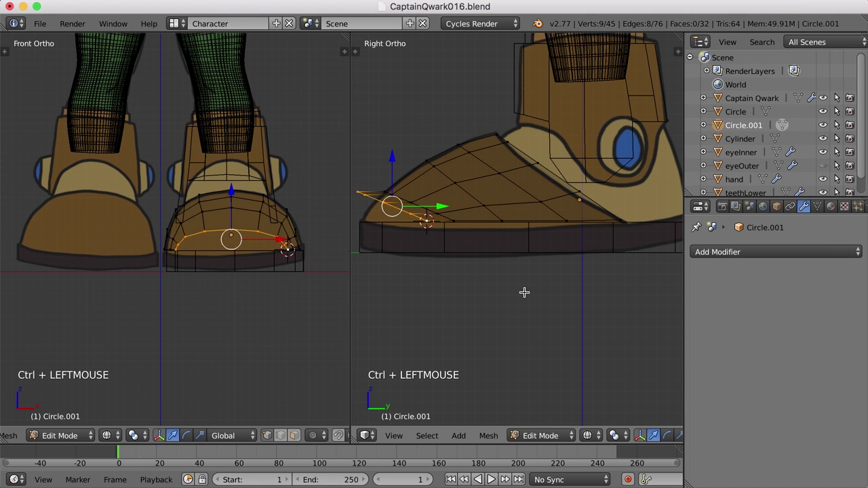
key(r)
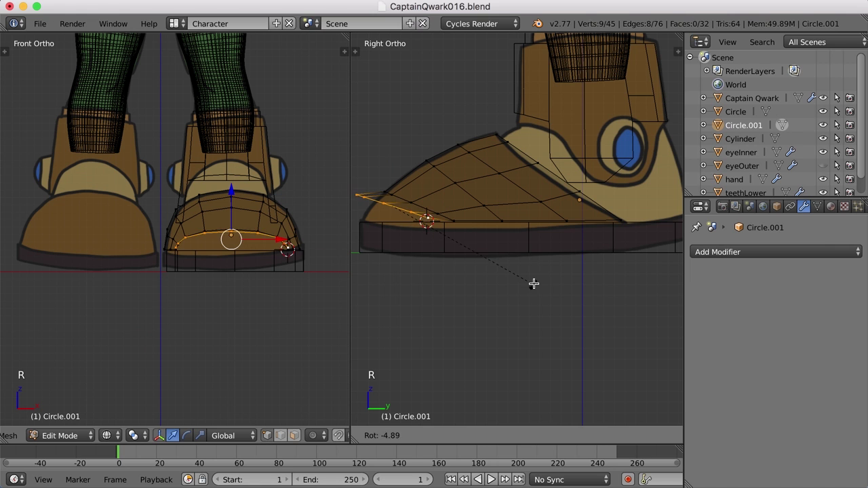
key(.)
key(r)
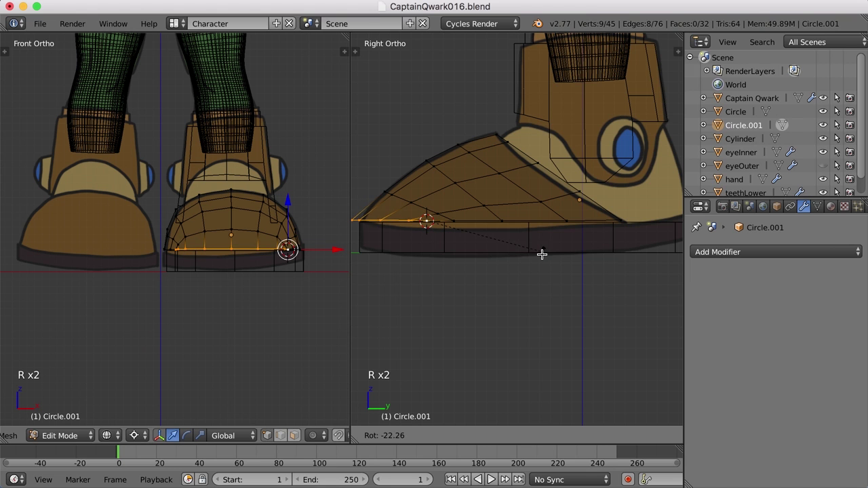
click(538, 252)
scroll(down, 3)
key(s)
click(504, 291)
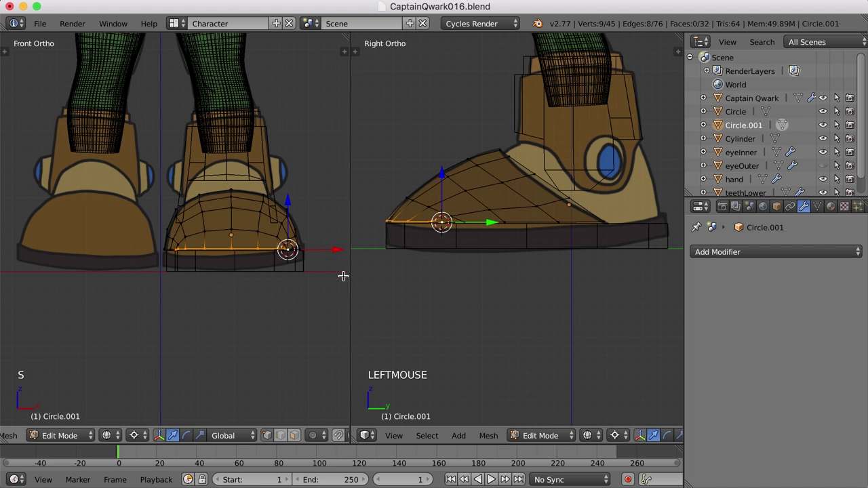
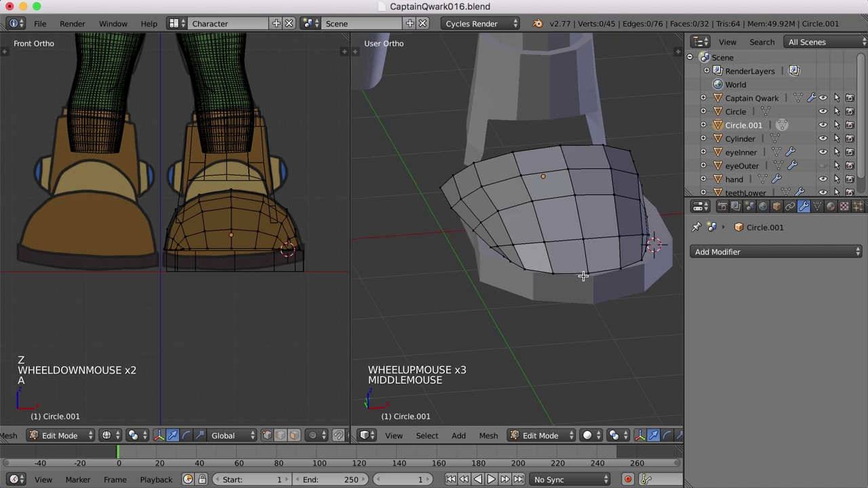
Inspect the toe cap from several angles and finish editing its mesh in object mode
scroll(down, 3)
scroll(down, 3)
middle_click(584, 275)
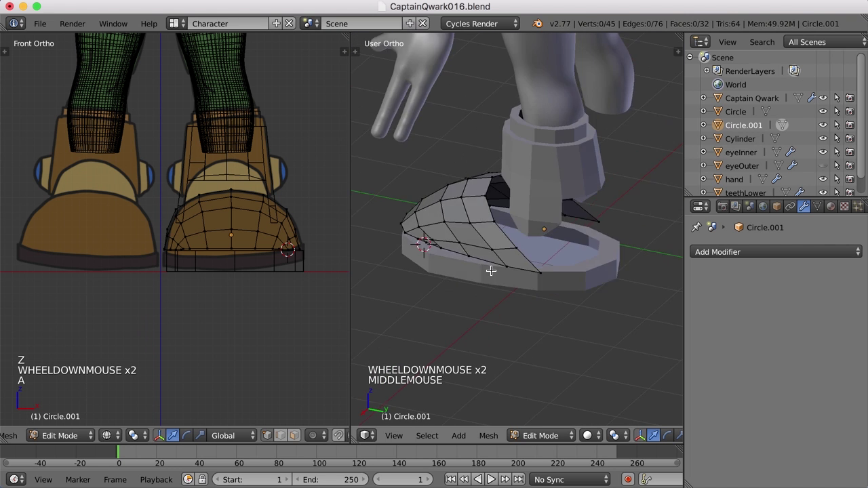
right_click(566, 244)
click(515, 257)
right_click(564, 237)
key(Tab)
right_click(559, 337)
scroll(down, 3)
middle_click(536, 329)
scroll(down, 3)
middle_click(475, 330)
key(Tab)
middle_click(553, 282)
key(a)
middle_click(527, 288)
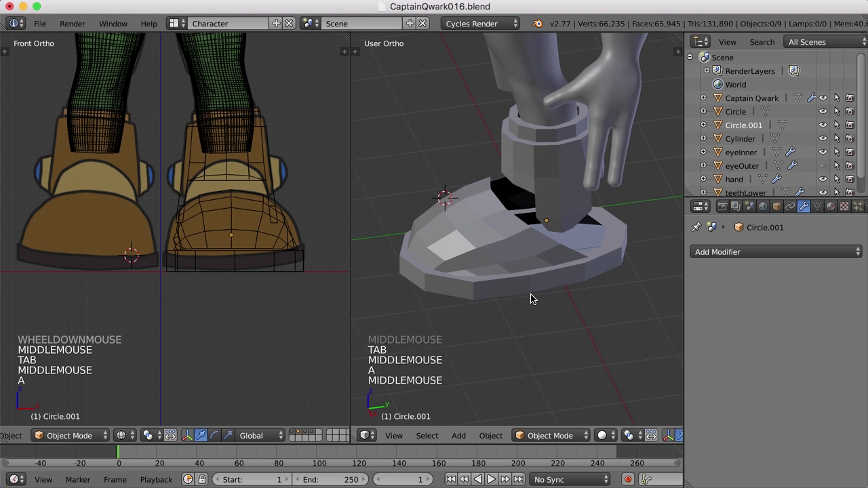
Deselect everything and orbit the view to look down at the sole's top
key(shift+s)
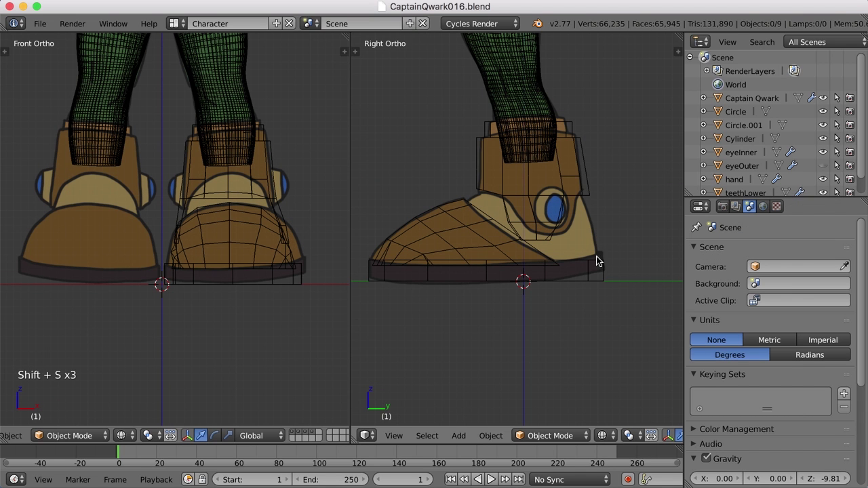
key(z)
middle_click(597, 246)
scroll(up, 3)
middle_click(582, 276)
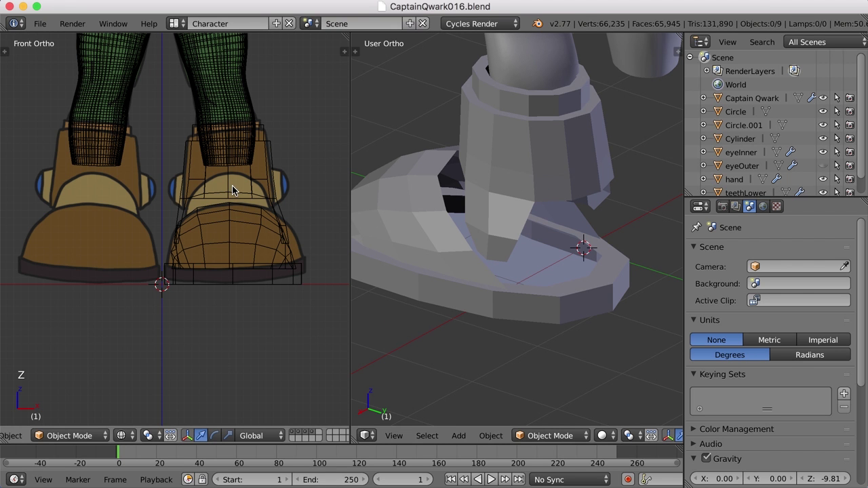
middle_click(568, 294)
Select the sole (Circle), enter edit mode and pick its top inner edge ring
key(Tab)
right_click(586, 286)
key(Tab)
middle_click(594, 278)
right_click(588, 267)
Duplicate the sole's top edge ring and resize the copy
middle_click(585, 291)
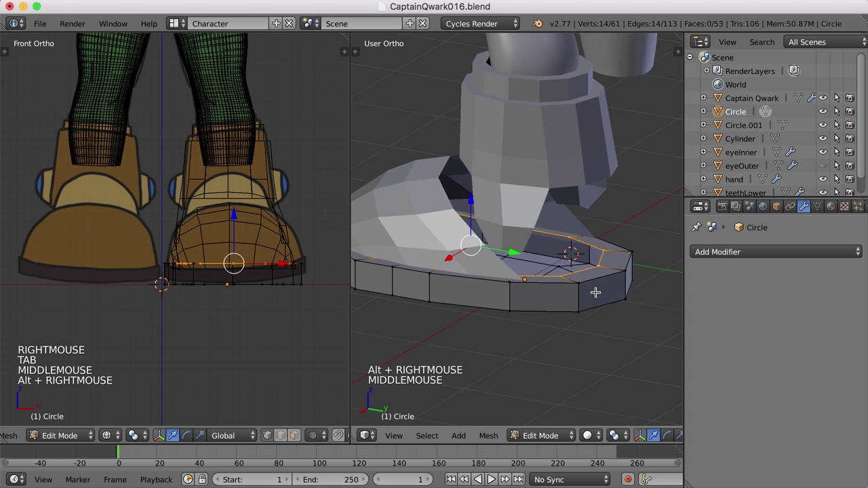
key(shift+d)
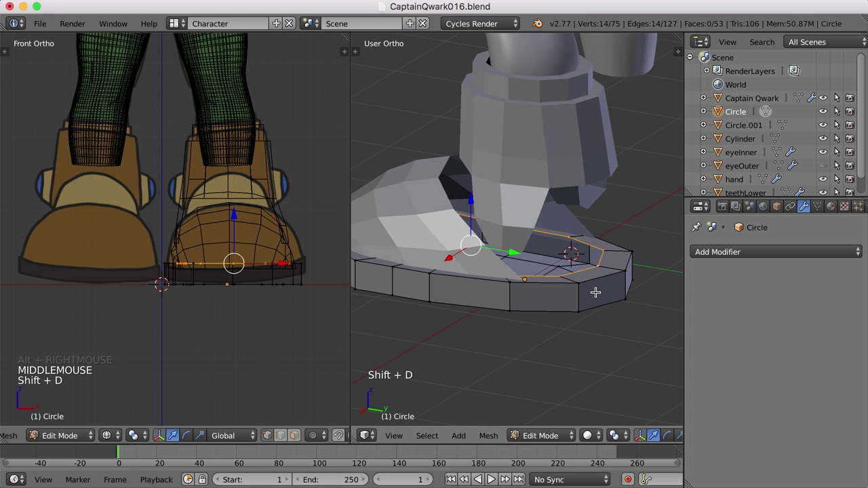
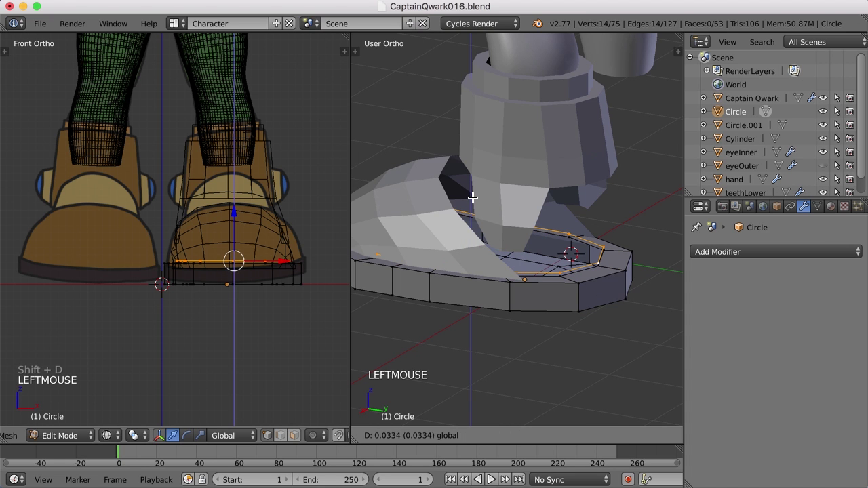
key(s)
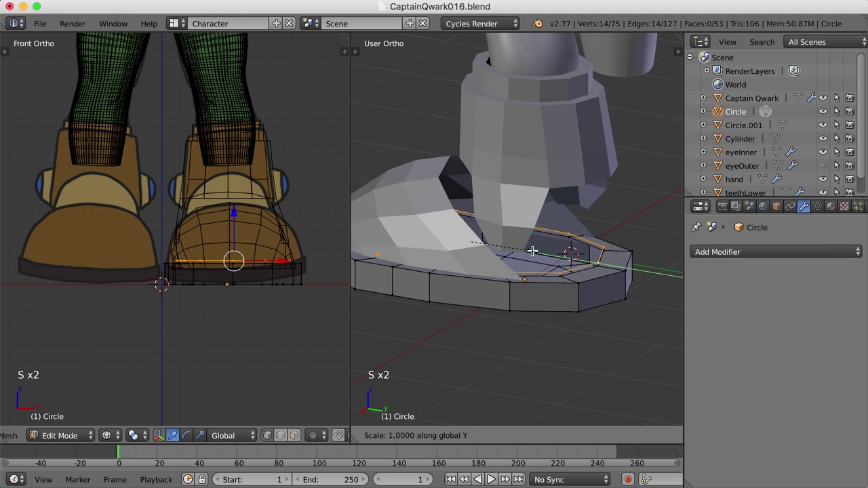
click(541, 252)
click(521, 247)
middle_click(543, 256)
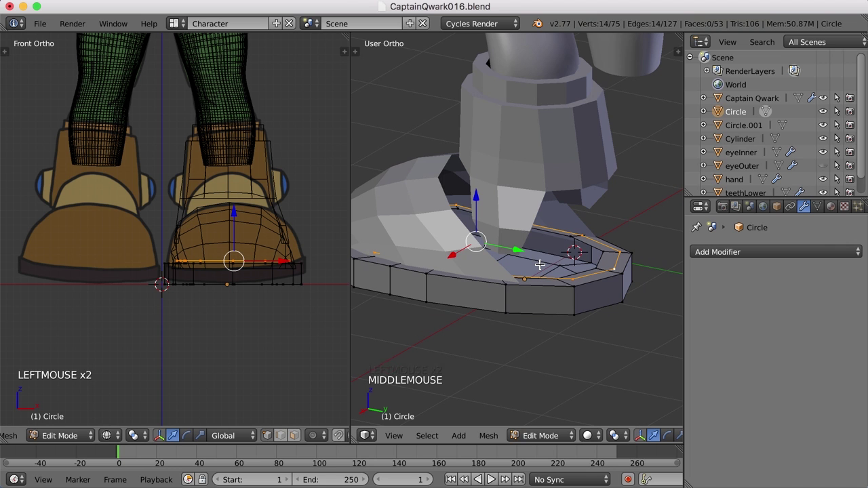
Separate the copied ring into its own object Circle.002 and enter its edit mode
key(p)
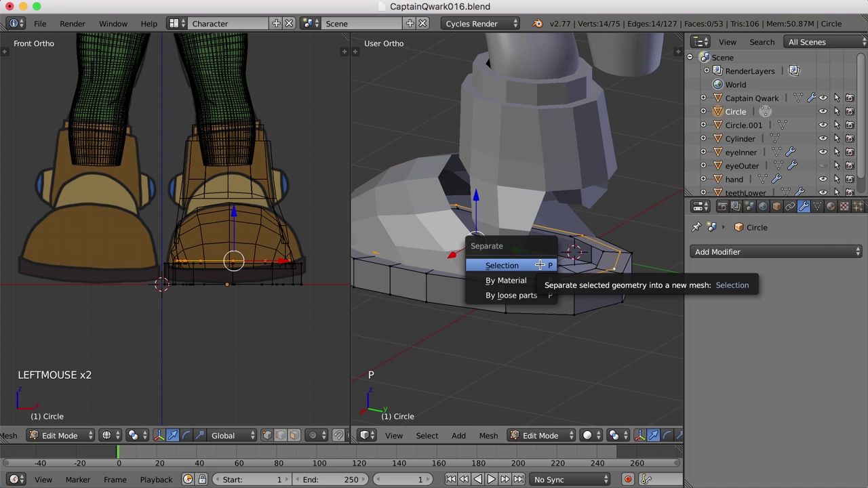
key(Tab)
right_click(606, 273)
middle_click(585, 278)
key(Tab)
middle_click(589, 275)
middle_click(538, 288)
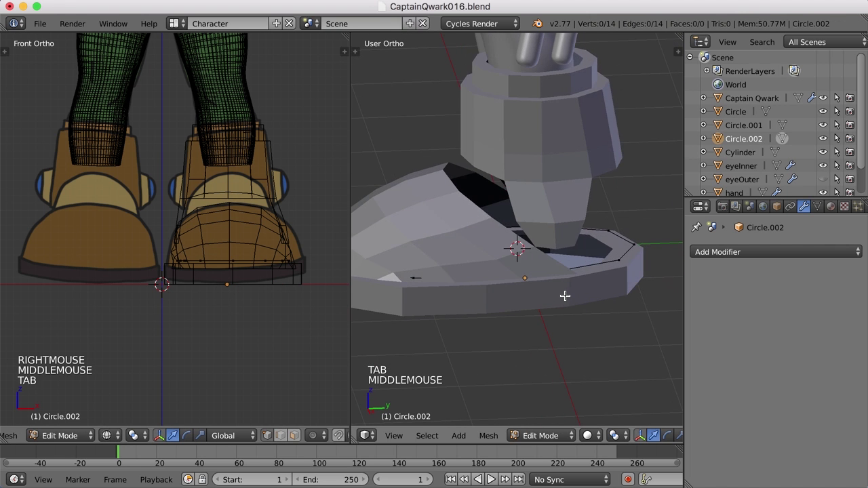
In wireframe view dissolve Circle.002's extra inner edges into a clean 12-vertex loop, then return to solid shading
key(z)
scroll(up, 3)
middle_click(505, 299)
scroll(down, 3)
middle_click(532, 296)
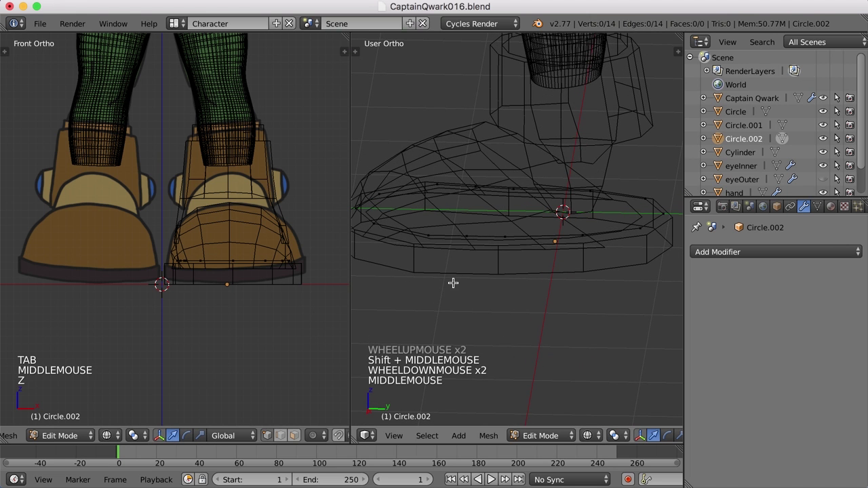
middle_click(460, 275)
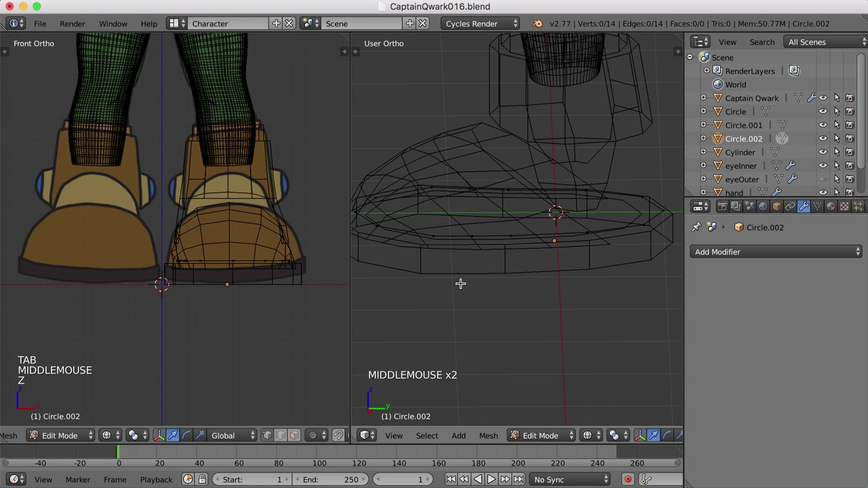
middle_click(524, 254)
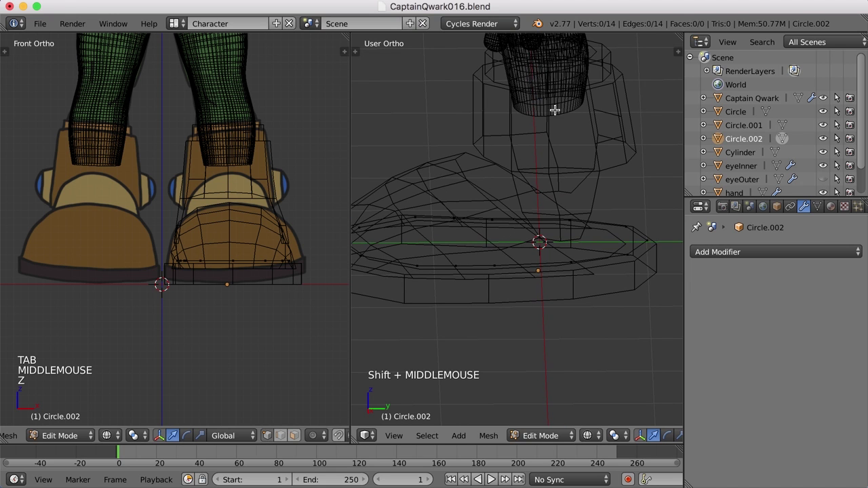
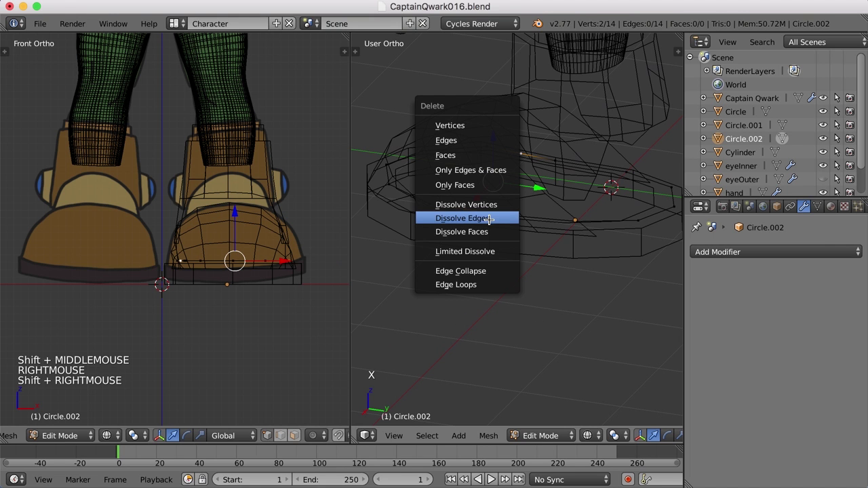
key(x)
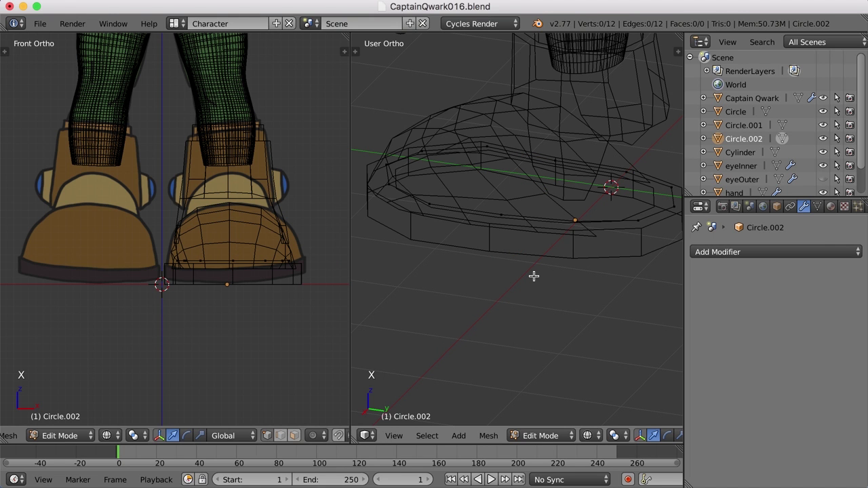
key(z)
Leave the sole loop, select the cuff Cylinder and enter its edit mode
middle_click(539, 257)
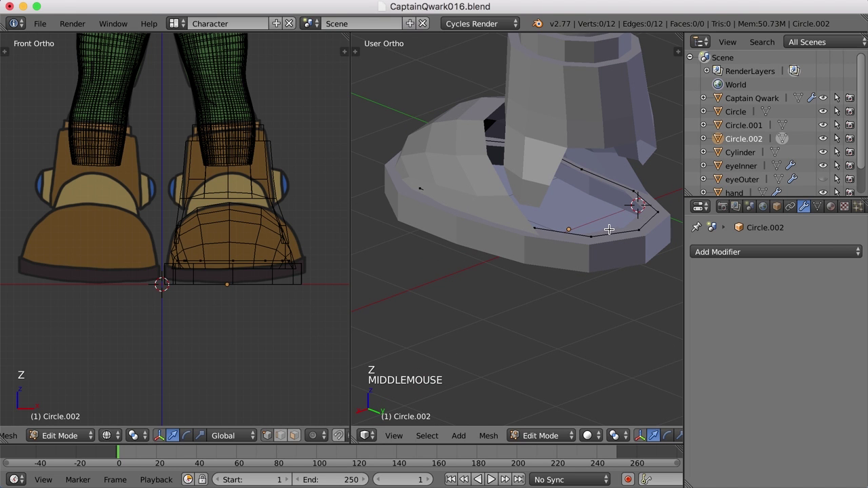
middle_click(611, 230)
right_click(611, 230)
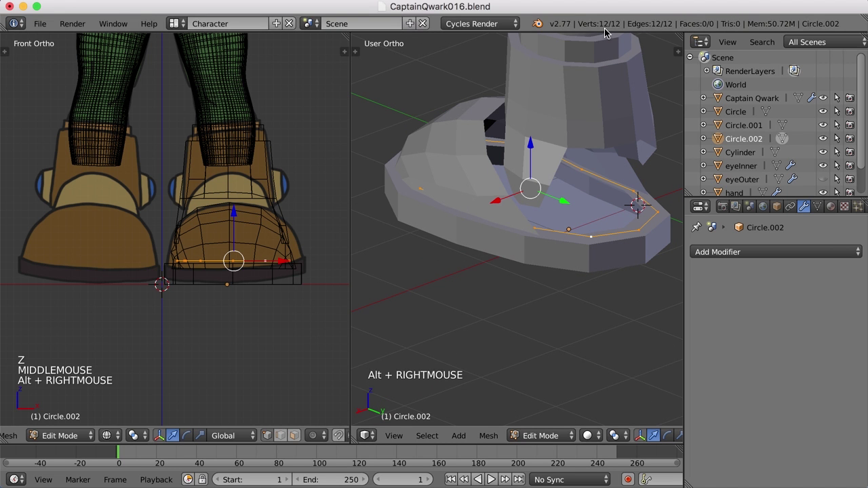
middle_click(552, 156)
key(Tab)
middle_click(552, 219)
middle_click(558, 219)
right_click(572, 169)
key(Tab)
Select a 12-vertex edge ring around the cuff, duplicate it and keep the copy in place
right_click(550, 170)
middle_click(551, 194)
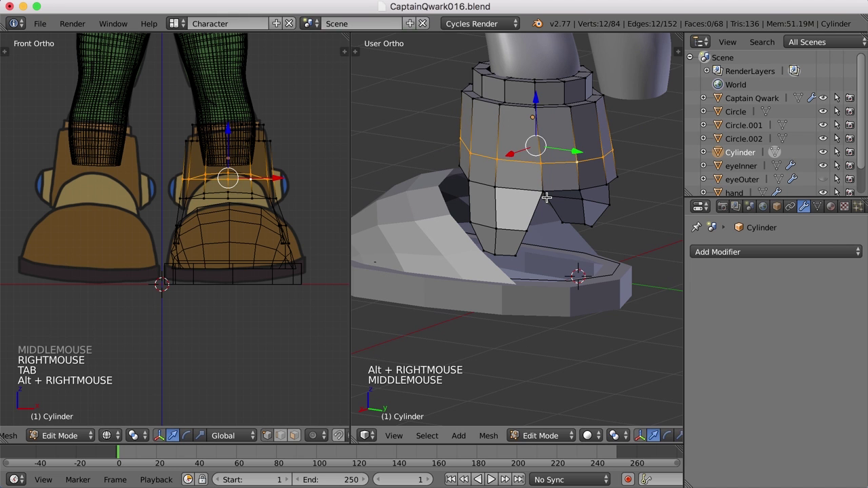
key(shift+d)
key(s)
click(600, 238)
middle_click(598, 233)
scroll(up, 3)
middle_click(593, 181)
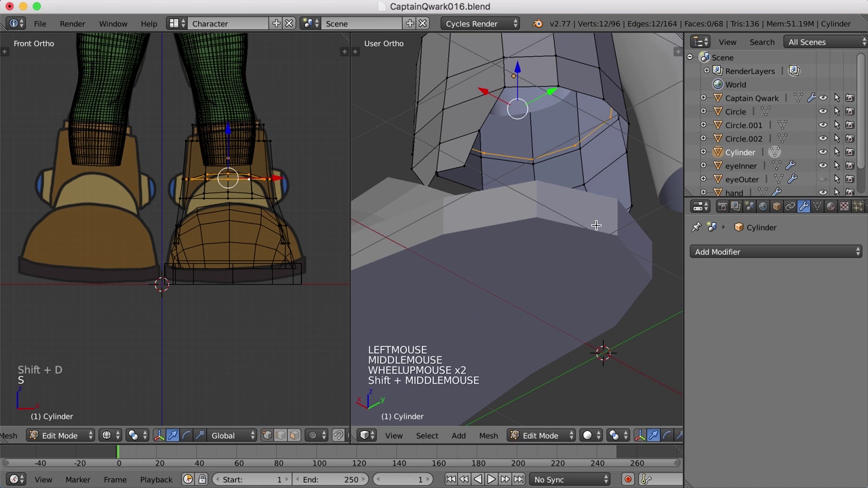
key(s)
scroll(up, 3)
click(591, 217)
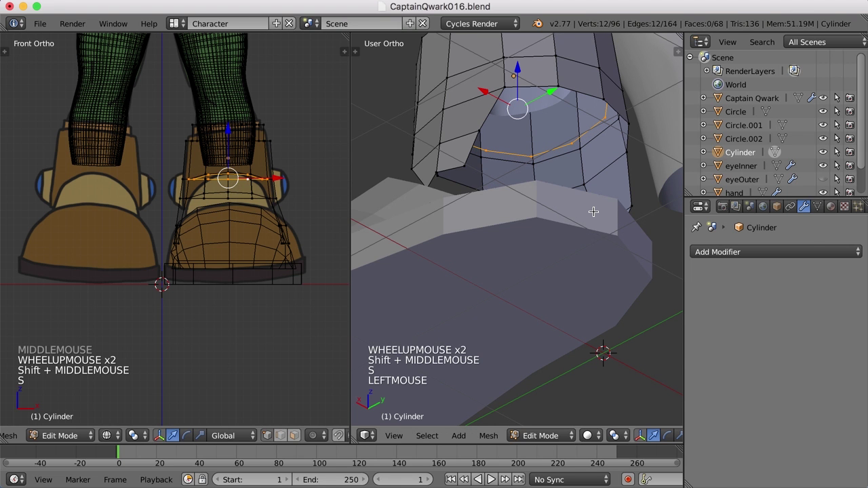
Separate the copied ring as Cylinder.001, return to object mode and select it with Circle.002
key(p)
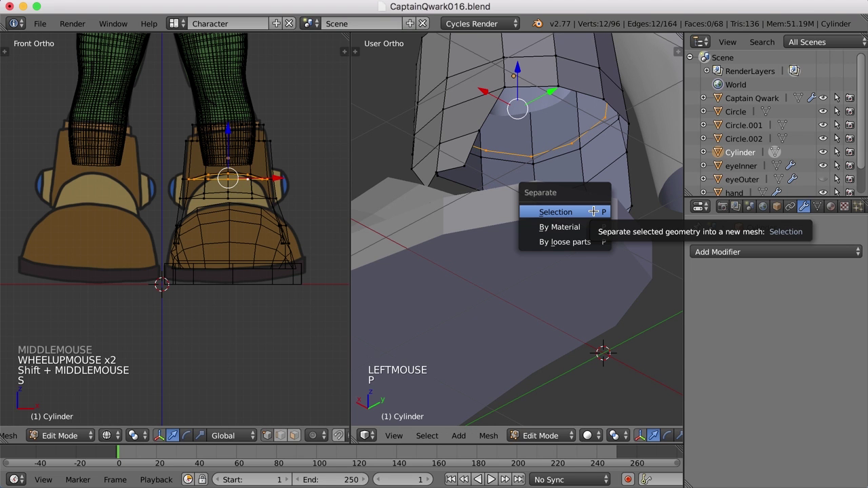
key(p)
key(Tab)
middle_click(590, 181)
right_click(574, 140)
scroll(down, 3)
middle_click(582, 198)
right_click(580, 301)
middle_click(592, 306)
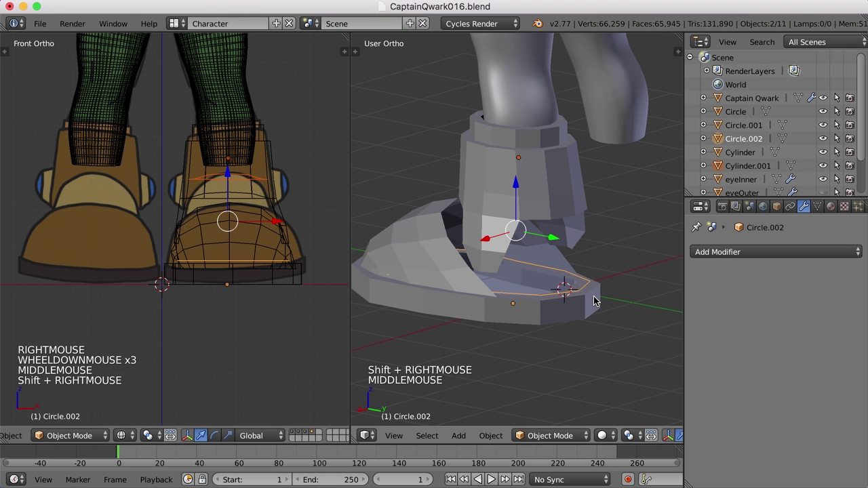
Join the cuff ring into the sole object with Ctrl+J and select both 12-vertex edge loops
key(ctrl+j)
middle_click(593, 314)
key(Tab)
middle_click(618, 315)
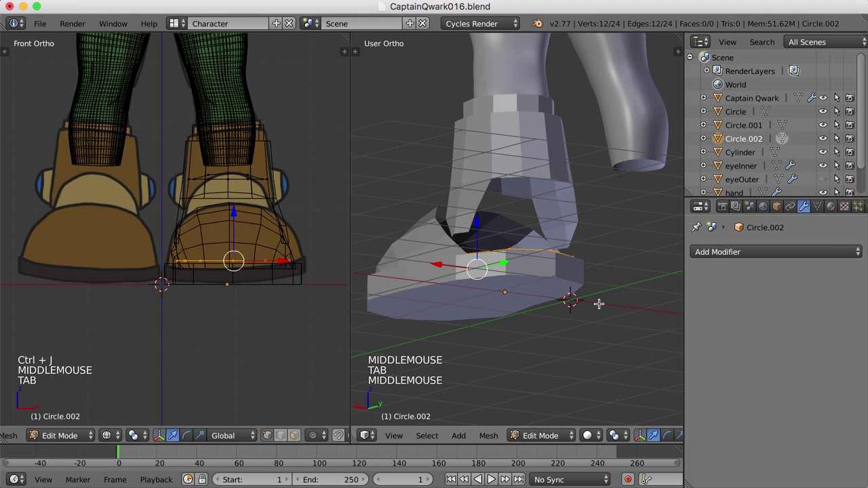
middle_click(582, 247)
right_click(543, 175)
middle_click(564, 203)
middle_click(557, 201)
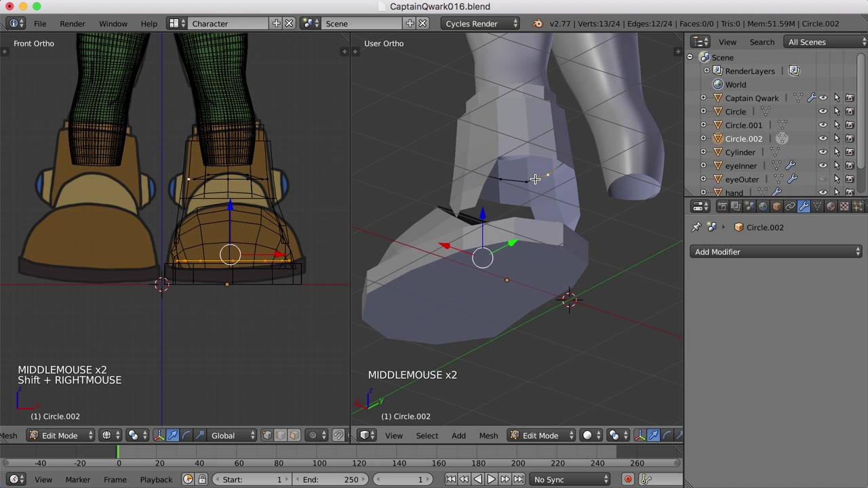
middle_click(589, 229)
key(super+z)
middle_click(598, 259)
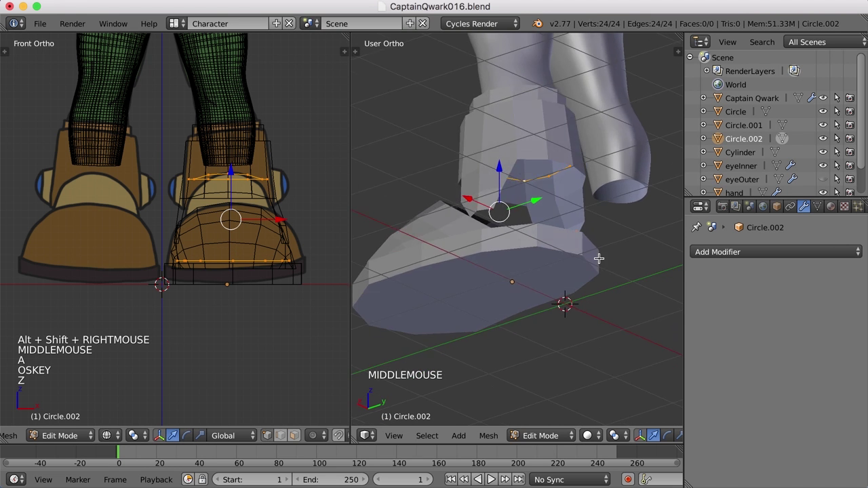
middle_click(607, 265)
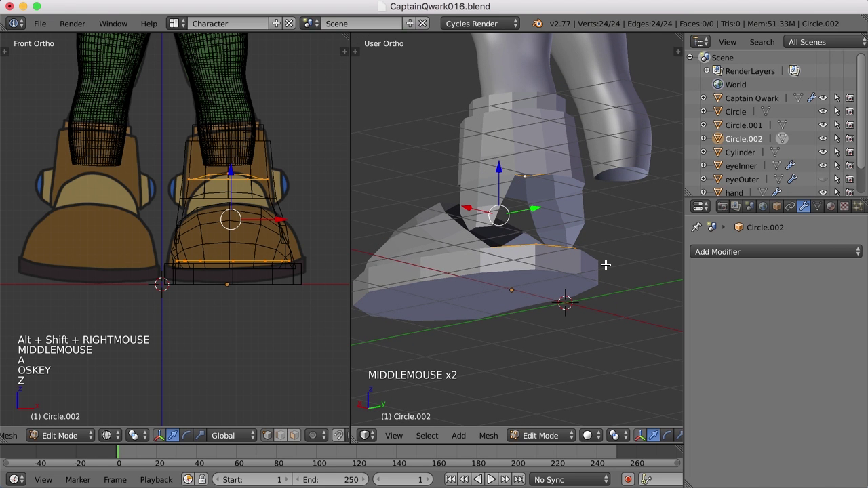
Bridge the sole's edge loop to the cuff ring with a 12-face band
key(ctrl+e)
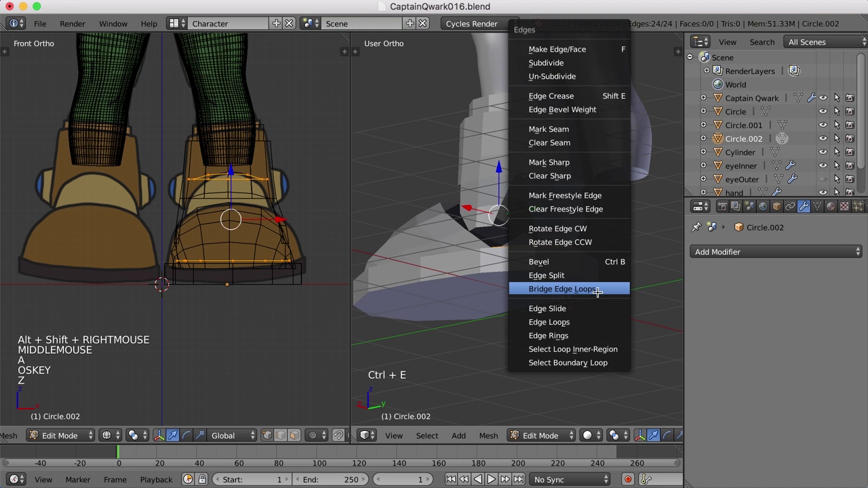
middle_click(614, 282)
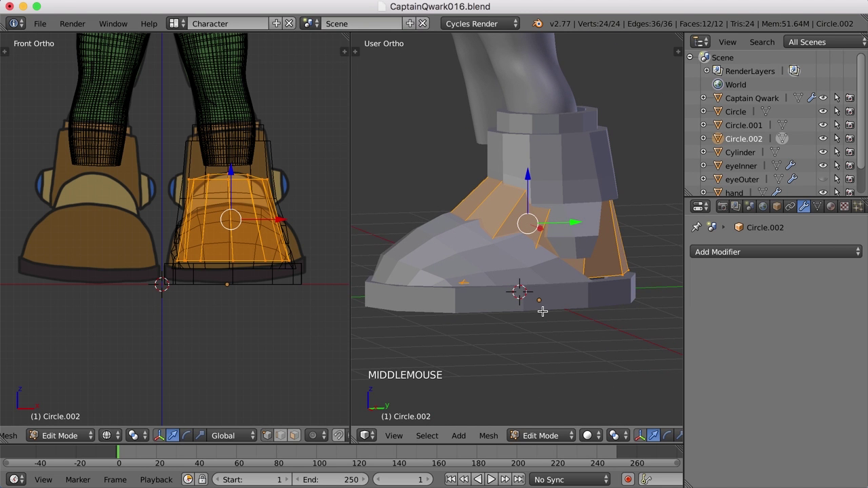
Set the Bridge Edge Loops Number of Cuts to 2, adding two loops across the strap
key(t)
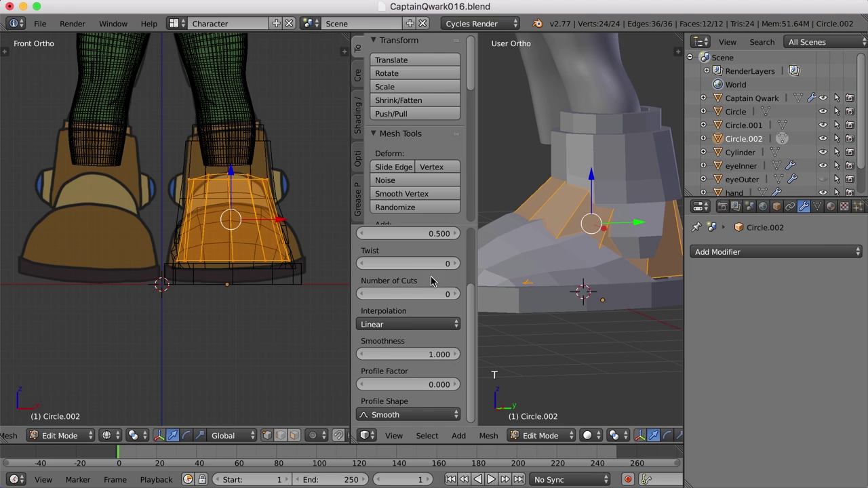
scroll(up, 3)
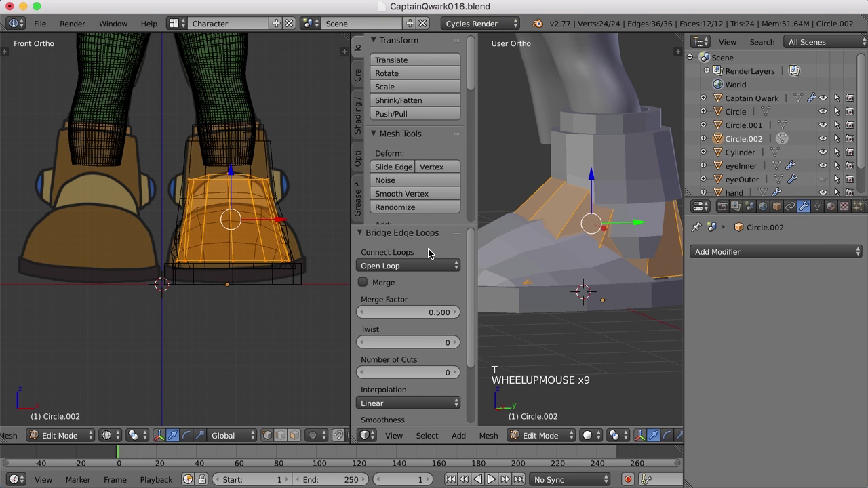
click(474, 265)
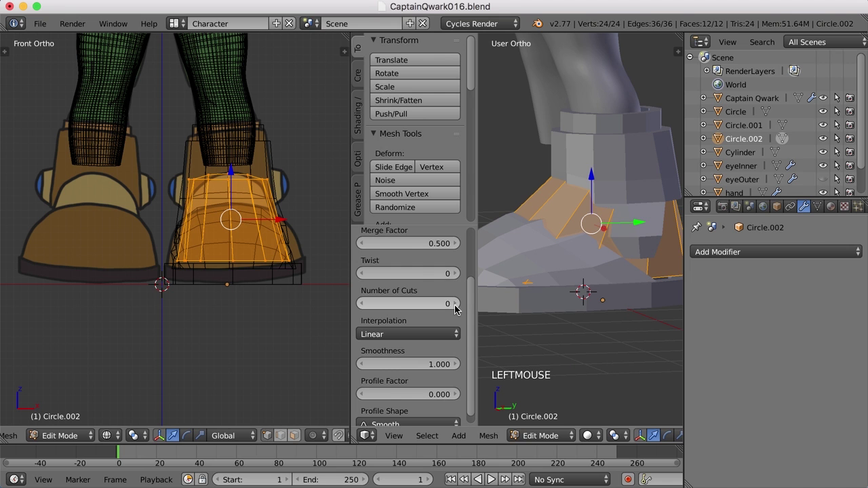
double_click(460, 308)
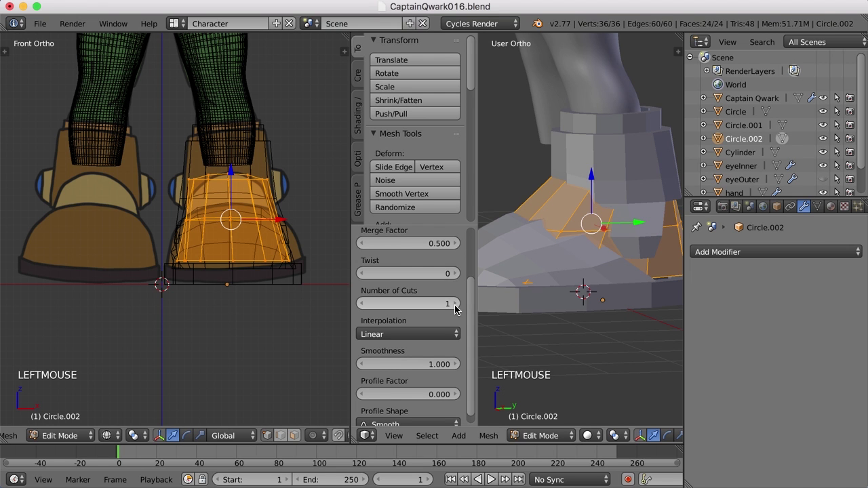
double_click(458, 307)
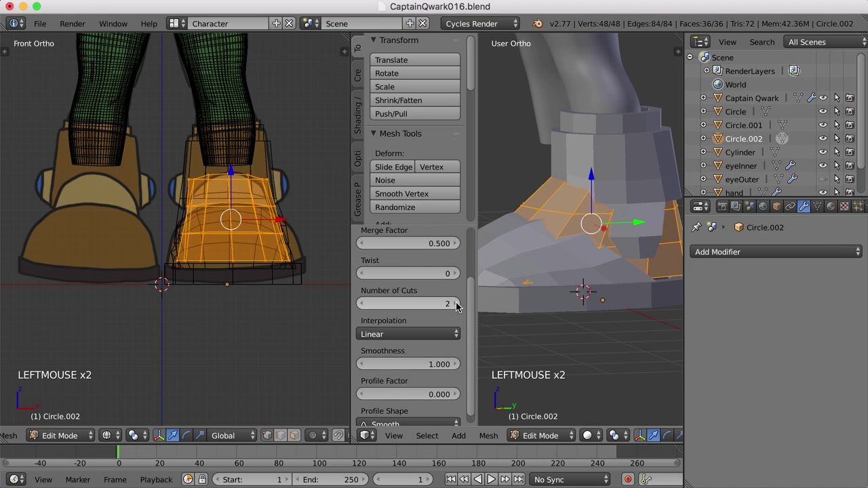
key(t)
middle_click(521, 309)
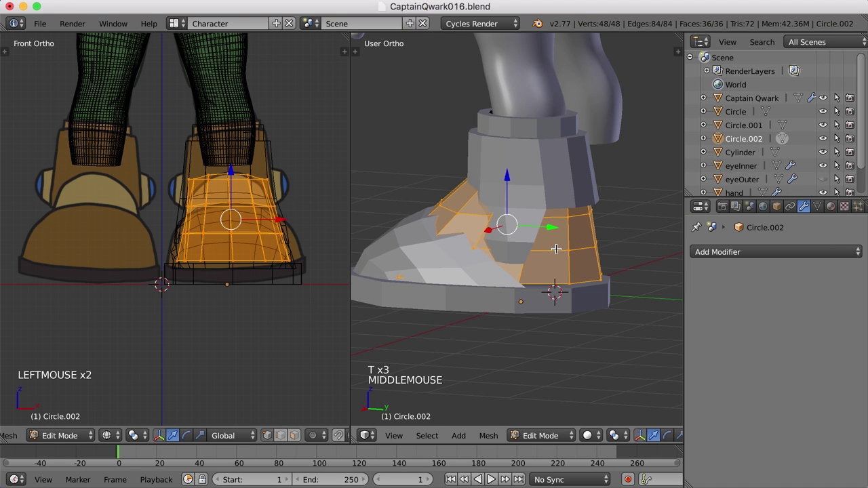
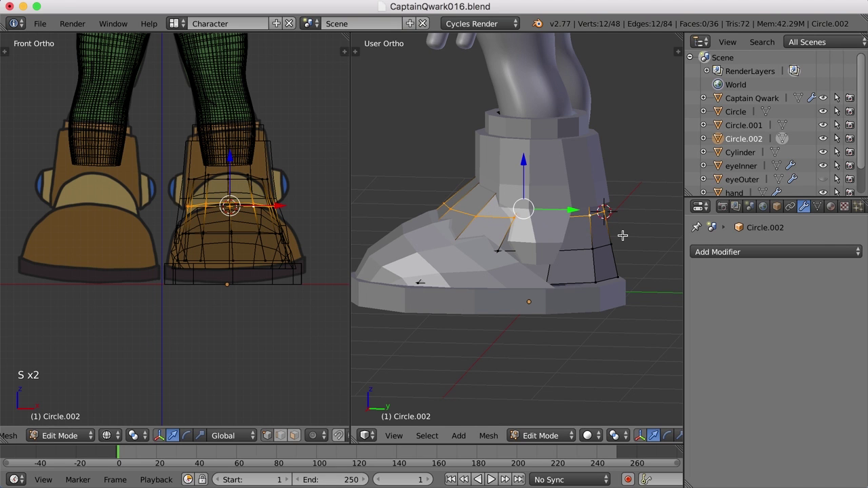
Scale the strap's top loop to about 0.86 along Y around the 3D cursor
key(.)
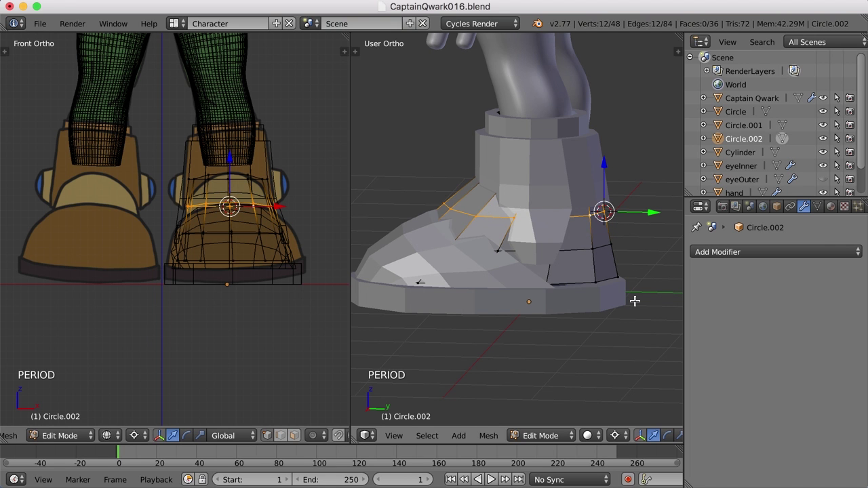
key(s)
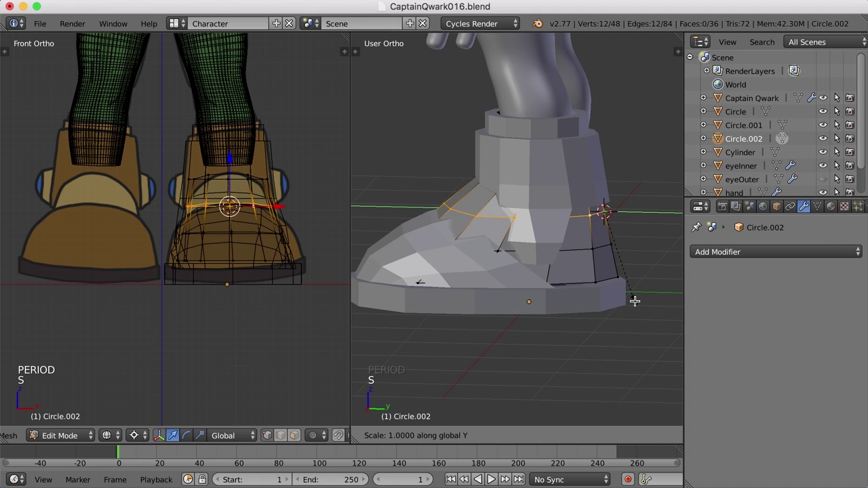